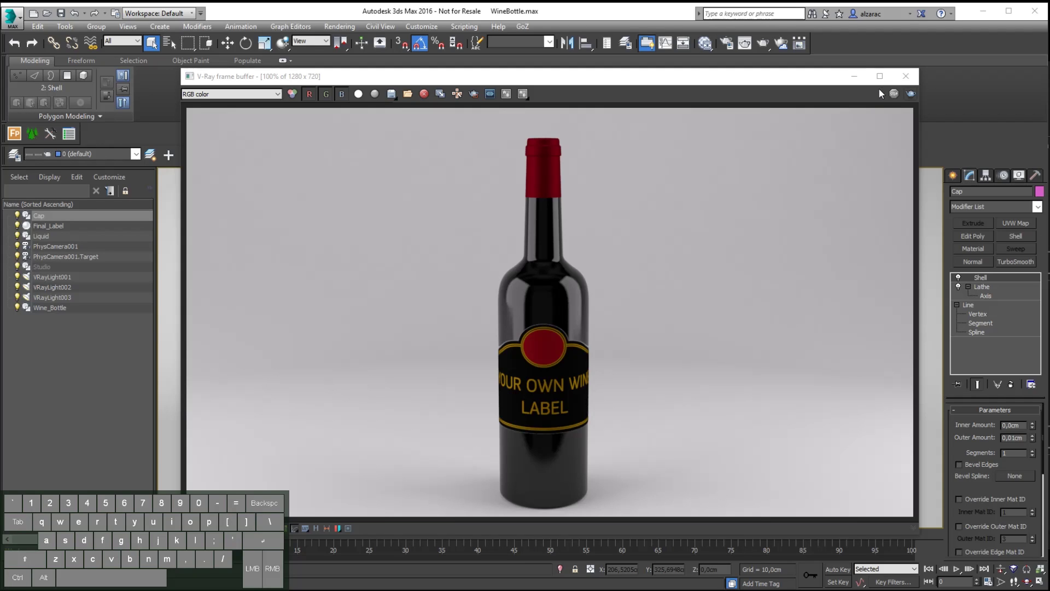
- Close the V-Ray frame buffer and view the bare bottle from the Front viewport
left_click(862, 81)
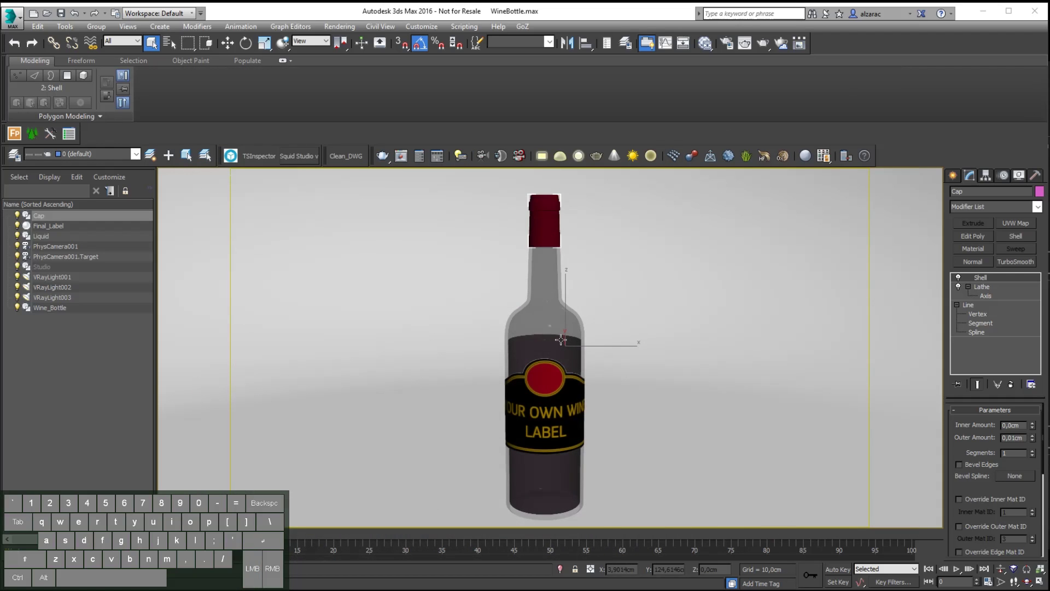
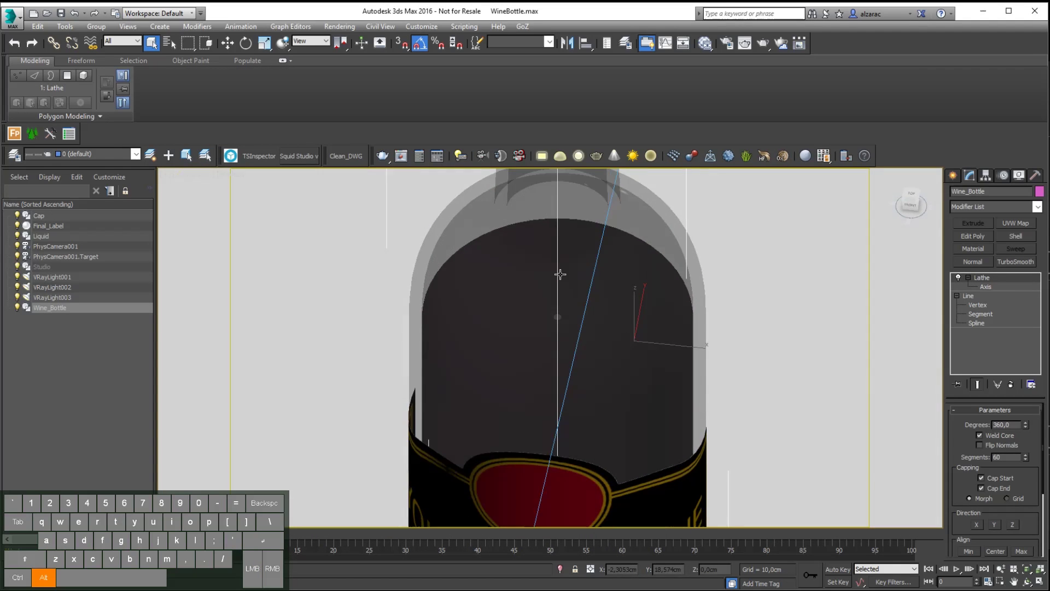
key("p")
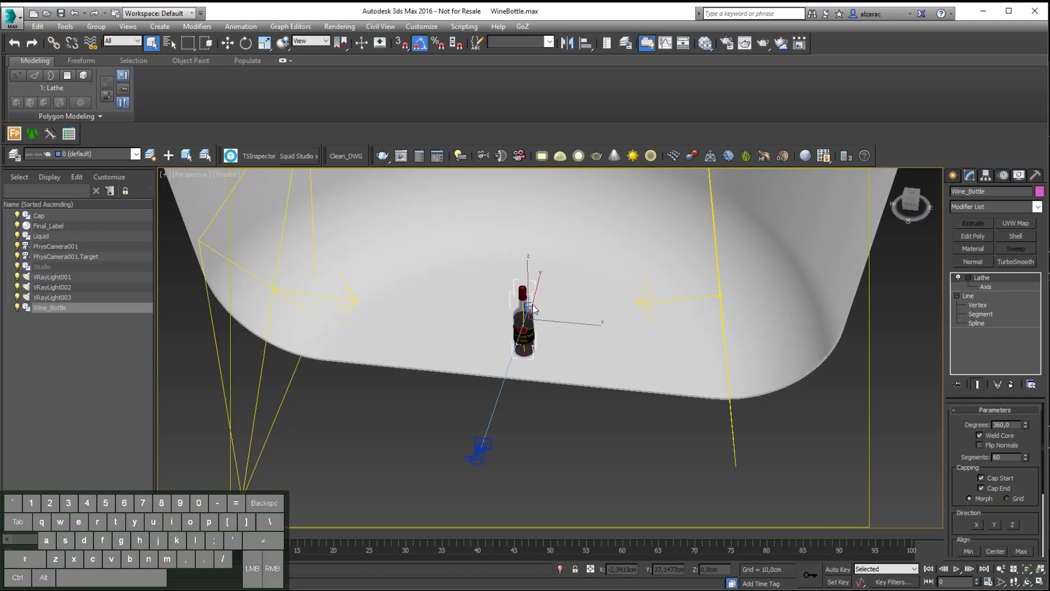
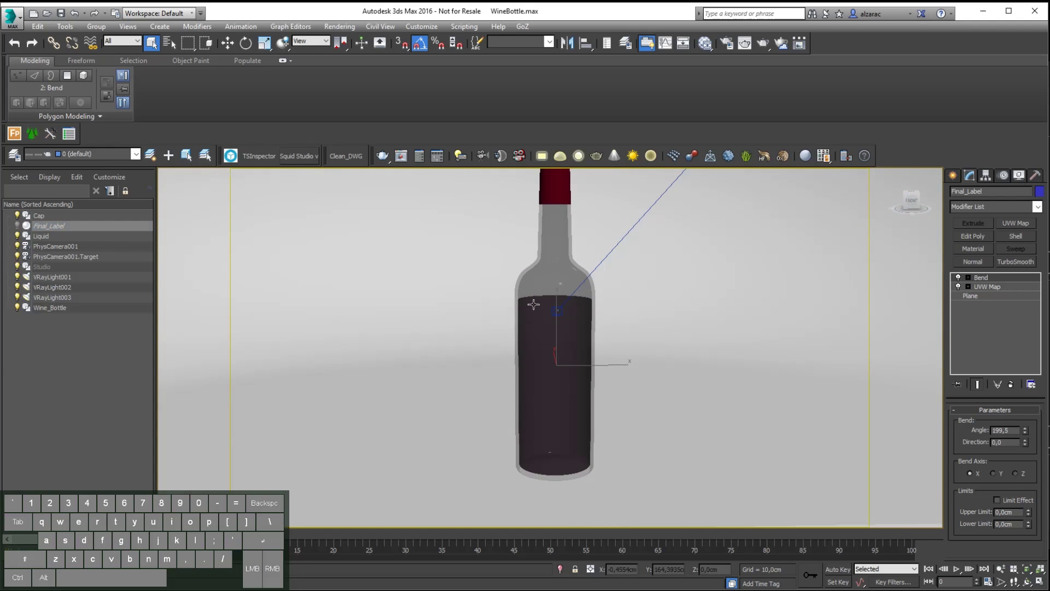
key("f")
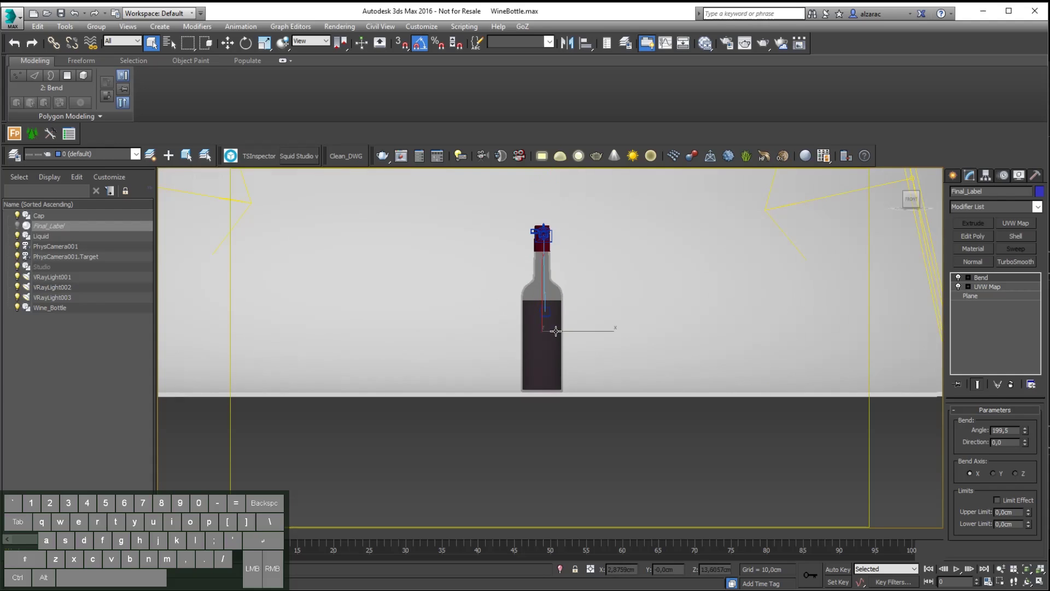
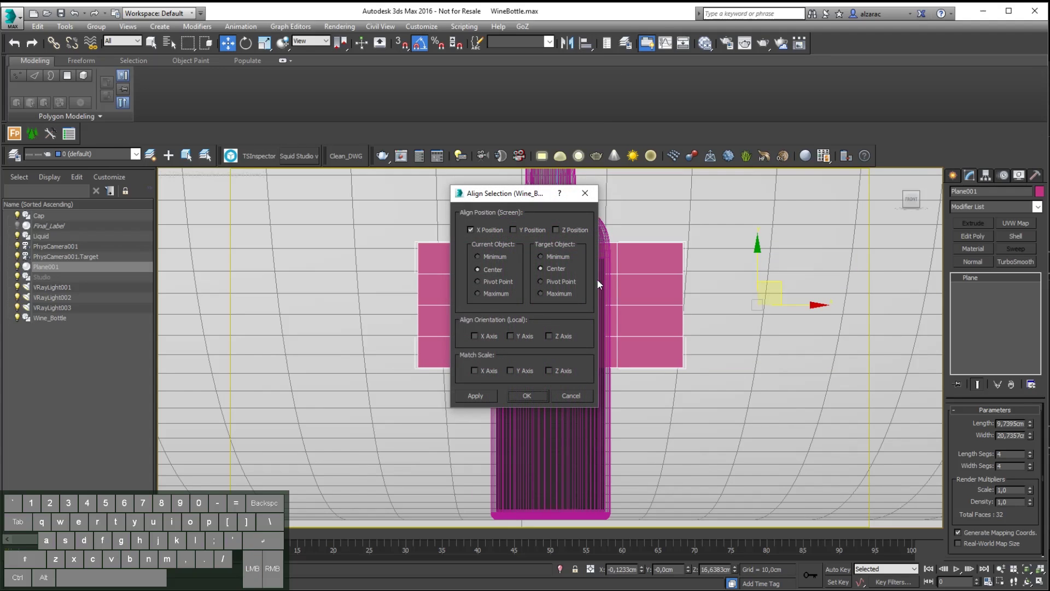
- Align the new plane centre to centre on the Wine_Bottle in X and Y and confirm
left_click(475, 233)
left_click(477, 232)
left_click(527, 398)
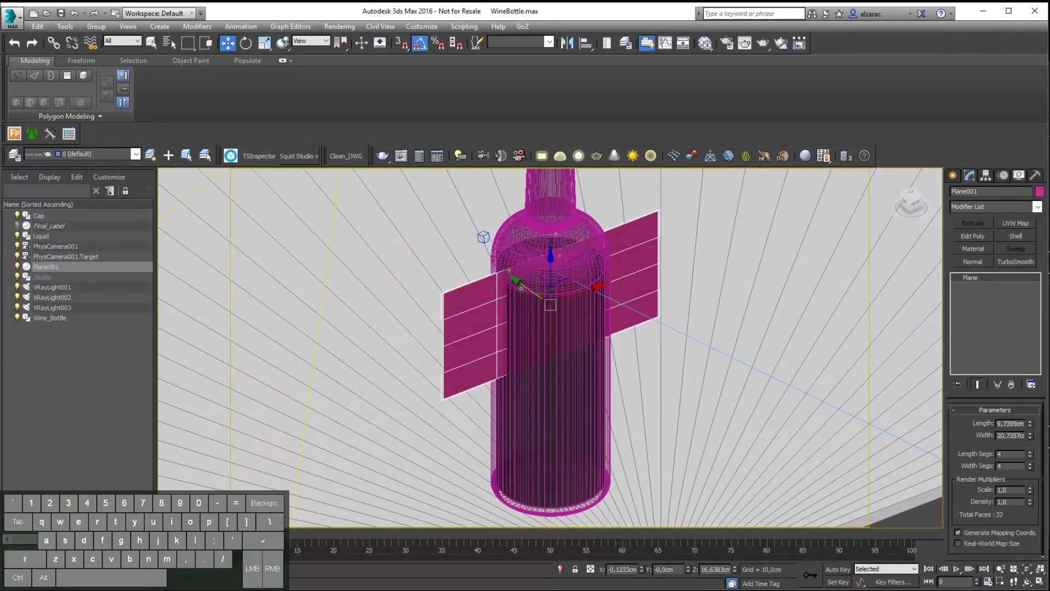
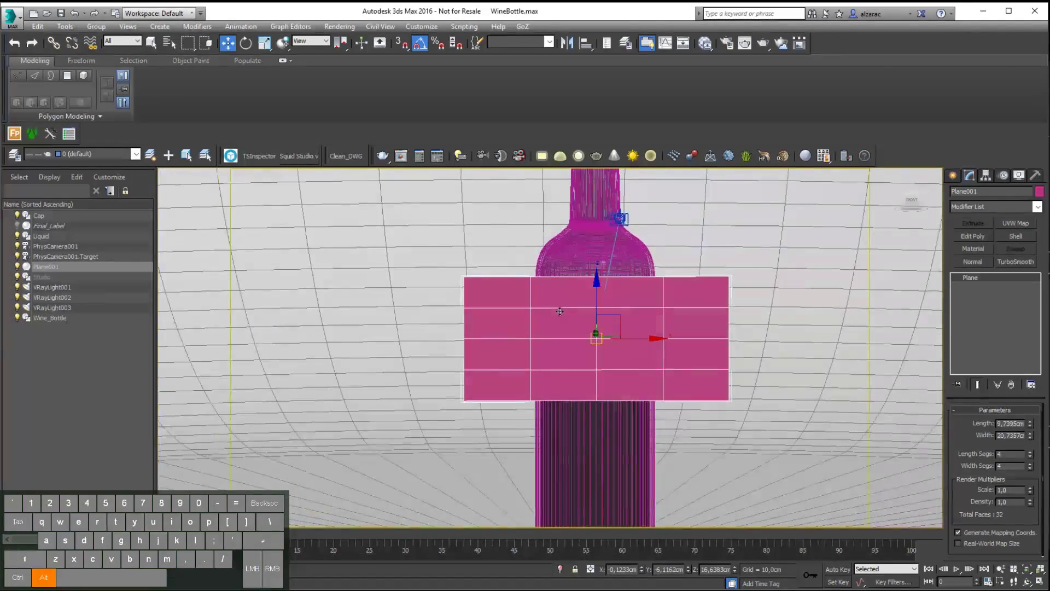
- In the Slate Material Editor, add a VRayMtl node and name it Label
key("m")
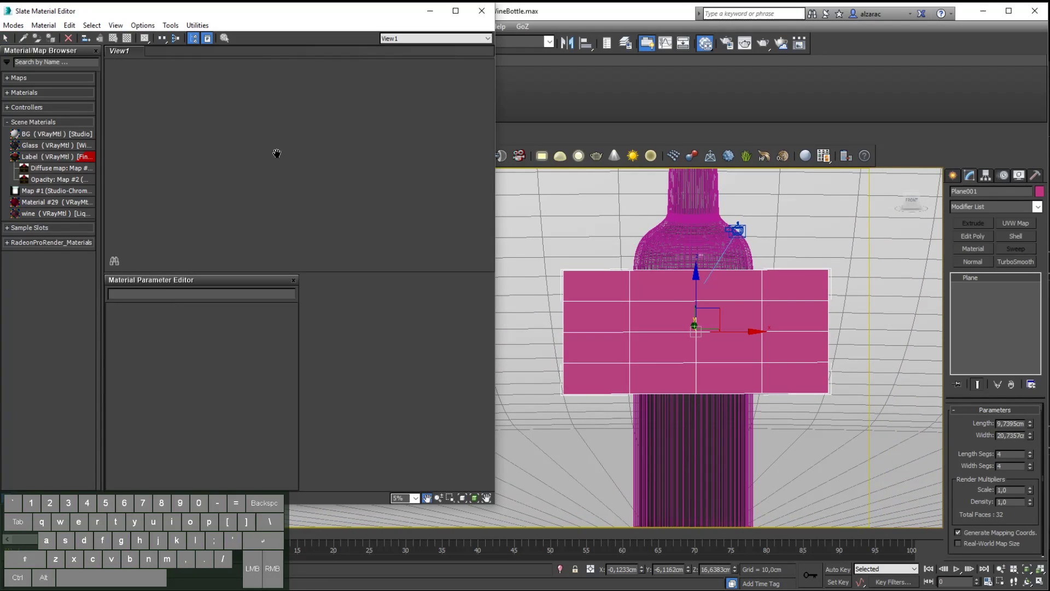
right_click(299, 164)
left_click(330, 184)
left_click(236, 221)
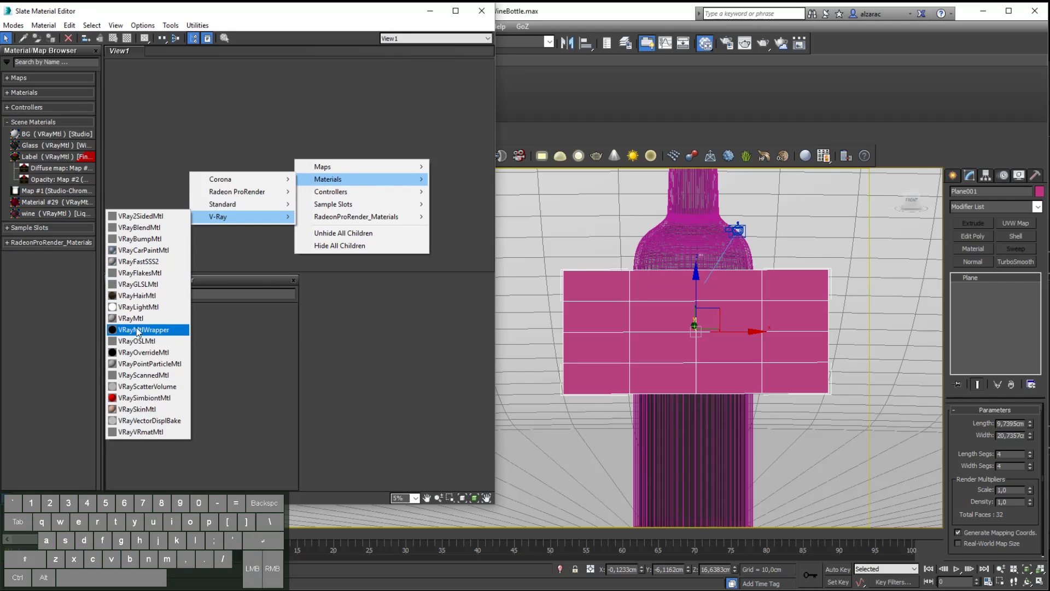
left_click(137, 322)
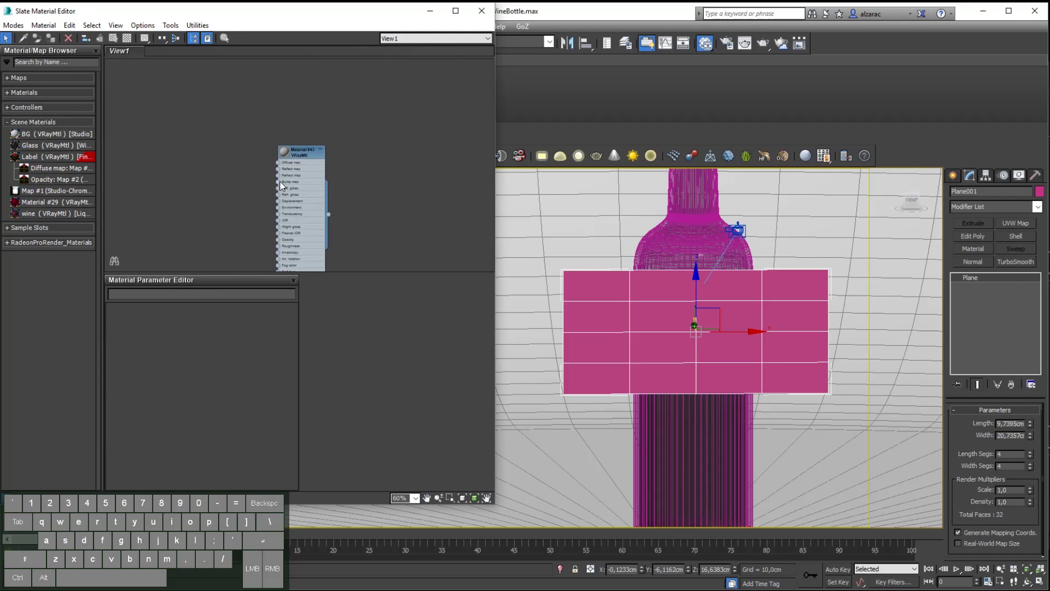
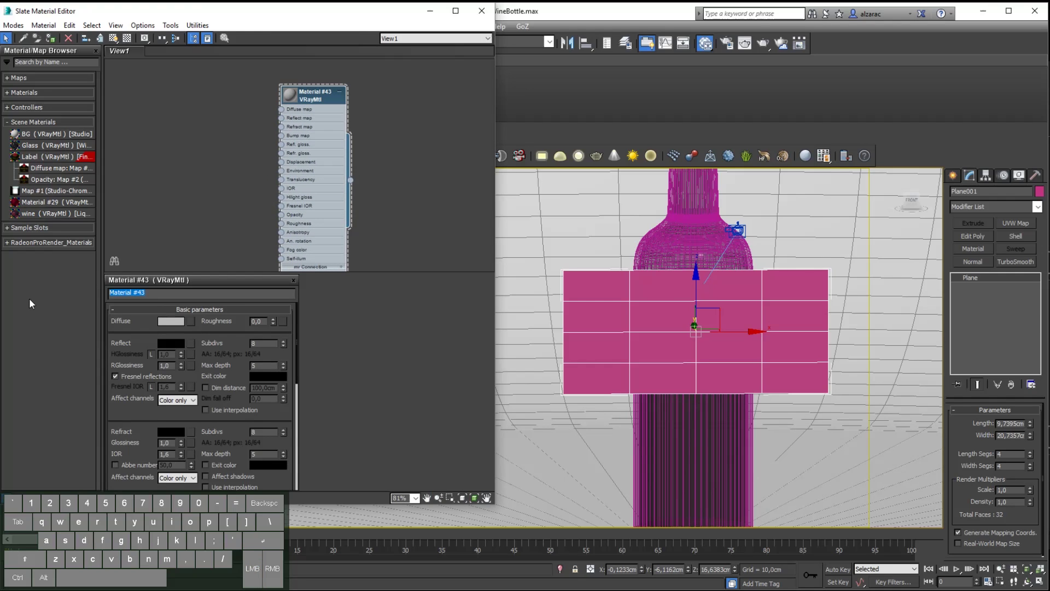
key("Return")
- Wire a Bitmap map into Label's diffuse slot and browse to the WineLabel image folder
left_click_drag(284, 113, 231, 120)
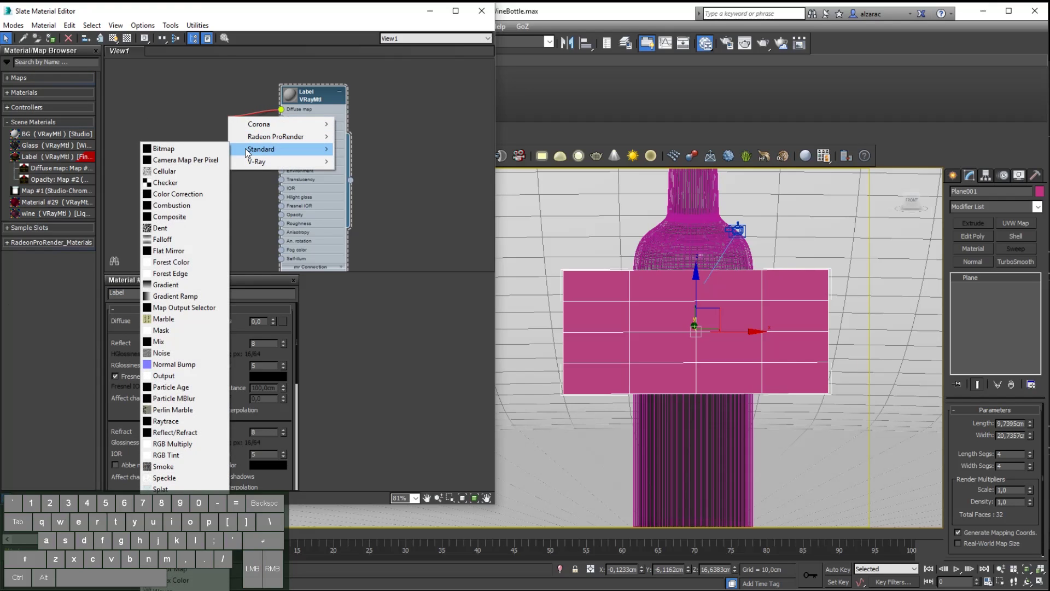
left_click(172, 155)
left_click(162, 103)
left_click(217, 106)
left_click(277, 108)
left_click(173, 118)
left_click(235, 112)
left_click(293, 113)
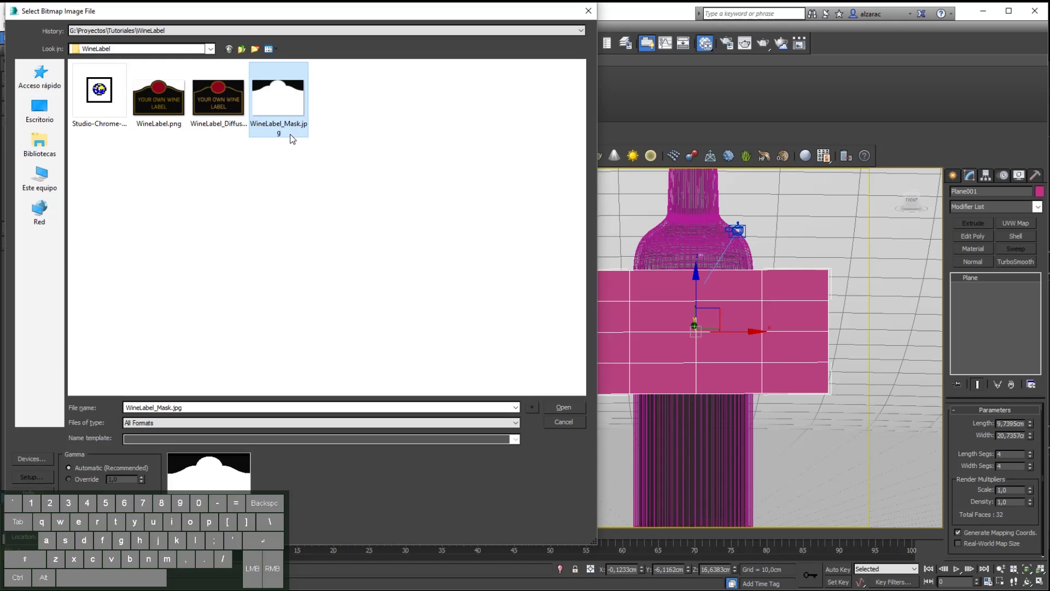
- Load WineLabel.png as the diffuse bitmap and place its node beside the Label material
left_click(229, 120)
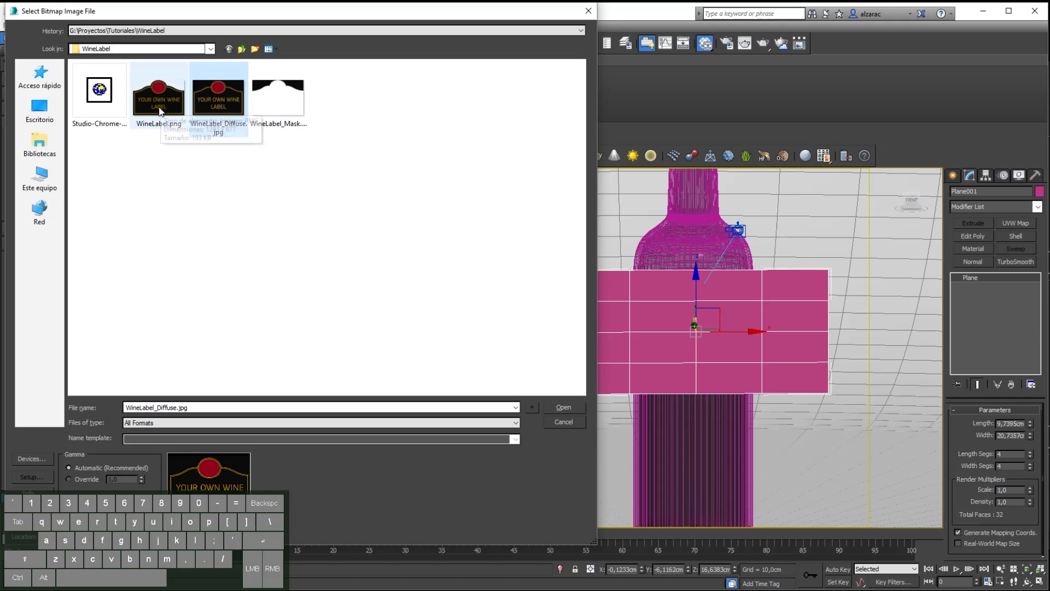
left_click(162, 112)
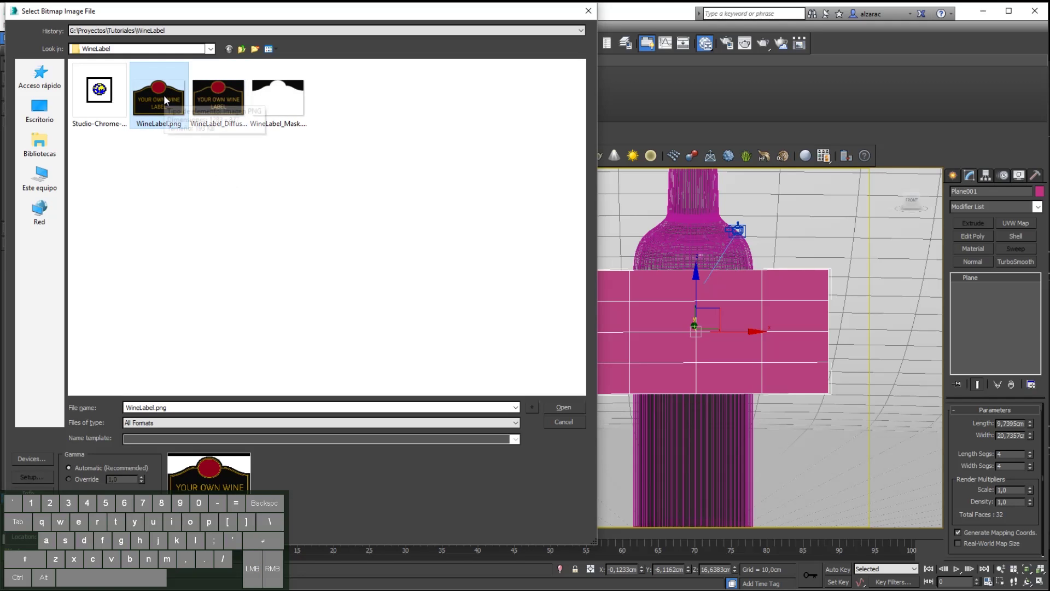
left_click(167, 104)
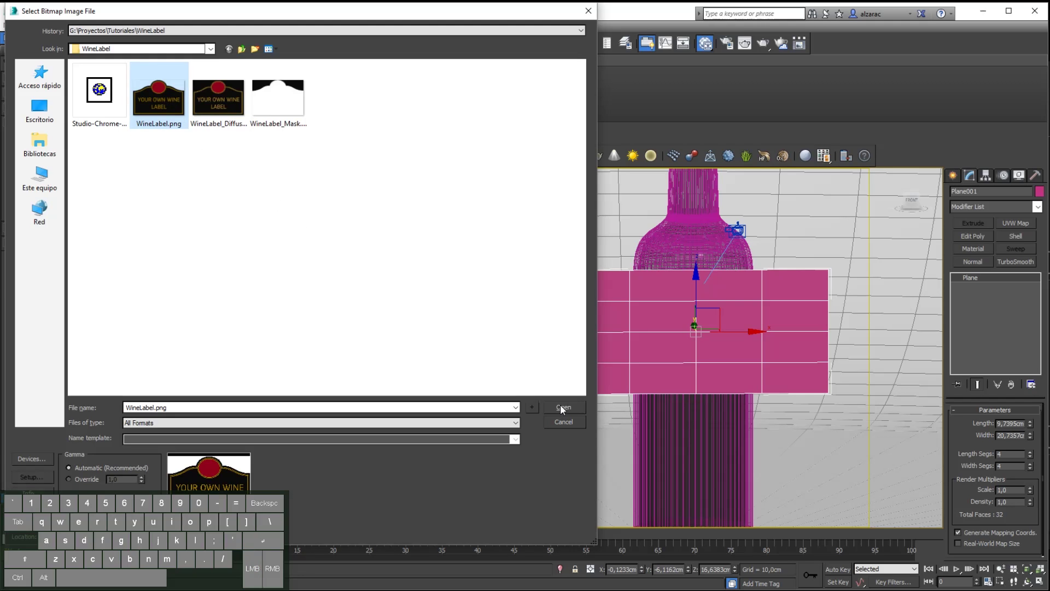
left_click(564, 411)
left_click_drag(226, 124, 193, 125)
- Set the WineLabel bitmap's Mono Channel Output to Alpha and show the material's preview swatch
left_click_drag(240, 115, 222, 125)
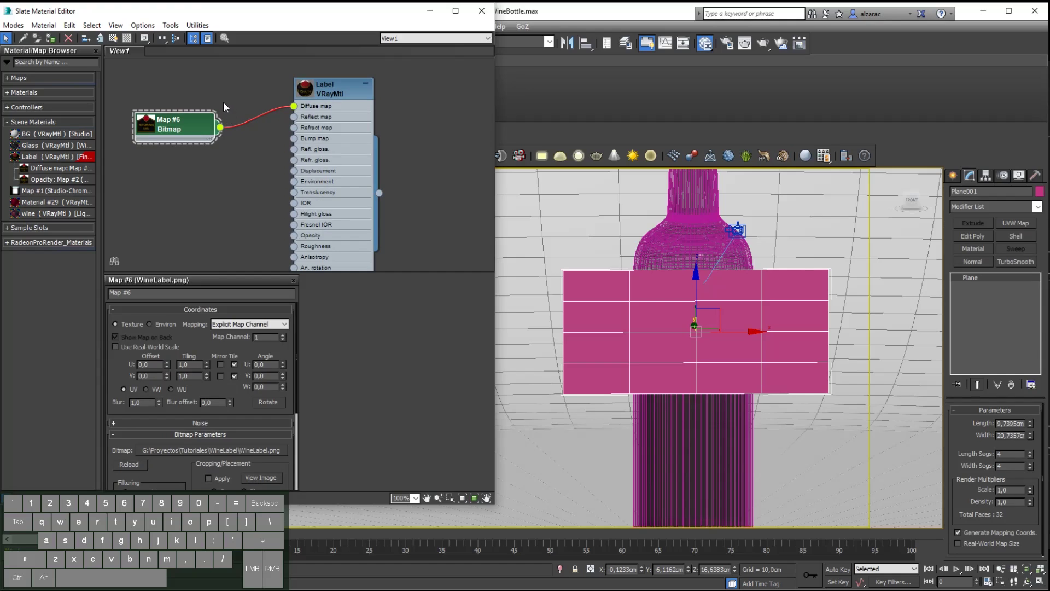
double_click(192, 132)
left_click_drag(220, 383, 236, 262)
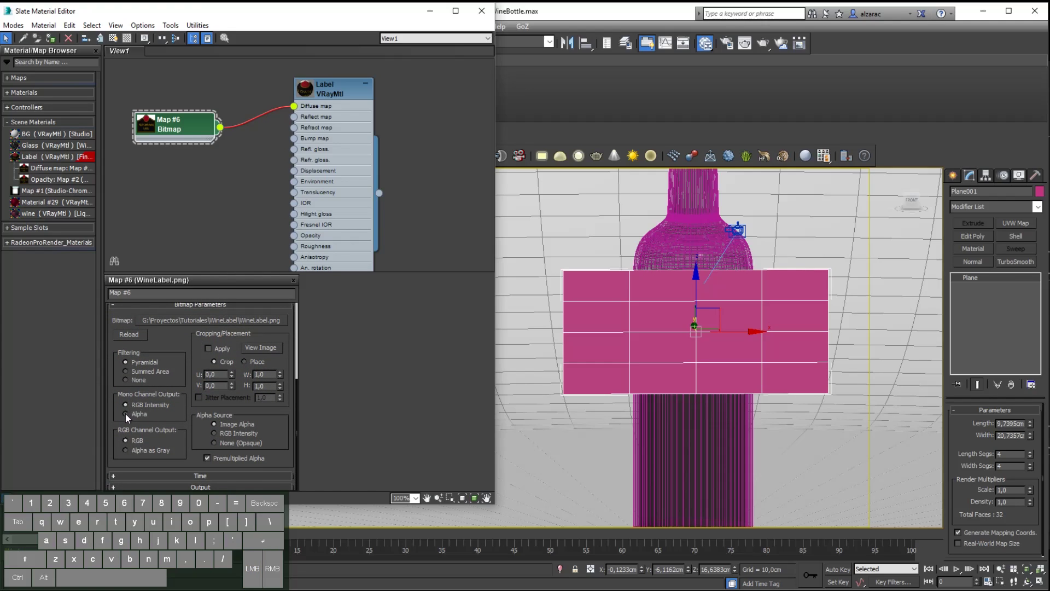
left_click(130, 417)
double_click(309, 95)
- Wire the bitmap into Label's Opacity slot and drag the Label material onto Plane001
left_click_drag(233, 99, 227, 169)
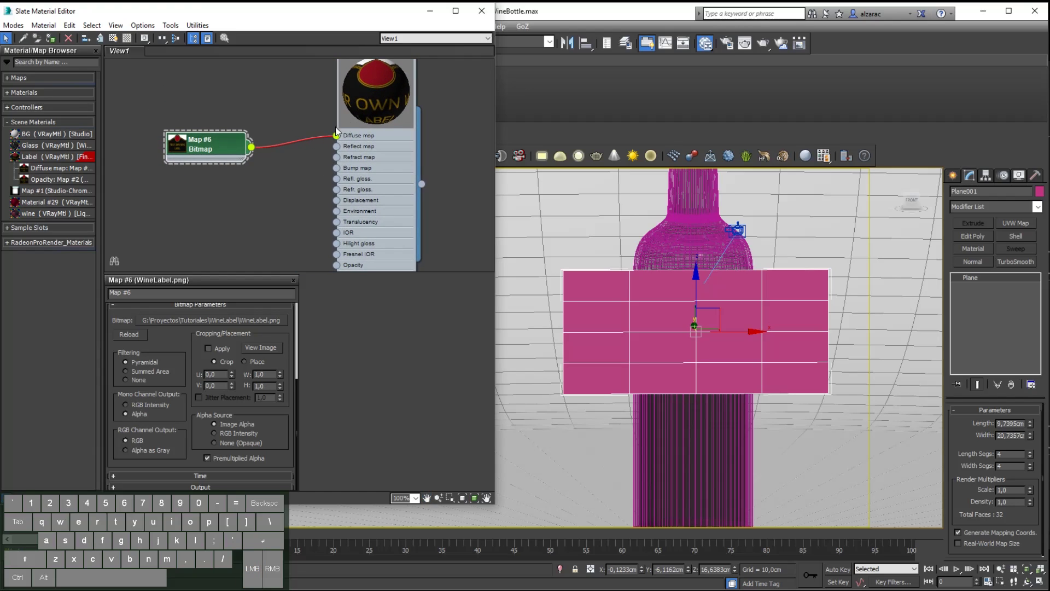
left_click_drag(266, 115, 343, 231)
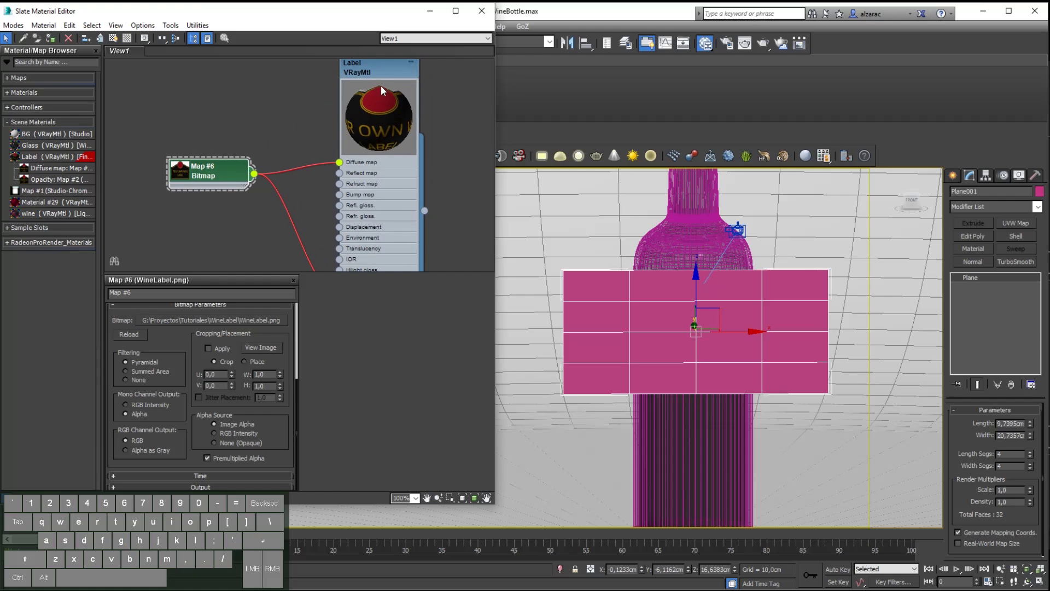
left_click_drag(231, 173, 243, 221)
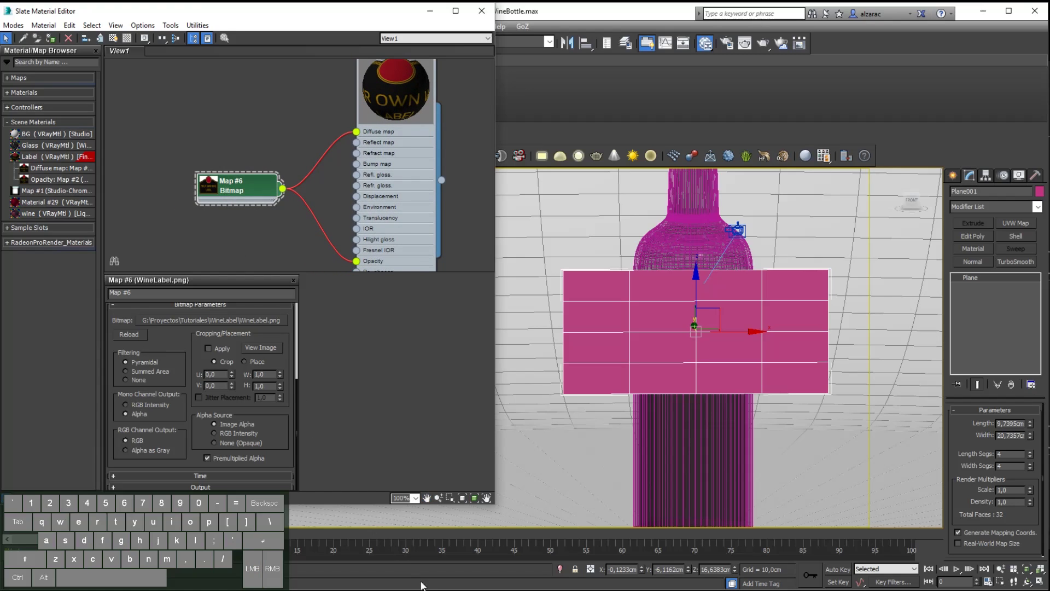
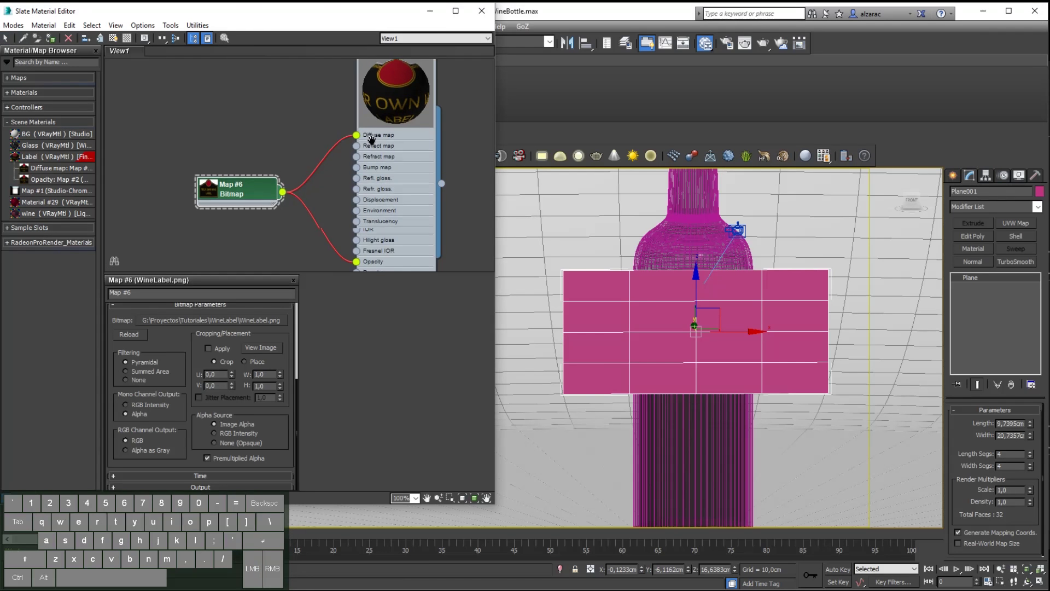
left_click_drag(376, 245, 613, 294)
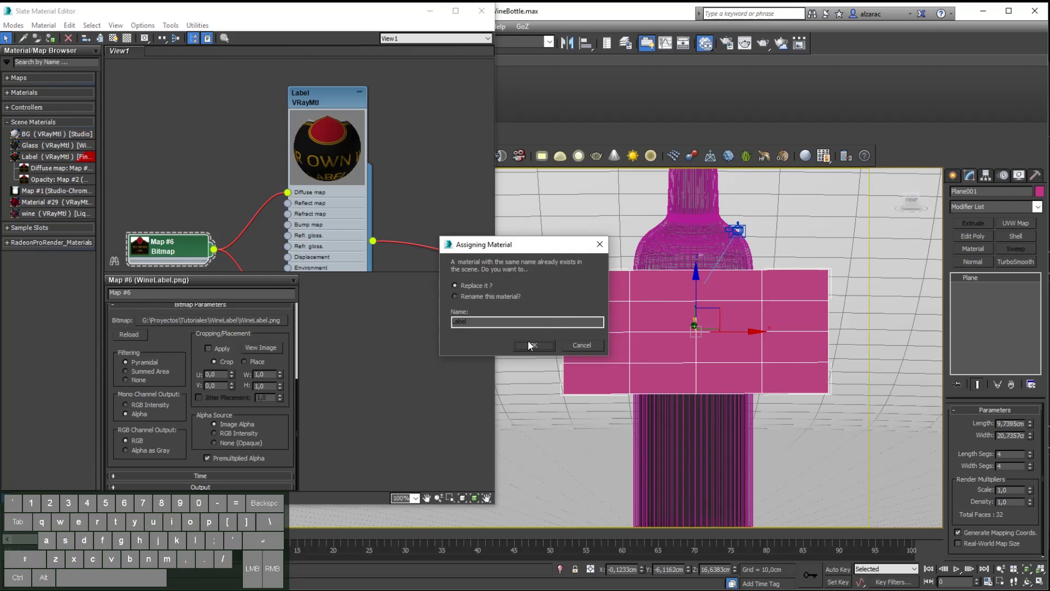
- Replace the existing Label material and set Plane001's Length to 11.59 cm in the Modify panel
left_click(532, 349)
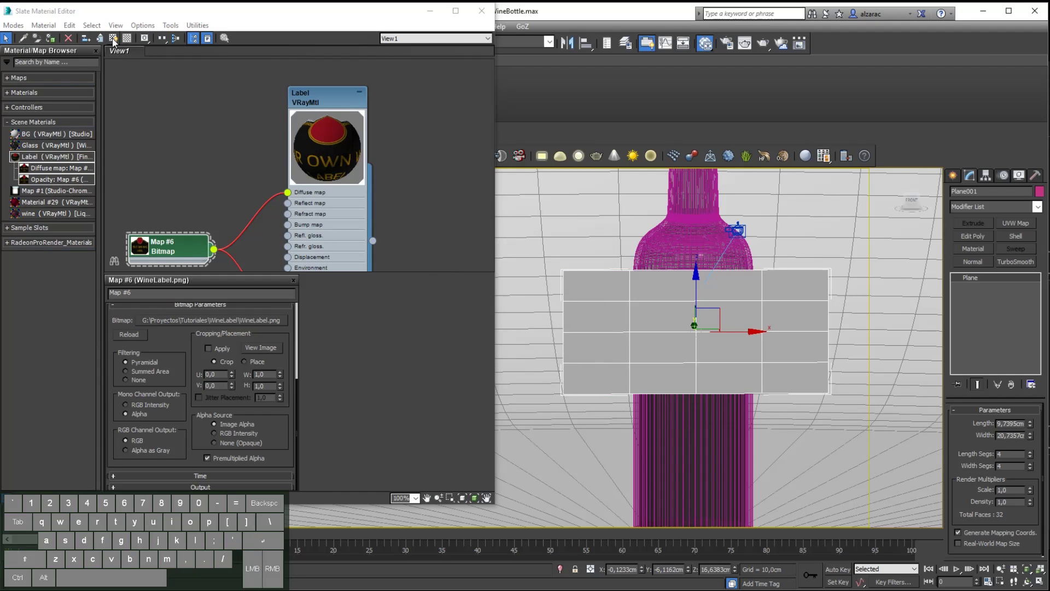
left_click(117, 44)
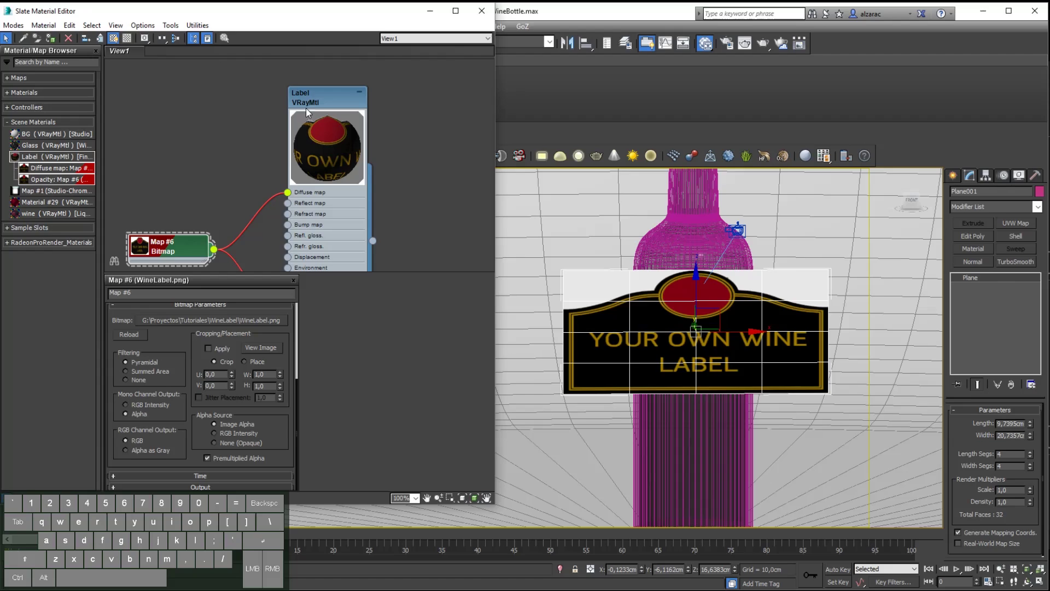
left_click(327, 102)
left_click(115, 39)
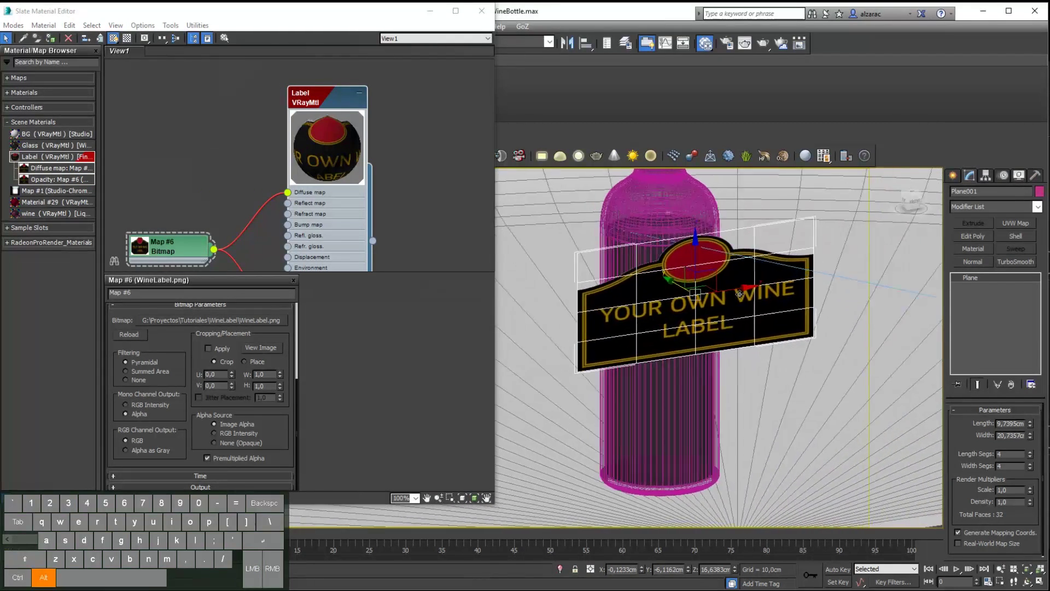
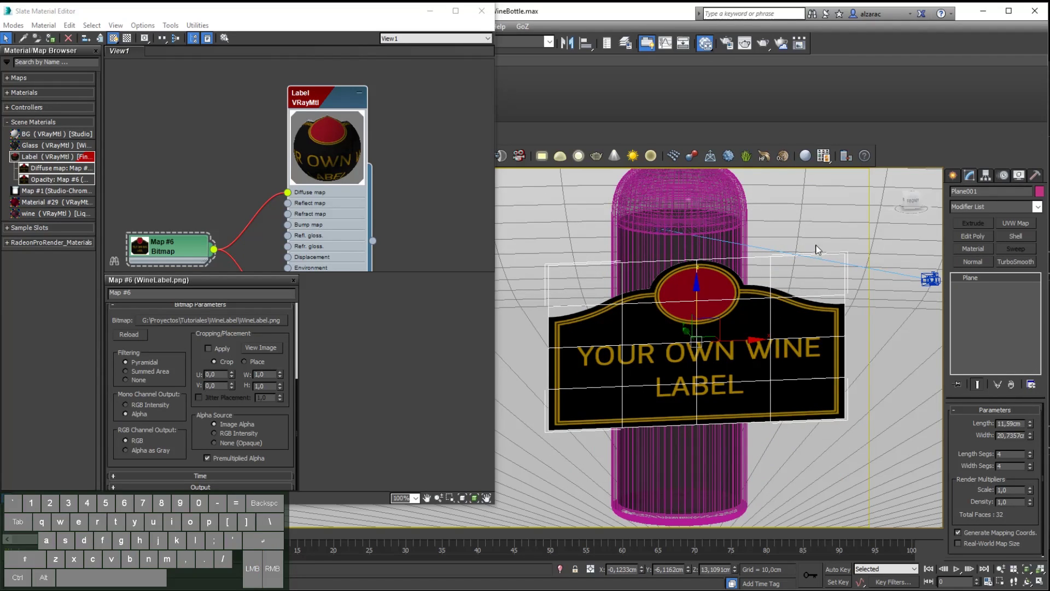
left_click(1006, 212)
- Add a UVW Map modifier to the plane and Bitmap Fit it to WineLabel.png's proportions
key("u")
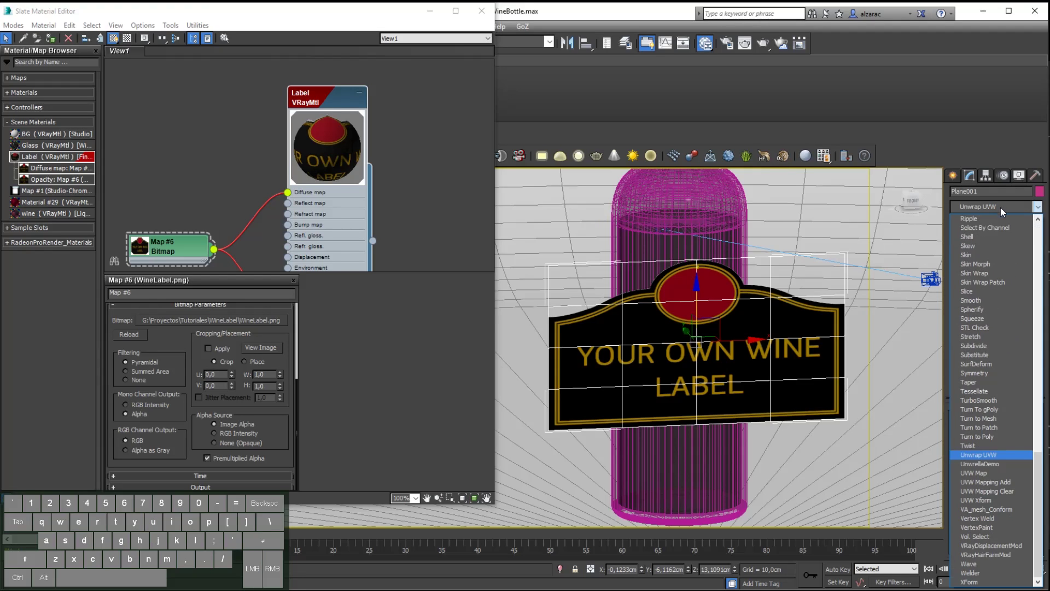
left_click(973, 474)
left_click_drag(1031, 474, 1031, 286)
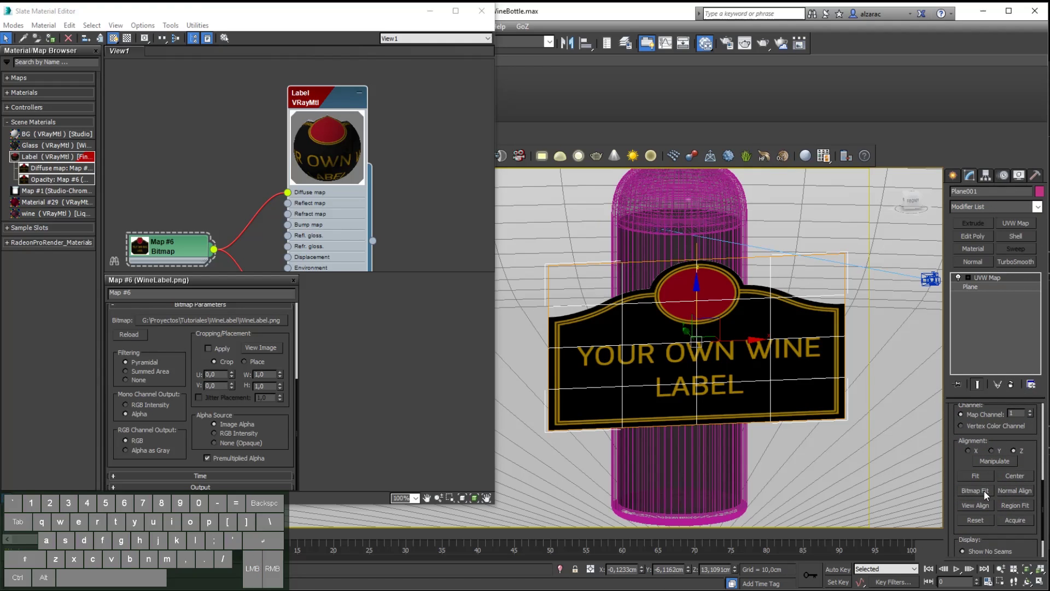
left_click(989, 494)
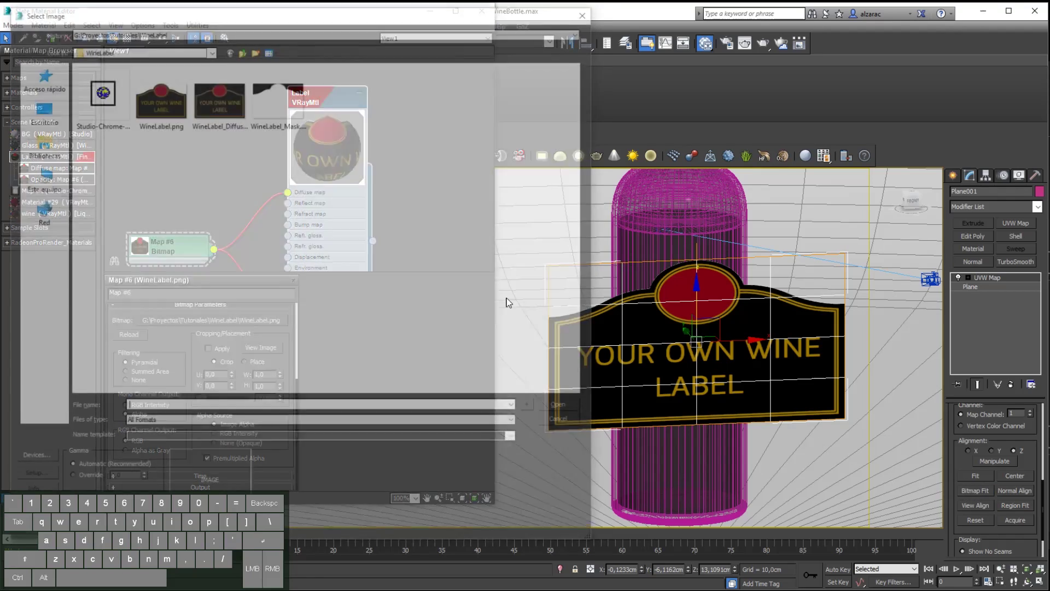
left_click(168, 106)
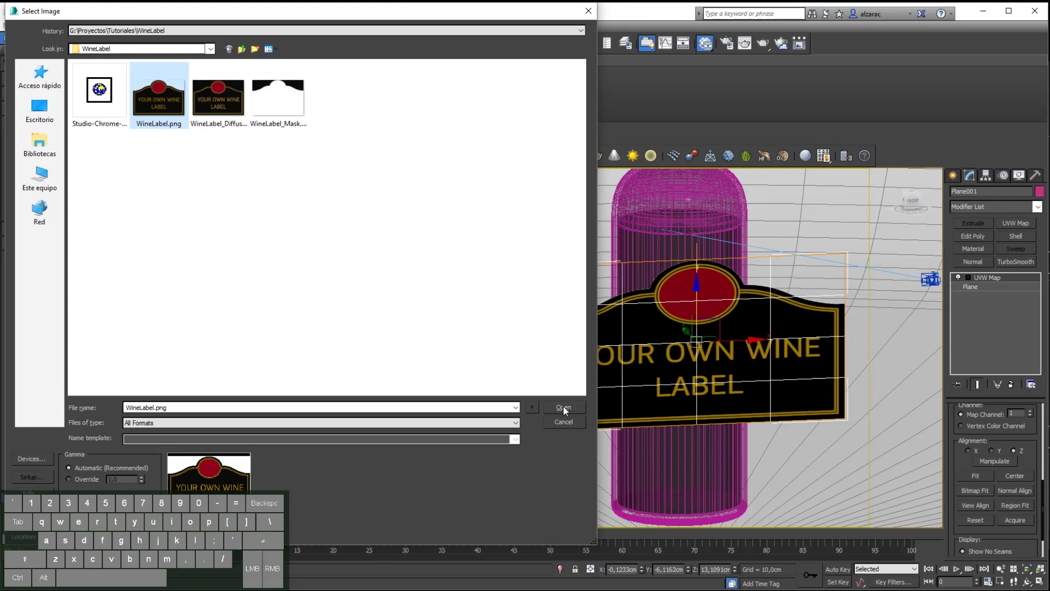
left_click(565, 411)
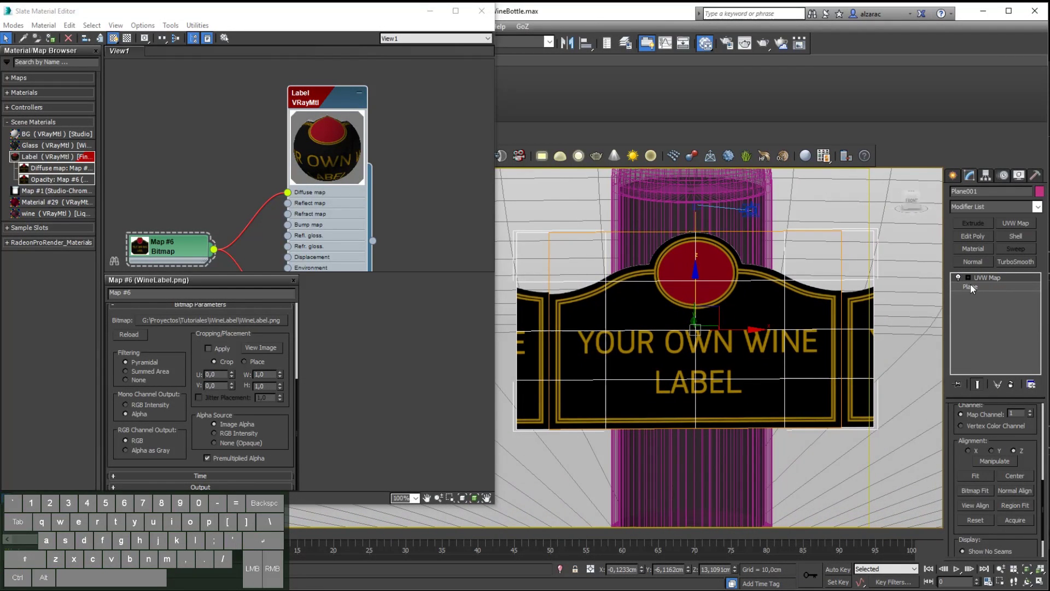
left_click(975, 288)
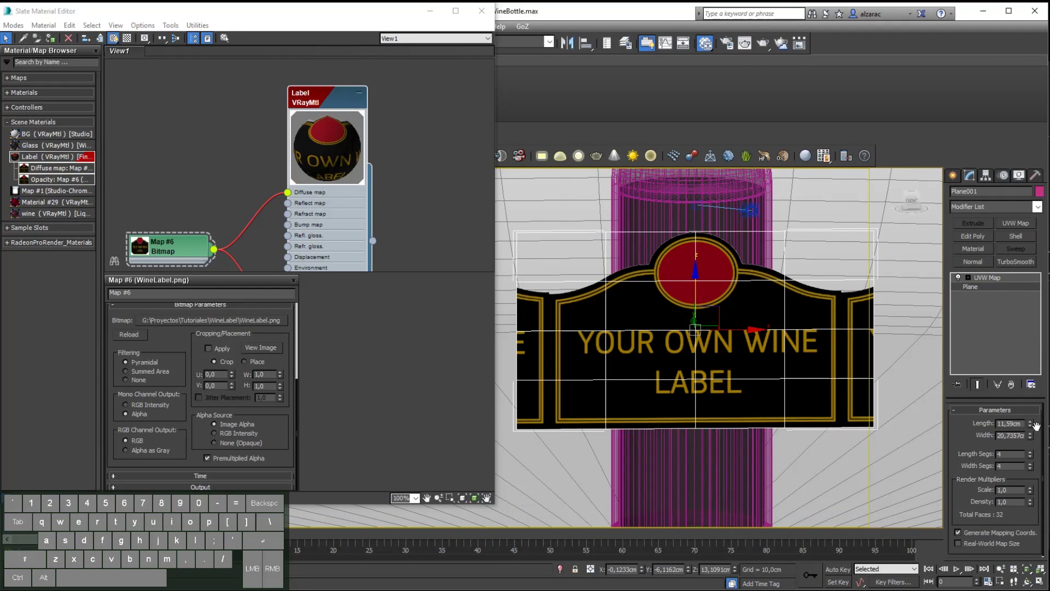
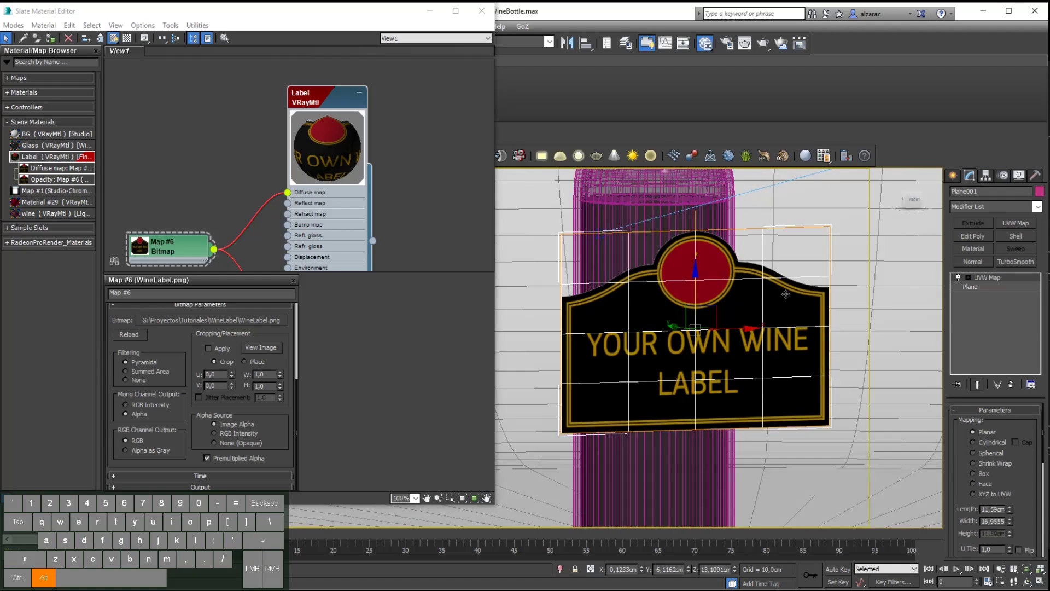
key("p")
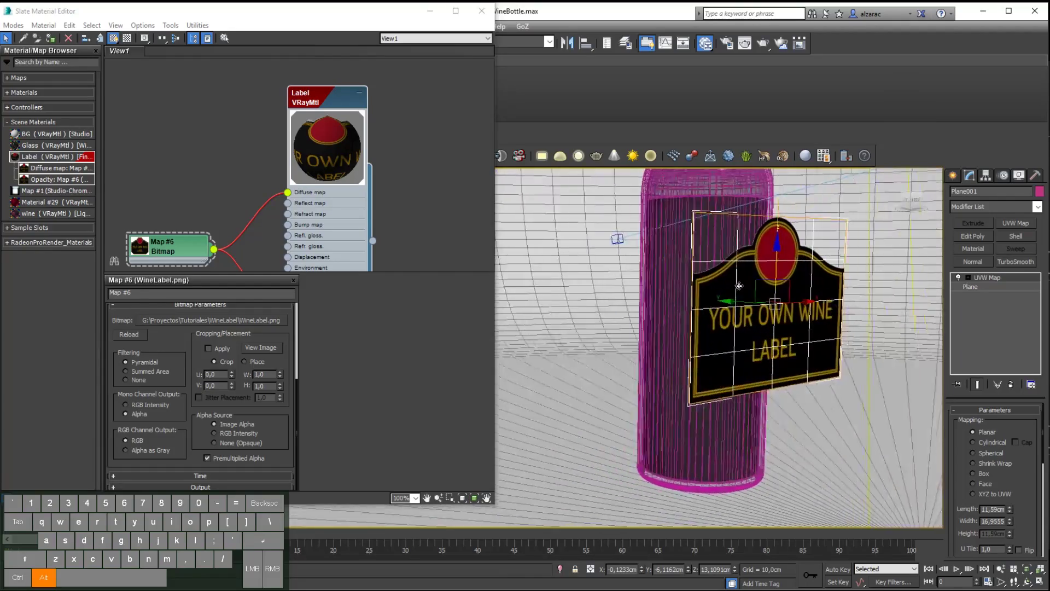
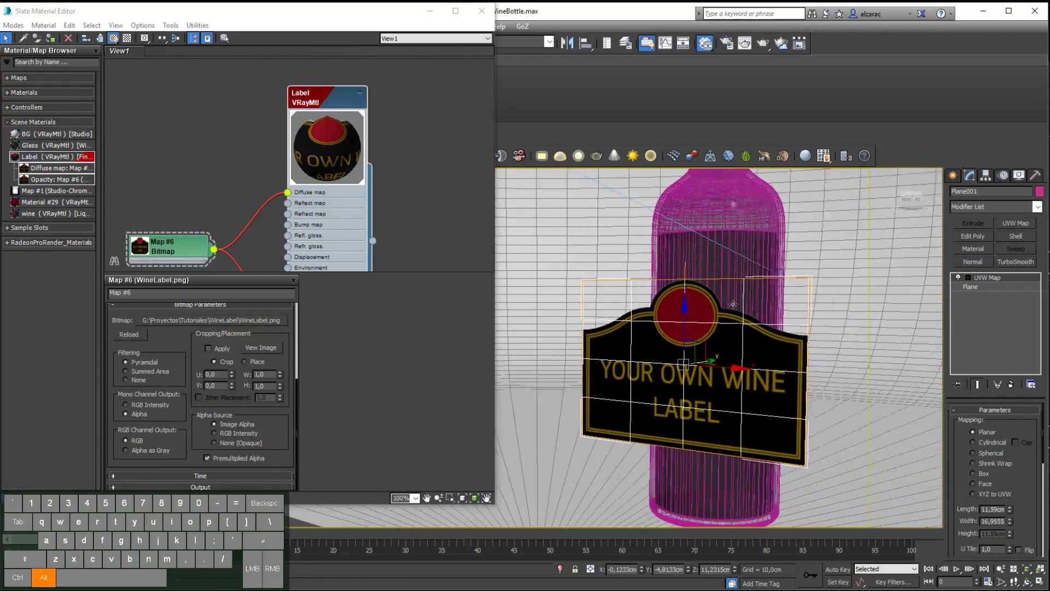
- Add a Bend modifier on the X axis and raise its Angle to about 167 to wrap the label
left_click(989, 212)
key("b")
left_click(985, 223)
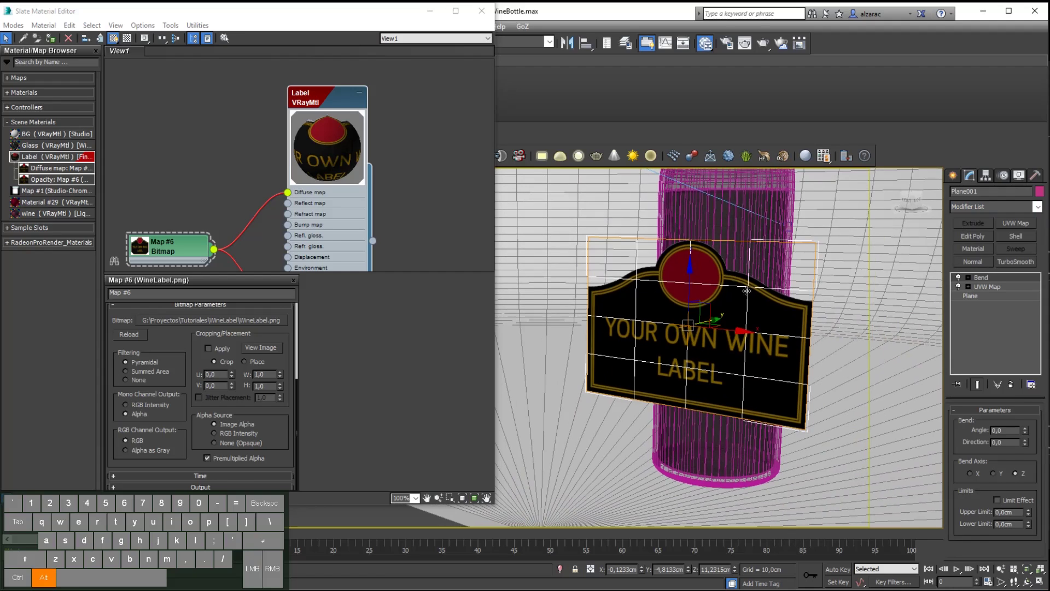
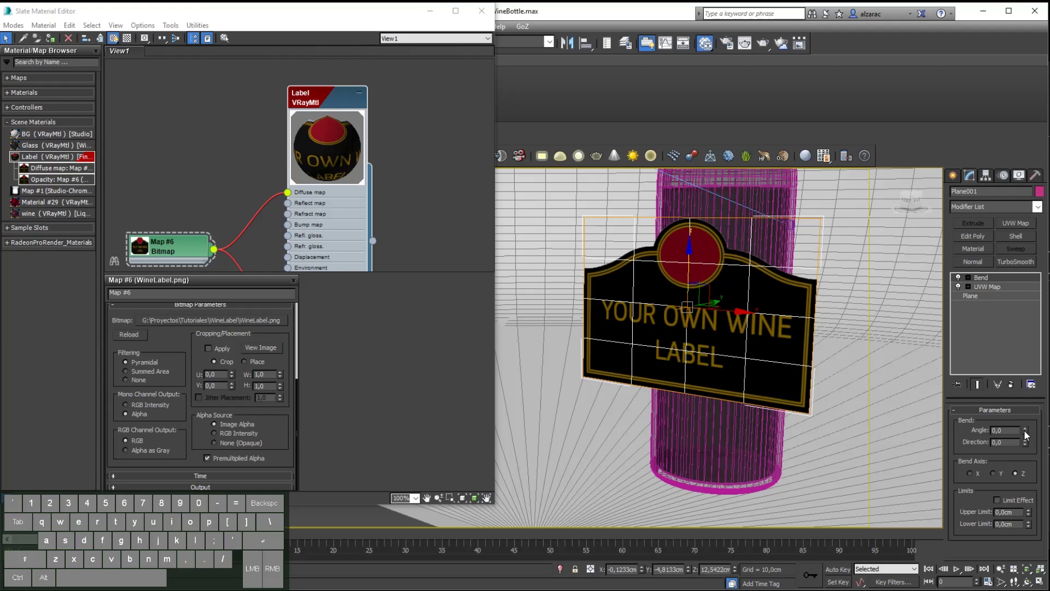
left_click_drag(1030, 435, 1025, 351)
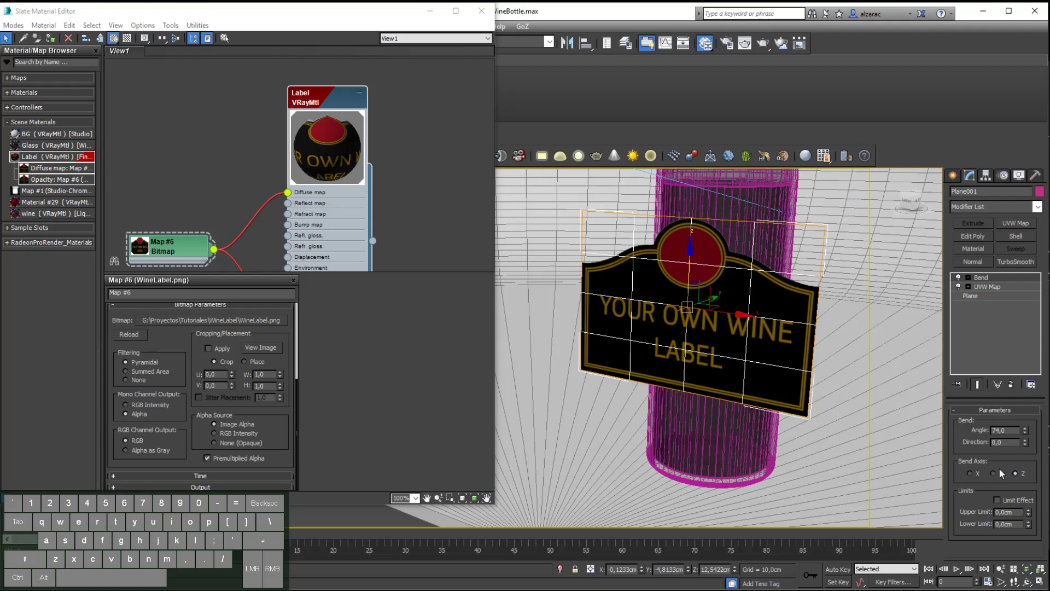
left_click(1000, 473)
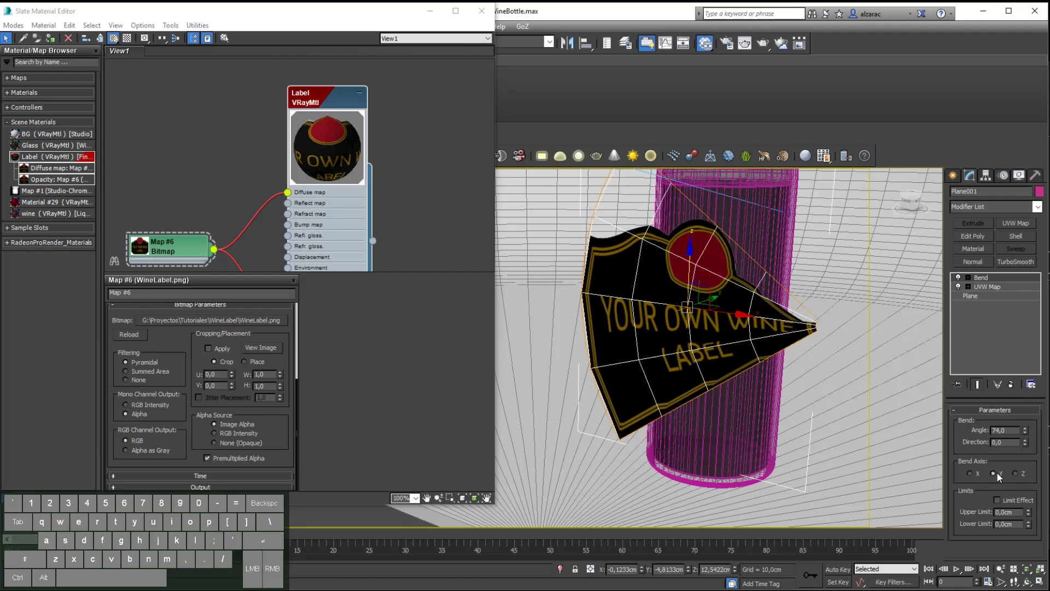
left_click(974, 474)
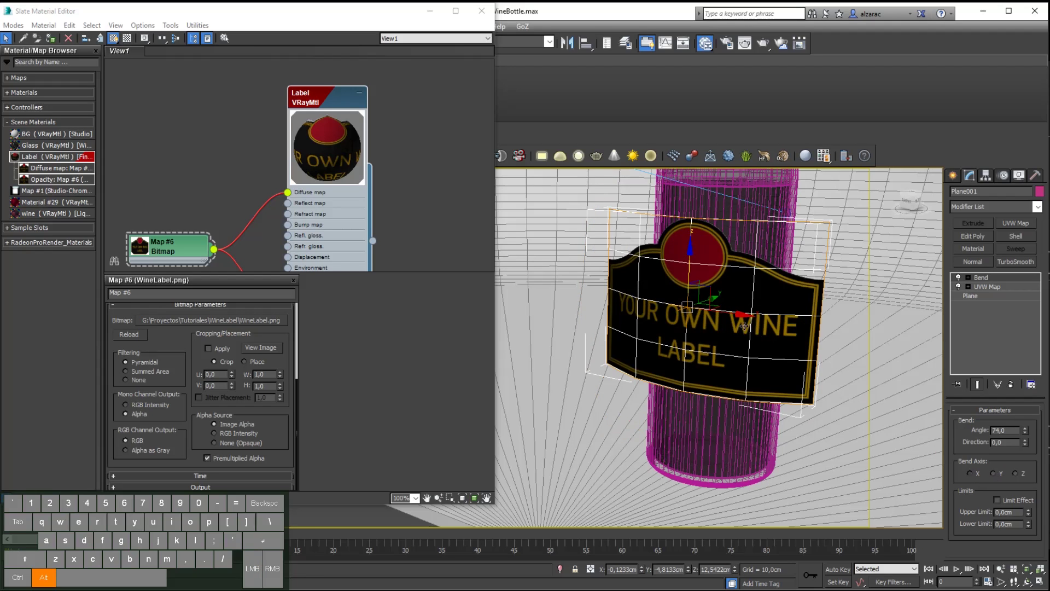
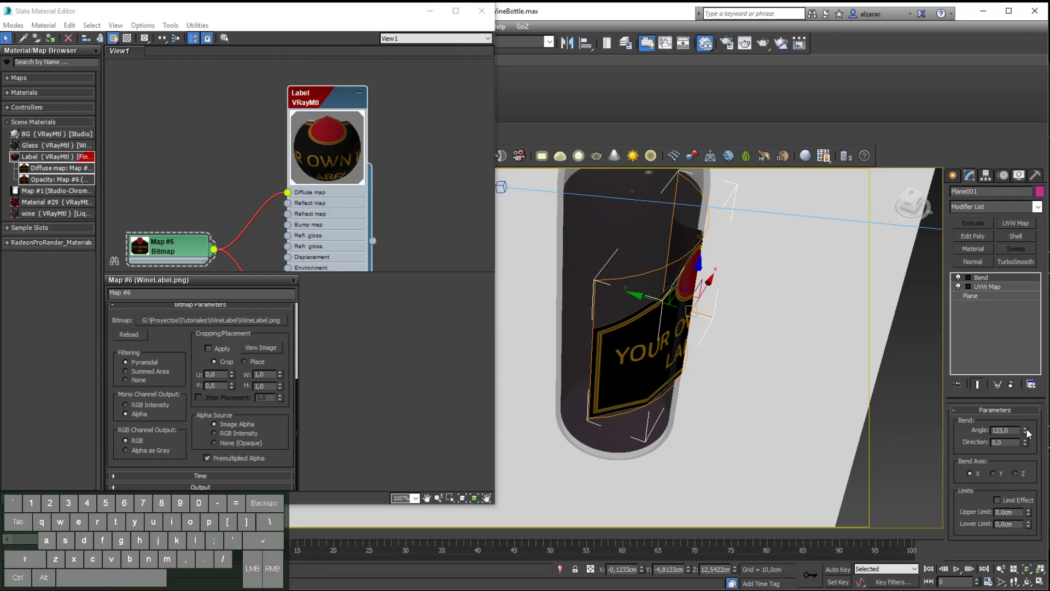
left_click_drag(1026, 436, 1018, 384)
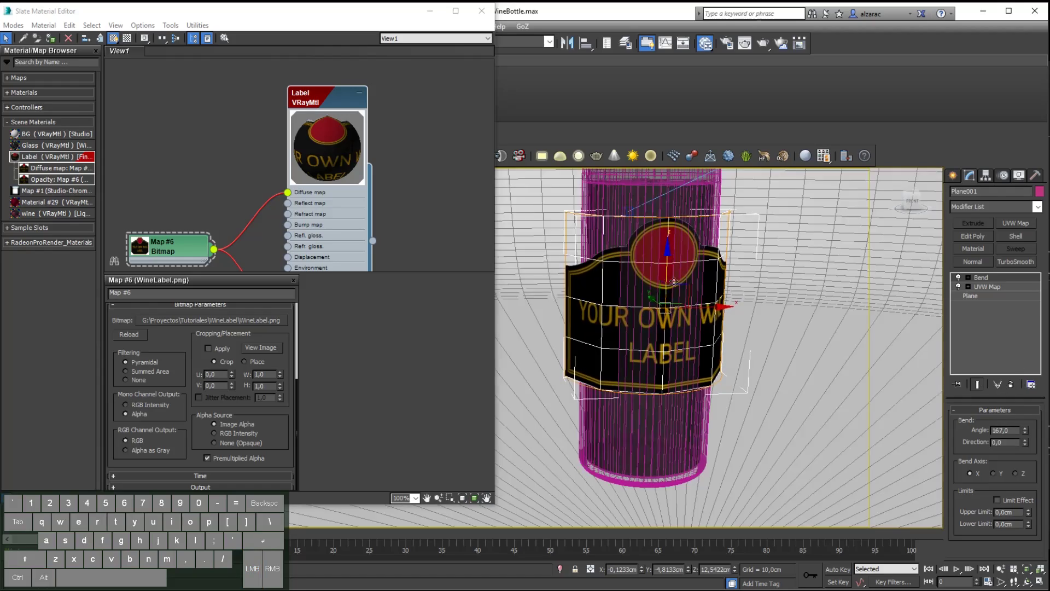
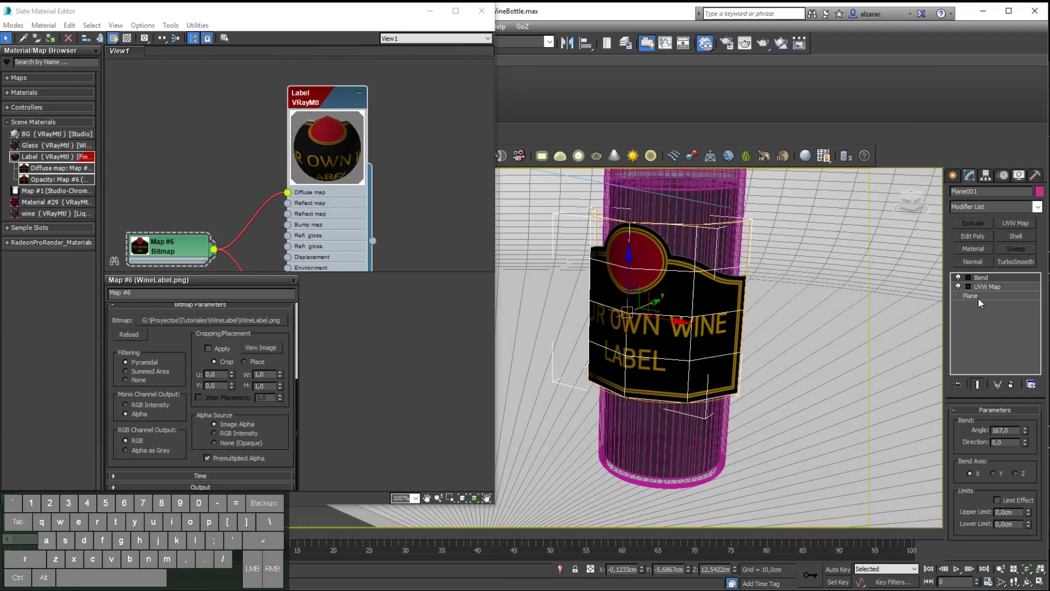
- Set the base Plane to 60 Width Segs and 1 Length Seg for a smooth bend
left_click(982, 299)
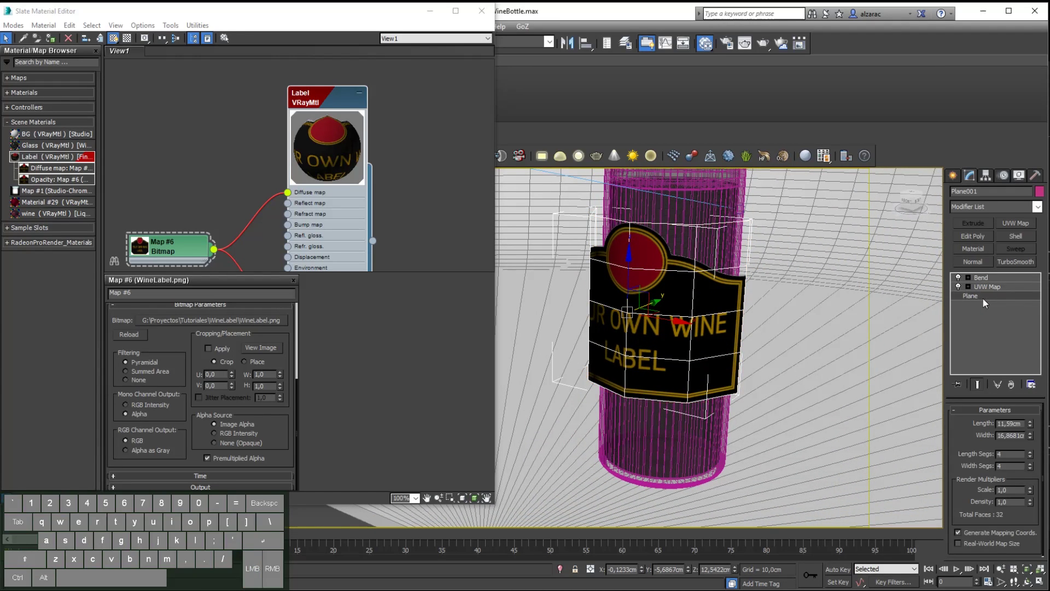
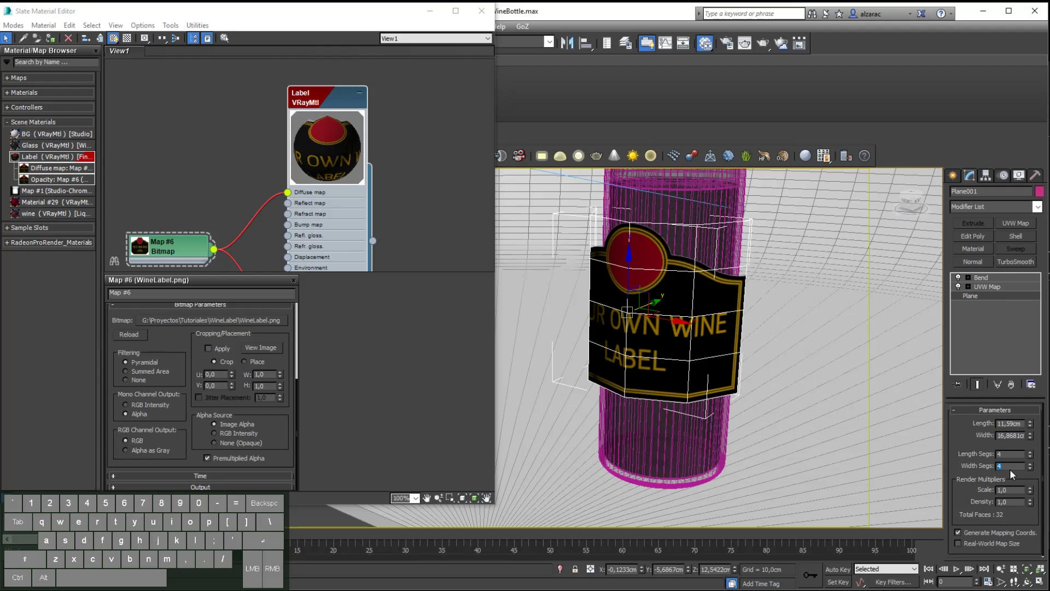
key("6")
key("0")
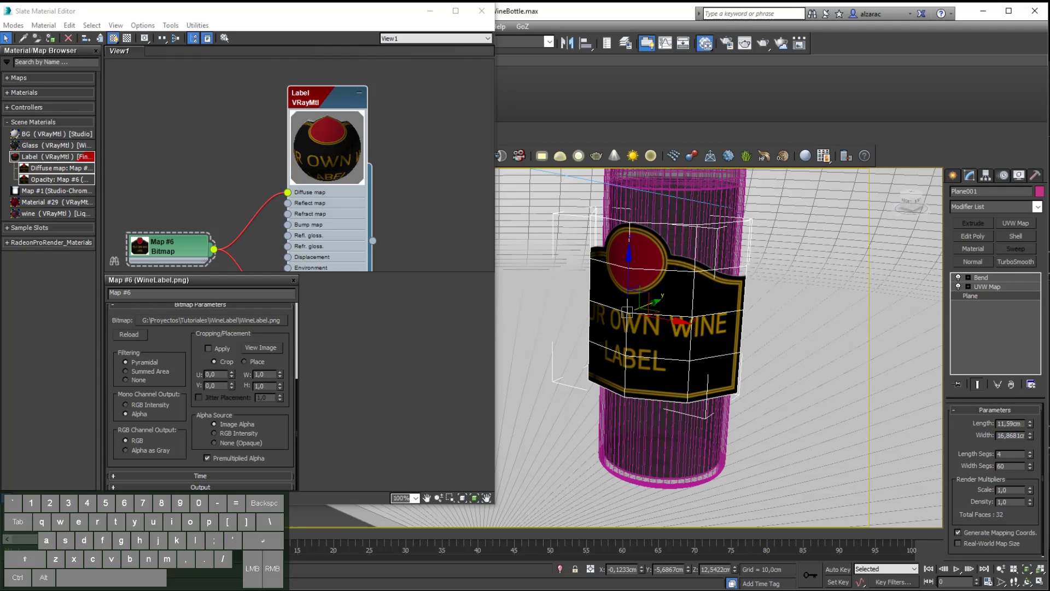
key("Return")
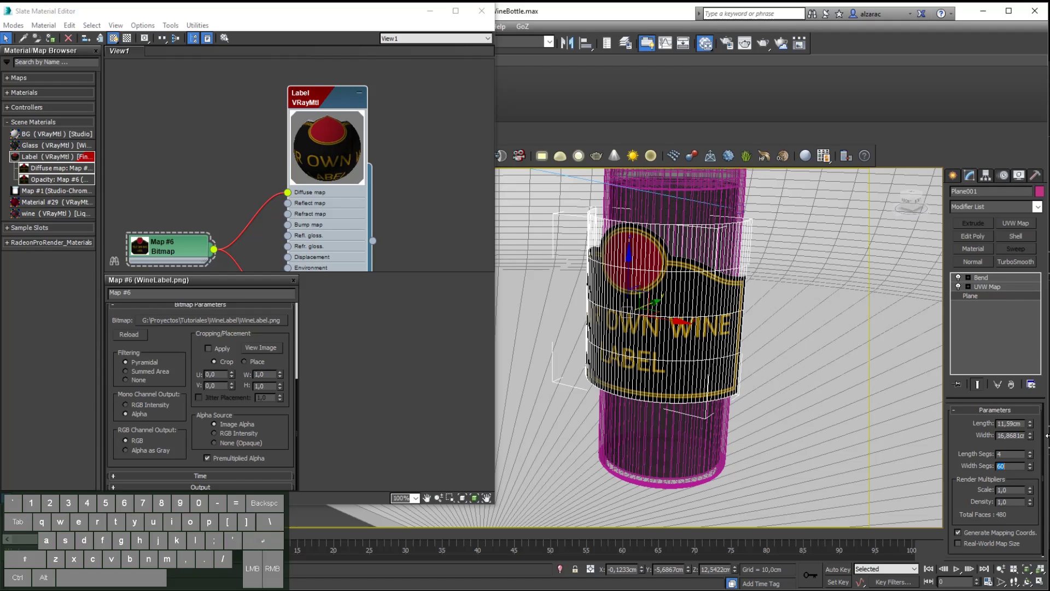
right_click(1033, 459)
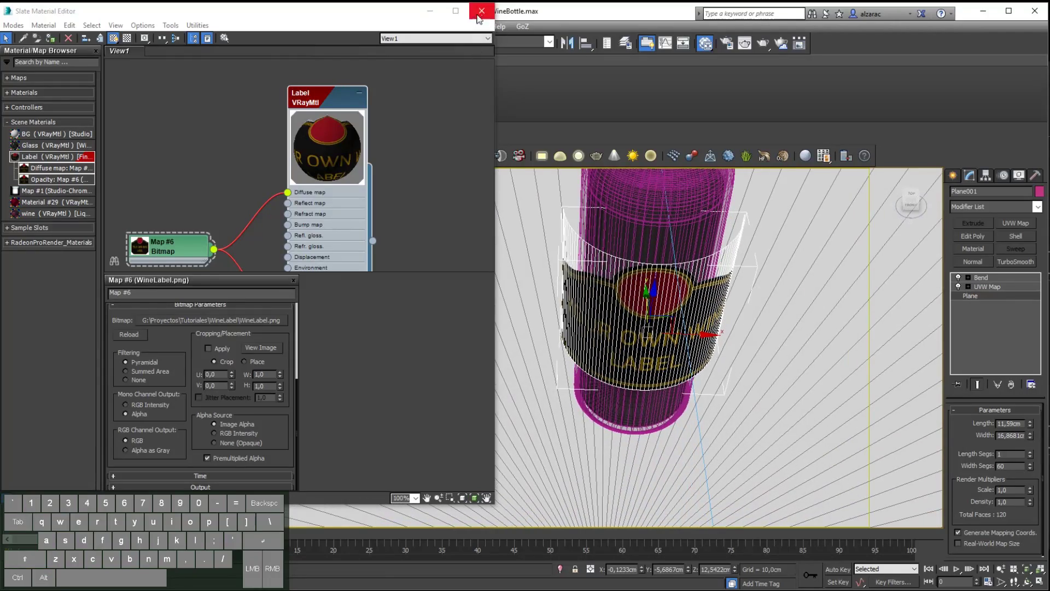
- Close the material editor and view the bottle from the Top viewport
left_click(484, 16)
key("t")
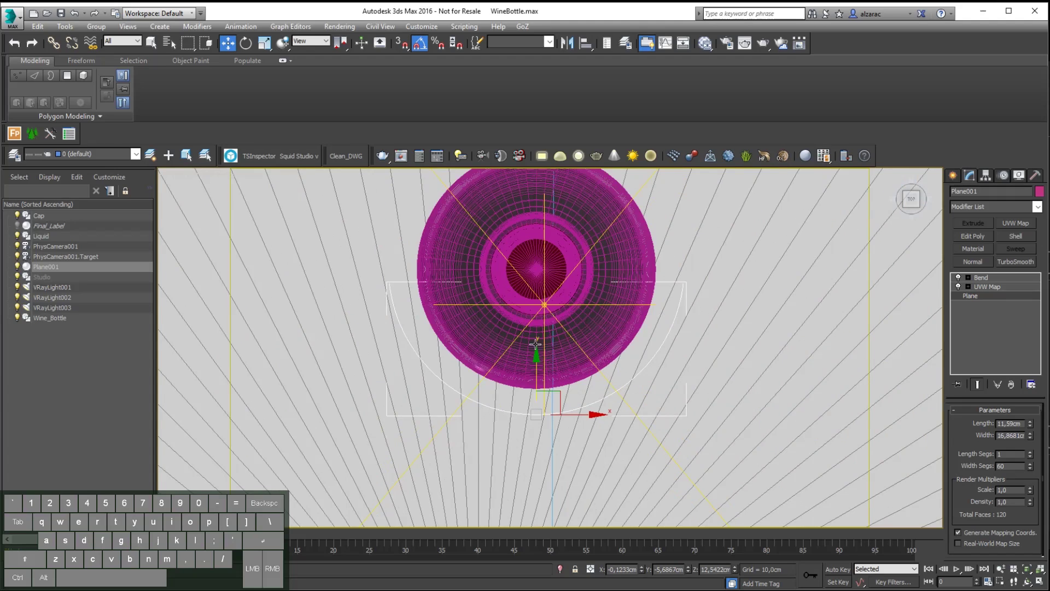
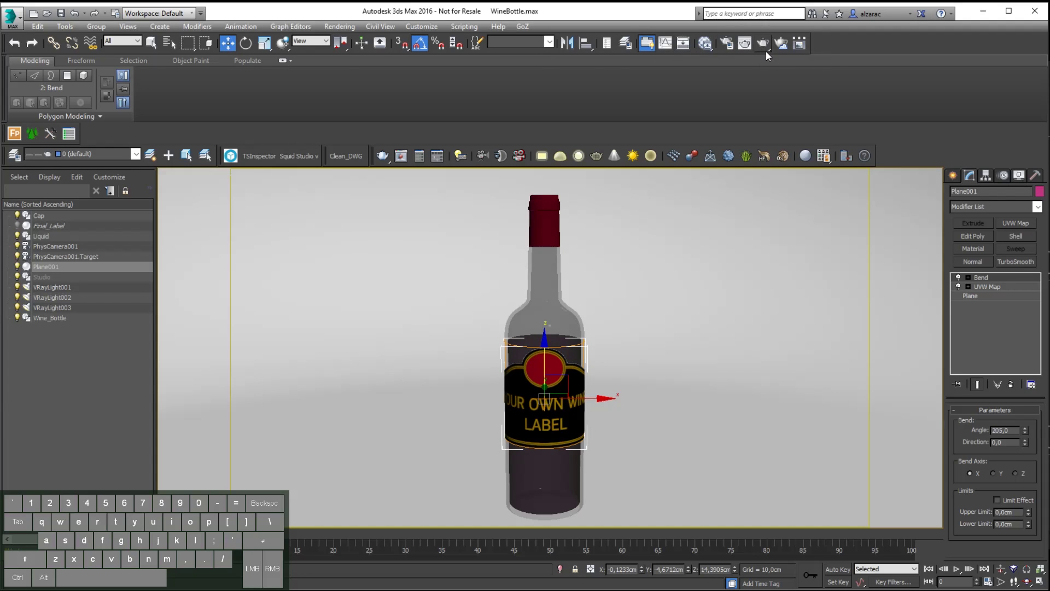
- Render the camera view, zoom in on the wrapped label in the V-Ray frame buffer, then close it
left_click(768, 45)
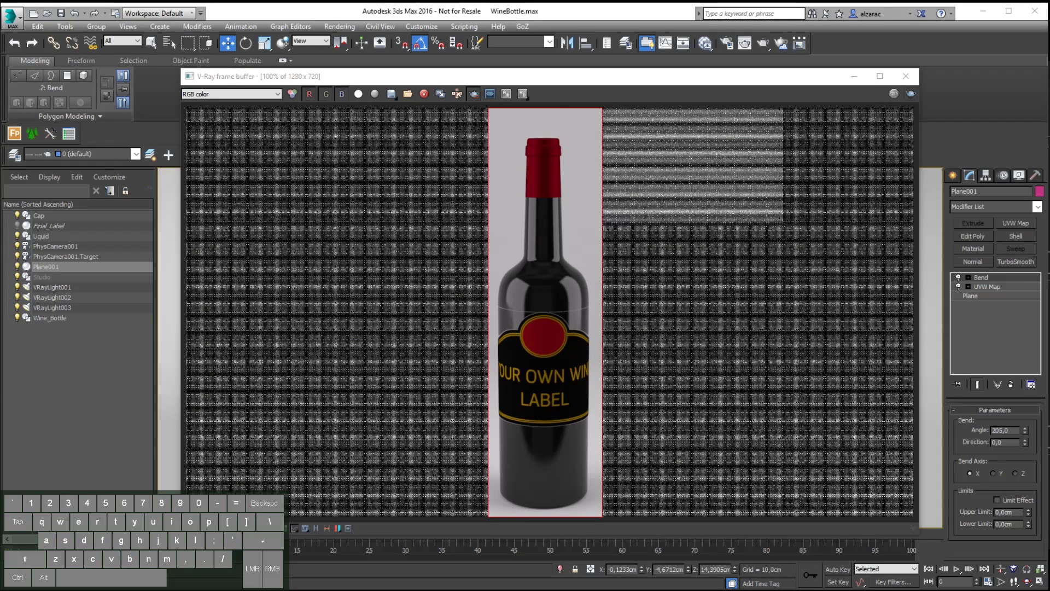
left_click(550, 328)
left_click(556, 332)
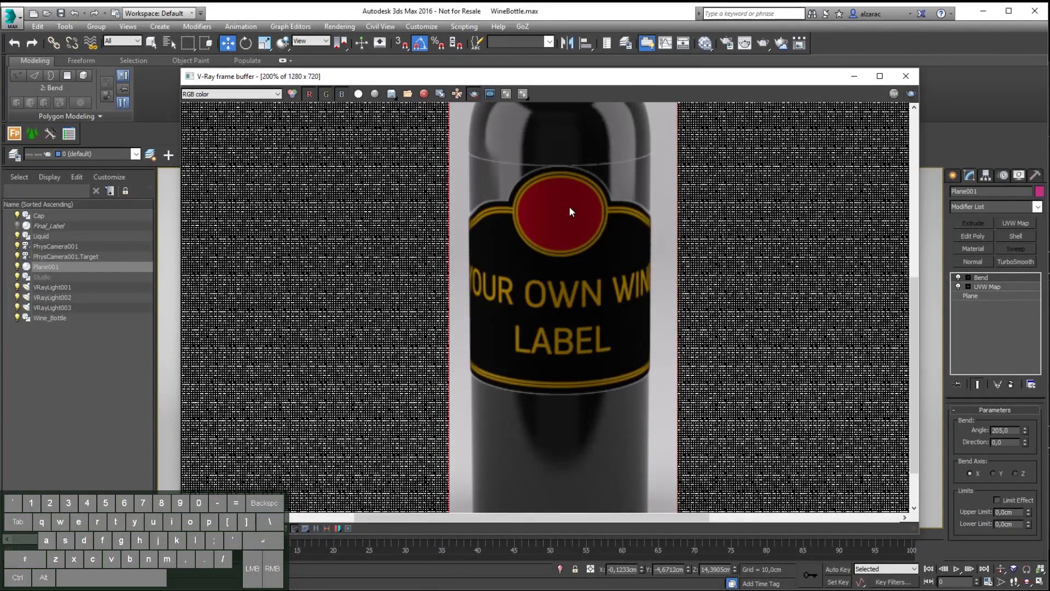
left_click(858, 77)
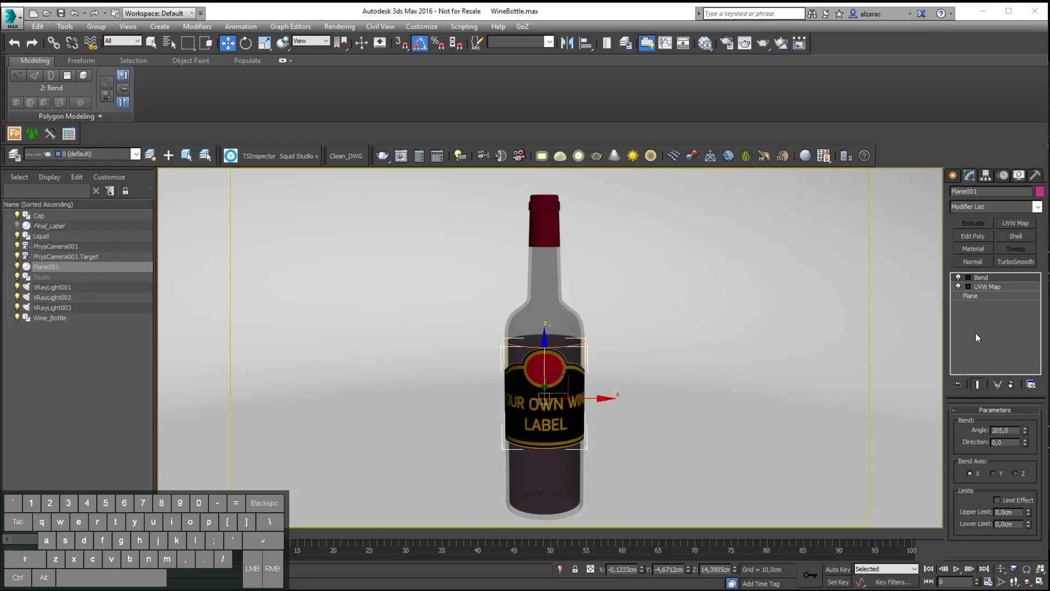
- Try a longer label plane, undo it, return to the Bend settings, and reopen the label material's nodes in Slate
left_click(986, 299)
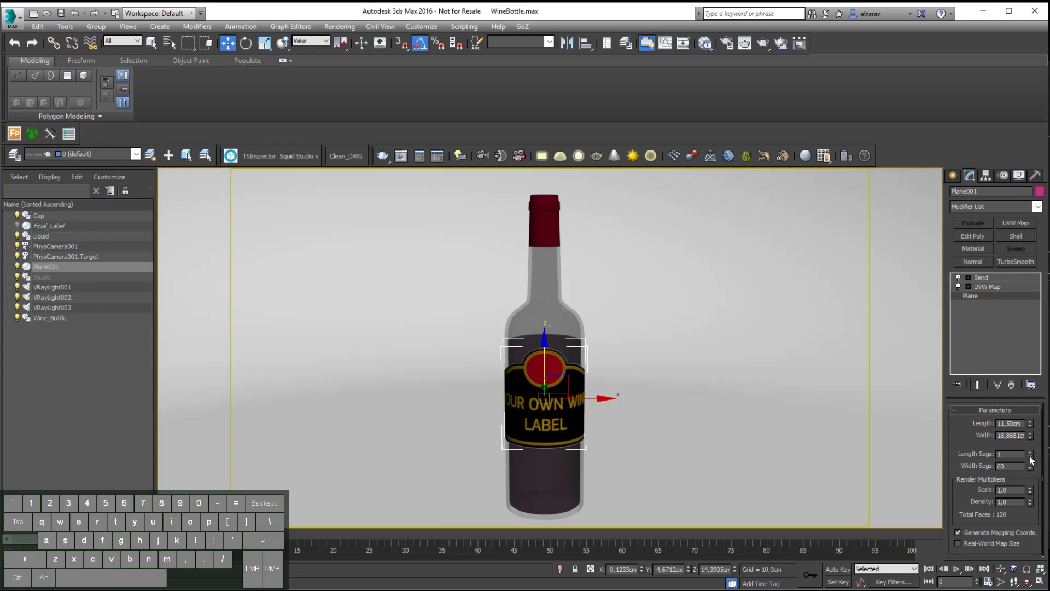
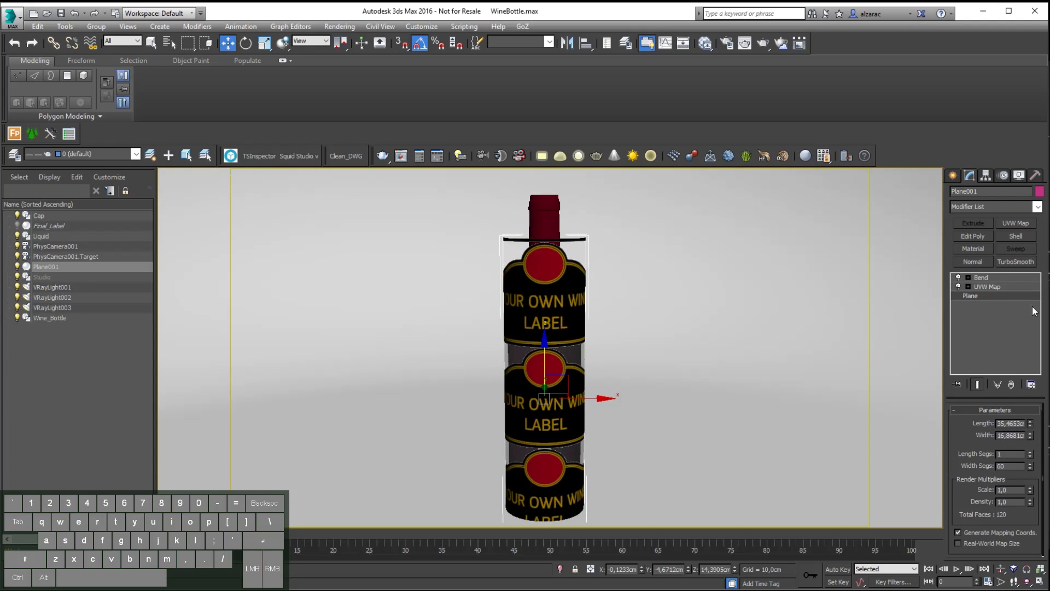
key("ctrl+z")
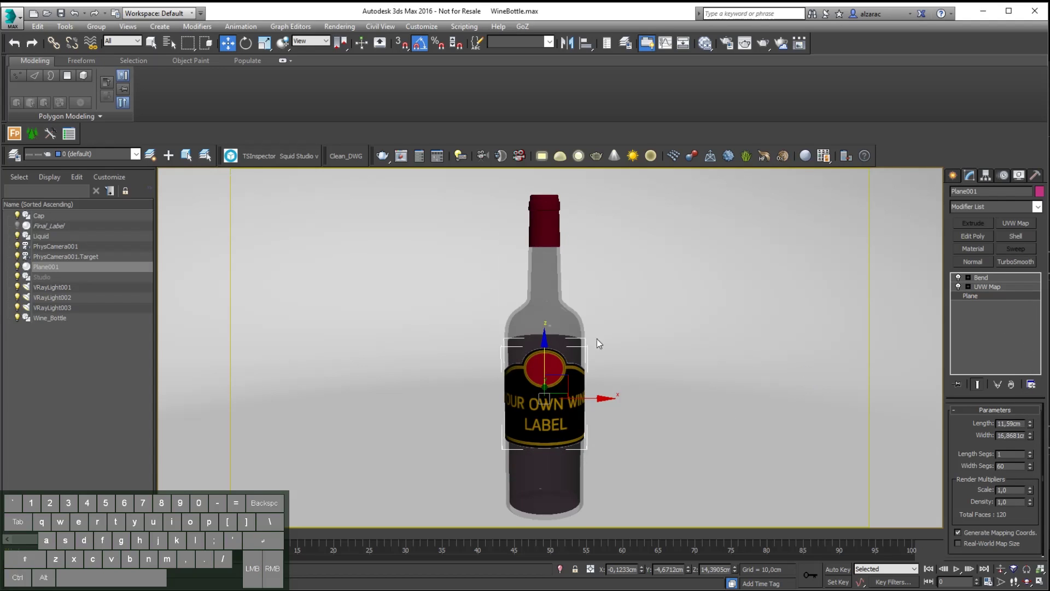
left_click(1005, 277)
left_click(990, 282)
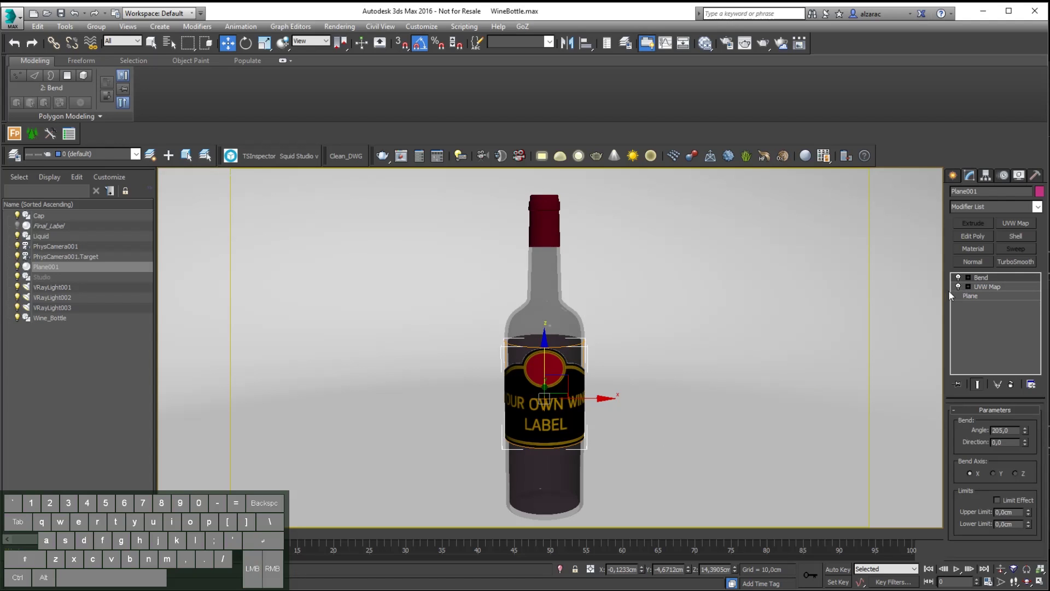
key("m")
double_click(276, 147)
- Inspect the Label VRayMtl nodes and switch off tiling for the WineLabel.png bitmap
left_click(288, 116)
double_click(277, 150)
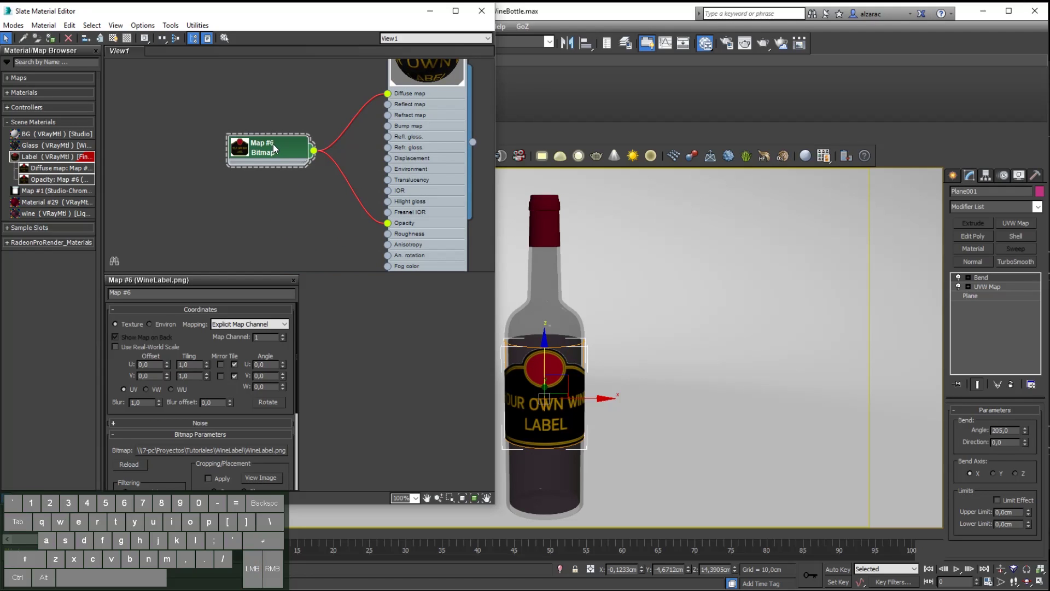
left_click(239, 367)
left_click(237, 376)
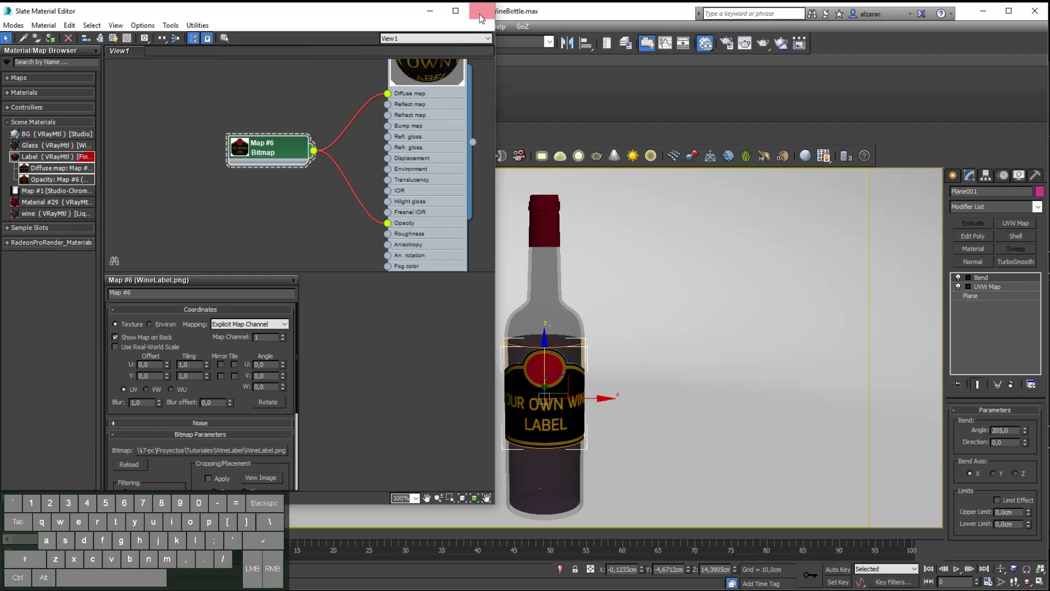
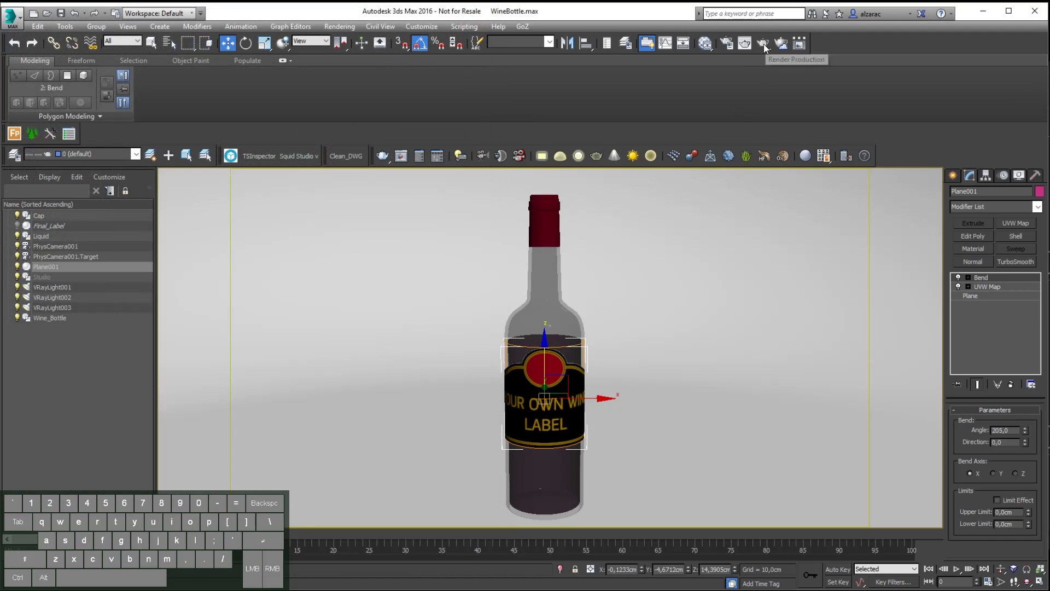
left_click(768, 49)
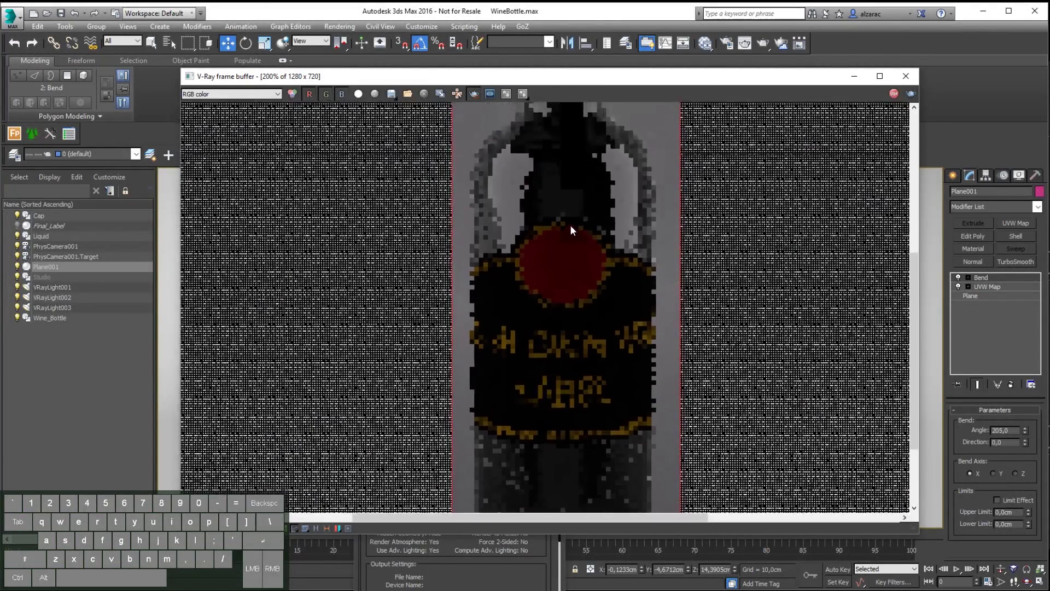
key("g")
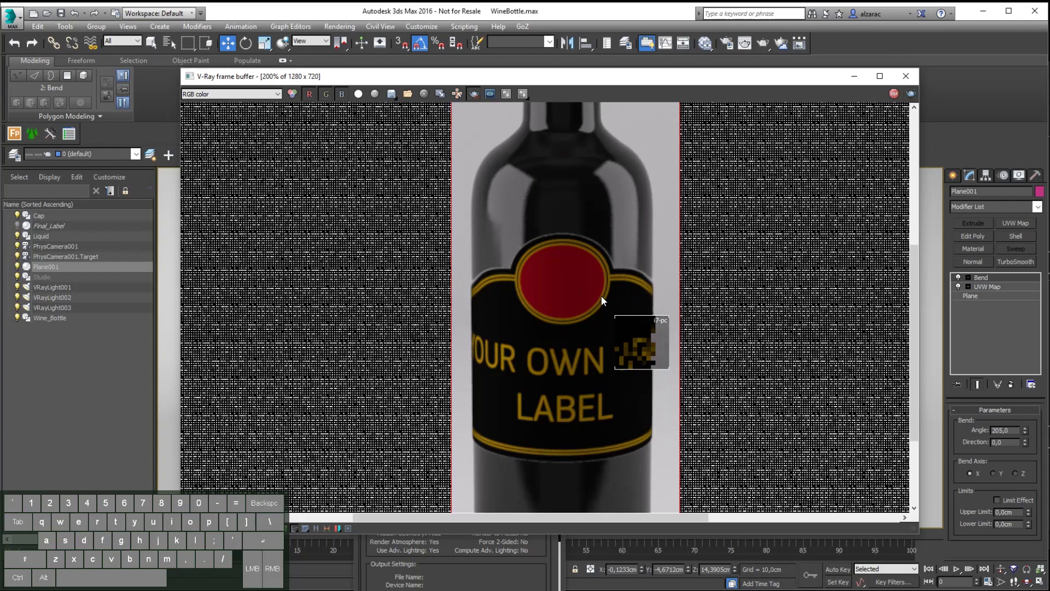
left_click(596, 316)
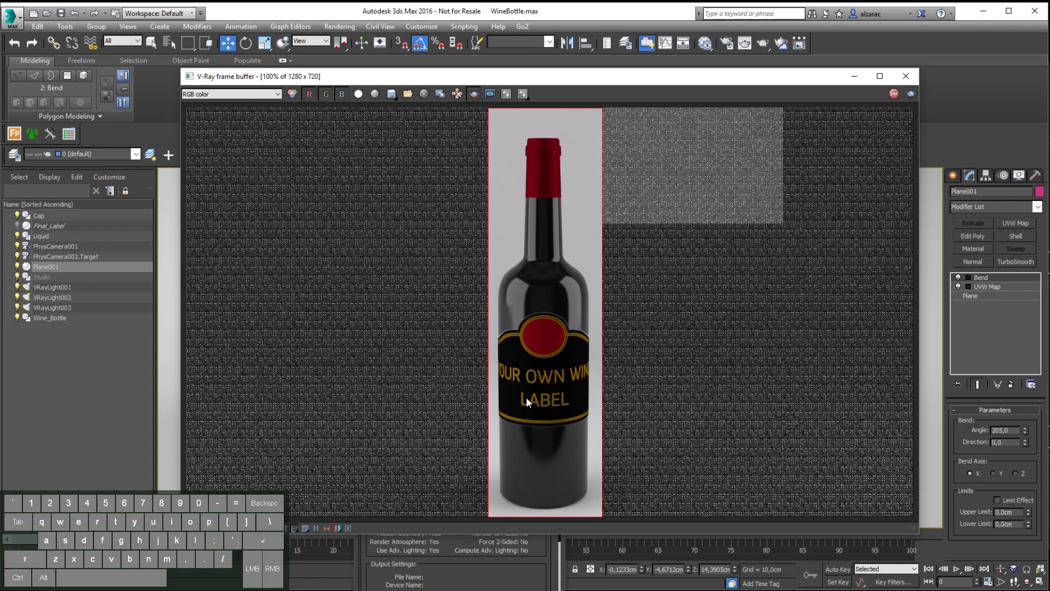
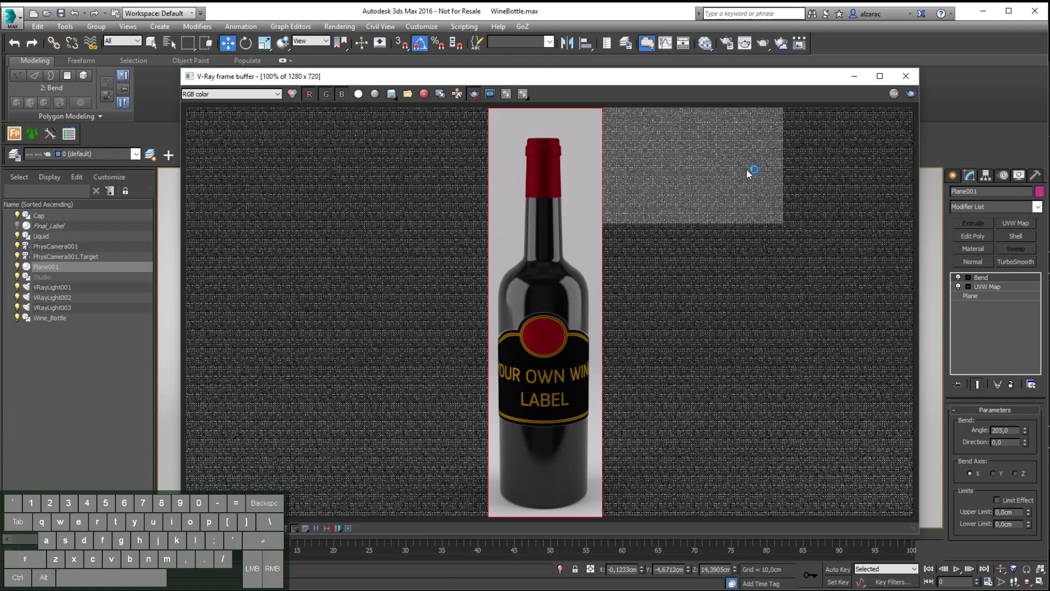
left_click_drag(783, 82, 774, 82)
left_click(894, 83)
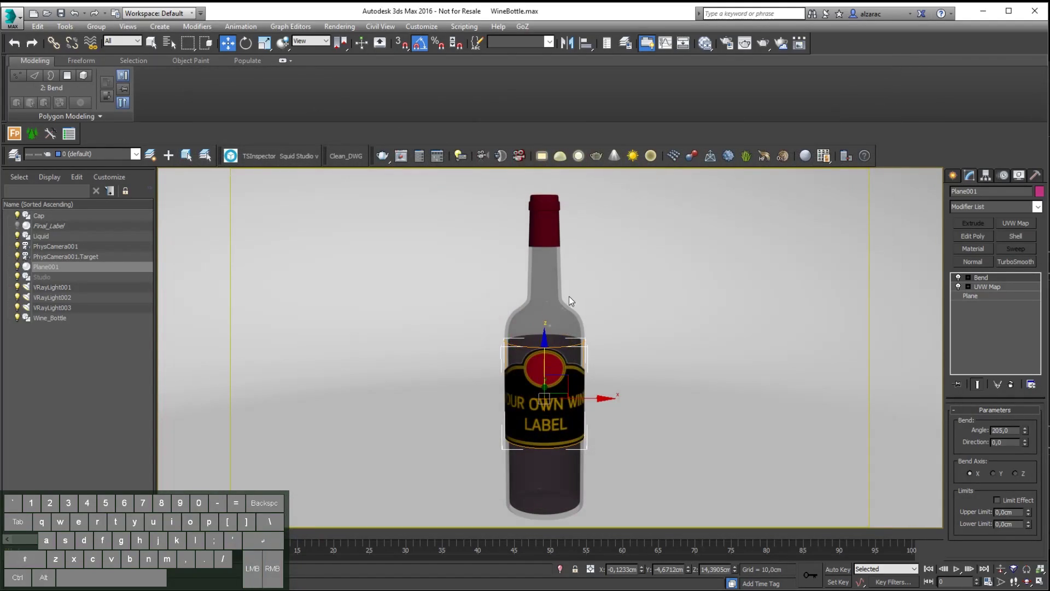
- Move the WineLabel.png bitmap node aside and disconnect it from the Label material's diffuse
key("m")
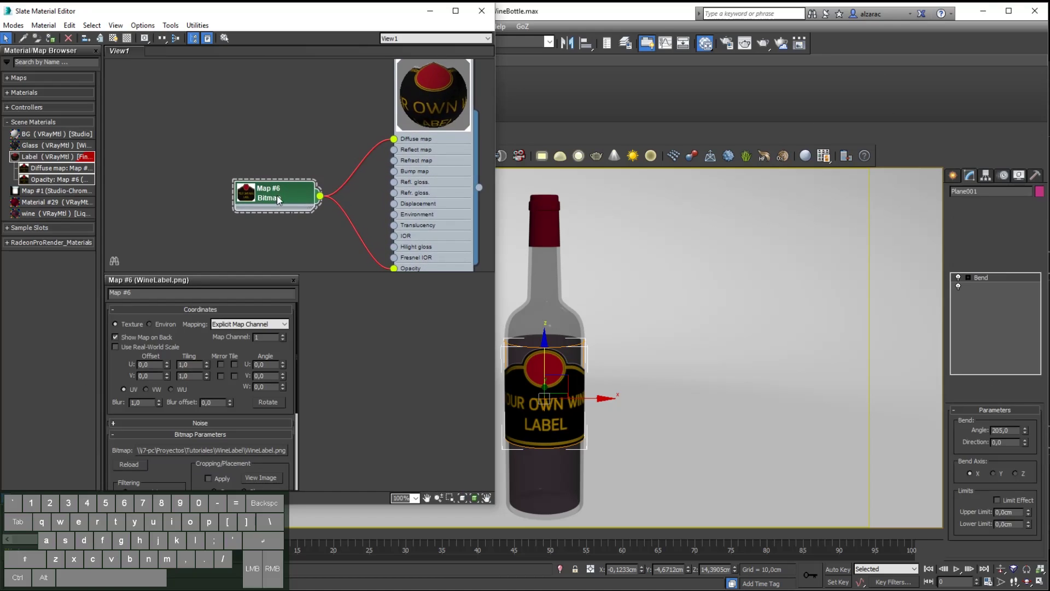
left_click_drag(277, 192, 256, 175)
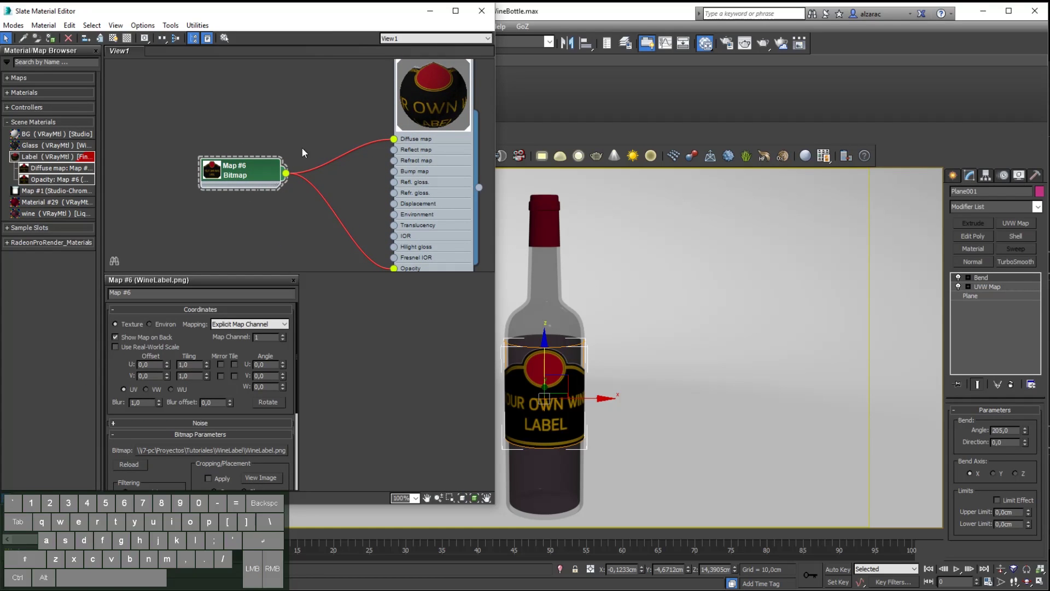
left_click(358, 121)
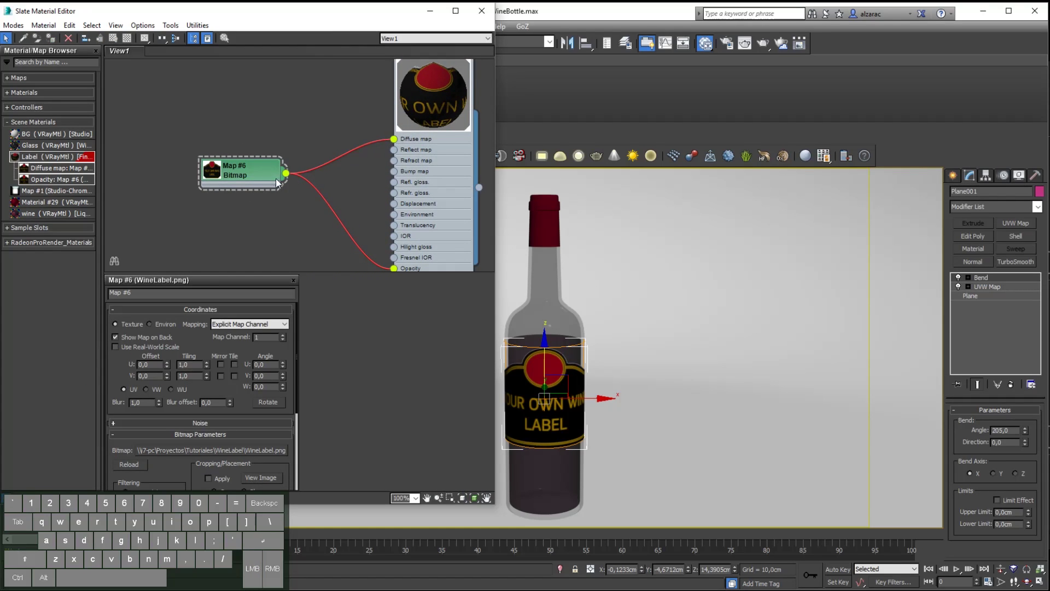
left_click_drag(398, 144, 285, 108)
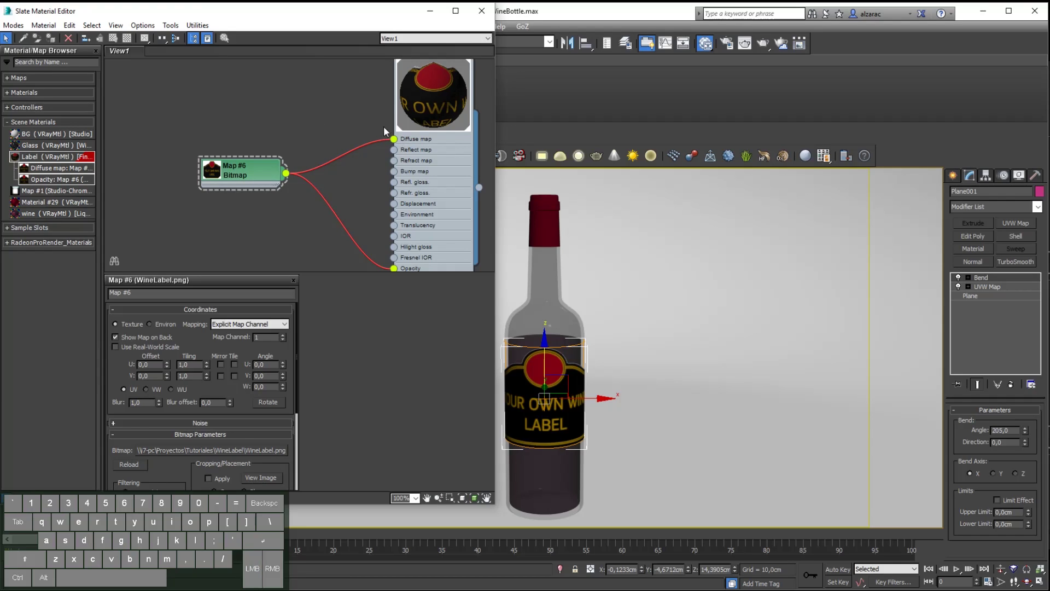
left_click_drag(398, 141, 336, 148)
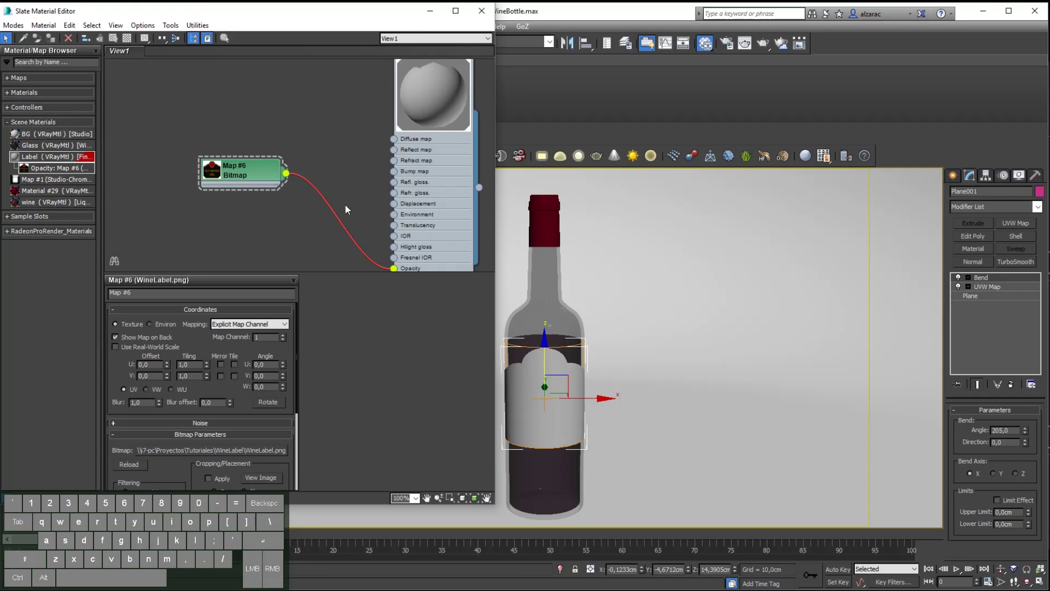
- Disconnect the bitmap from opacity too, then pull a new map wire from the diffuse input
left_click_drag(397, 272, 341, 261)
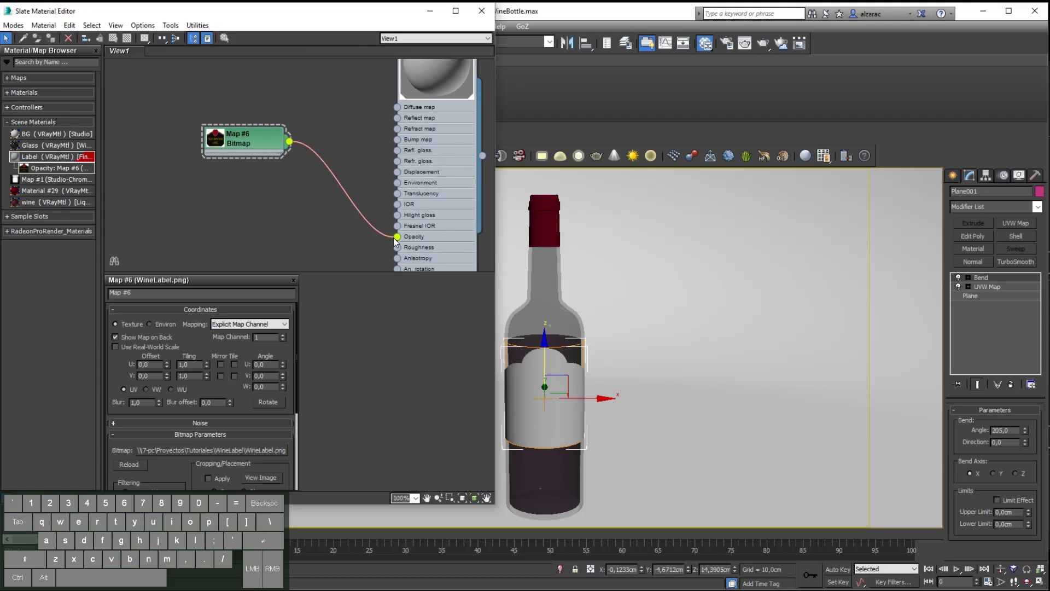
left_click_drag(399, 243, 351, 242)
left_click(377, 233)
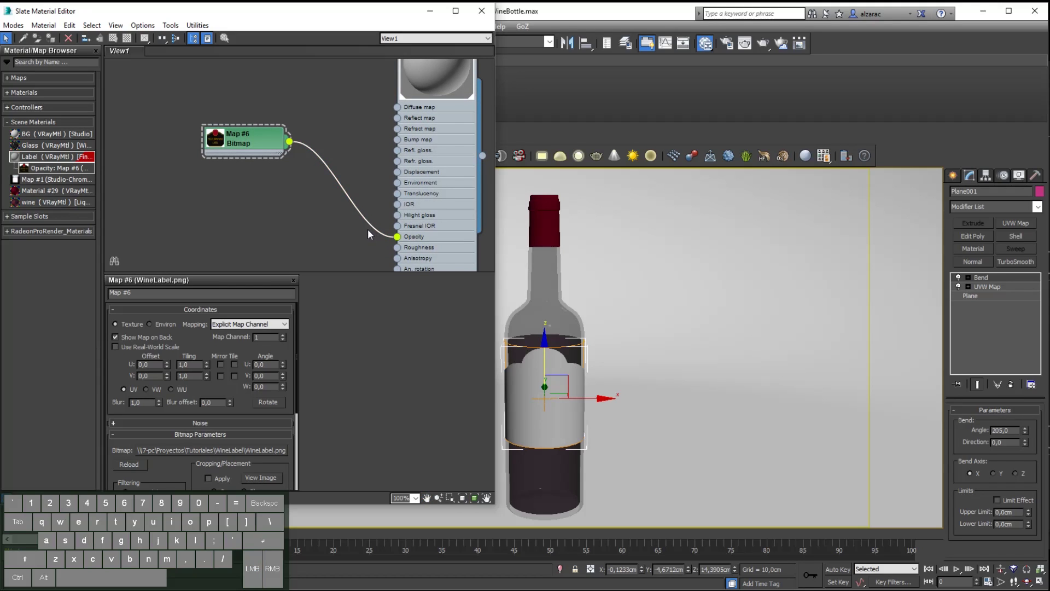
left_click_drag(399, 111, 305, 91)
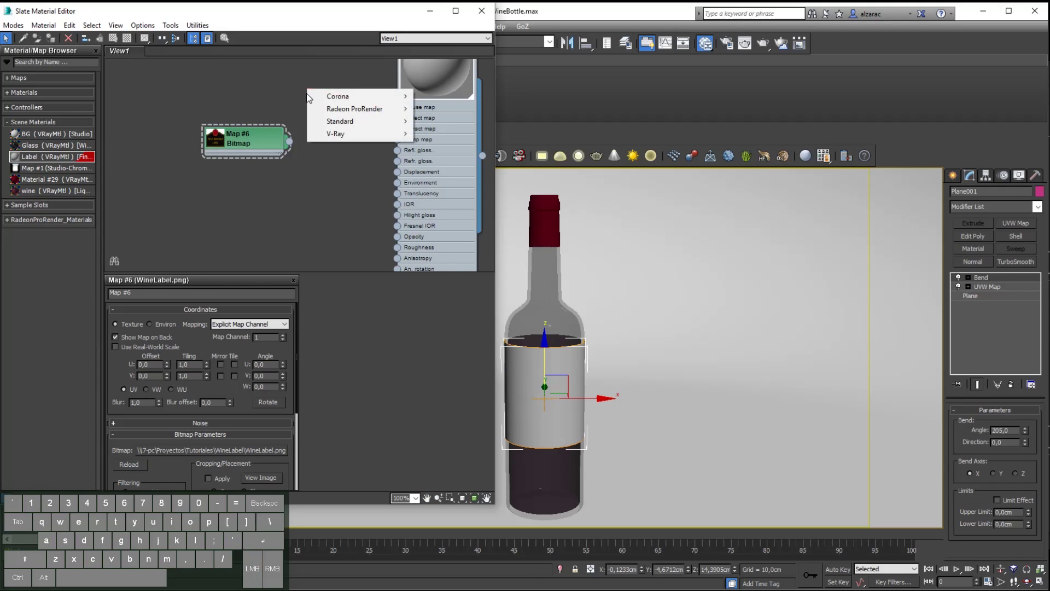
- Feed the Label material's diffuse with a new Bitmap loading WineLabel_Diffuse.jpg
left_click(335, 127)
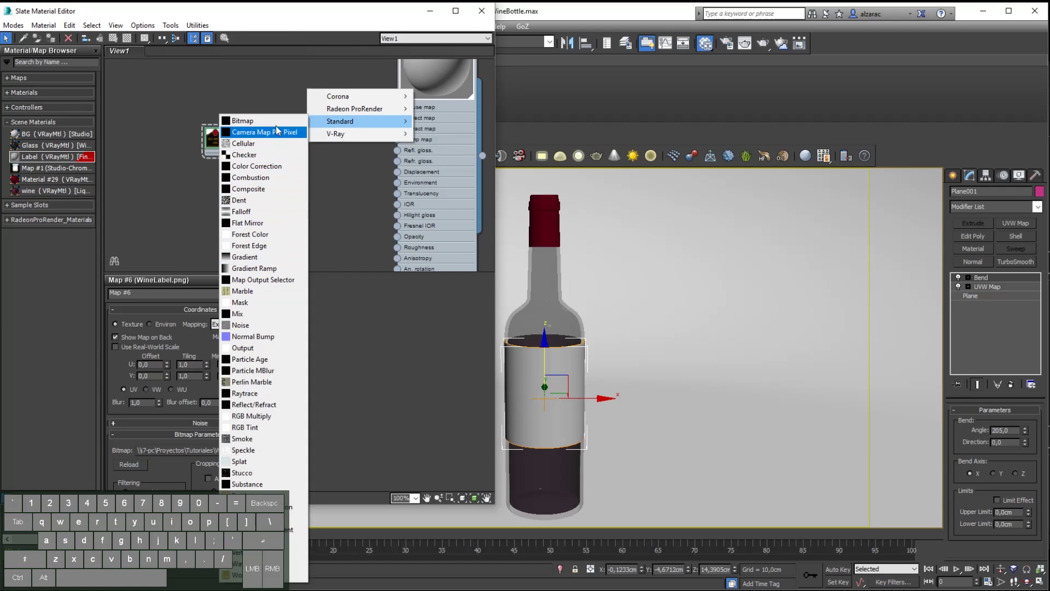
left_click(278, 128)
left_click(216, 101)
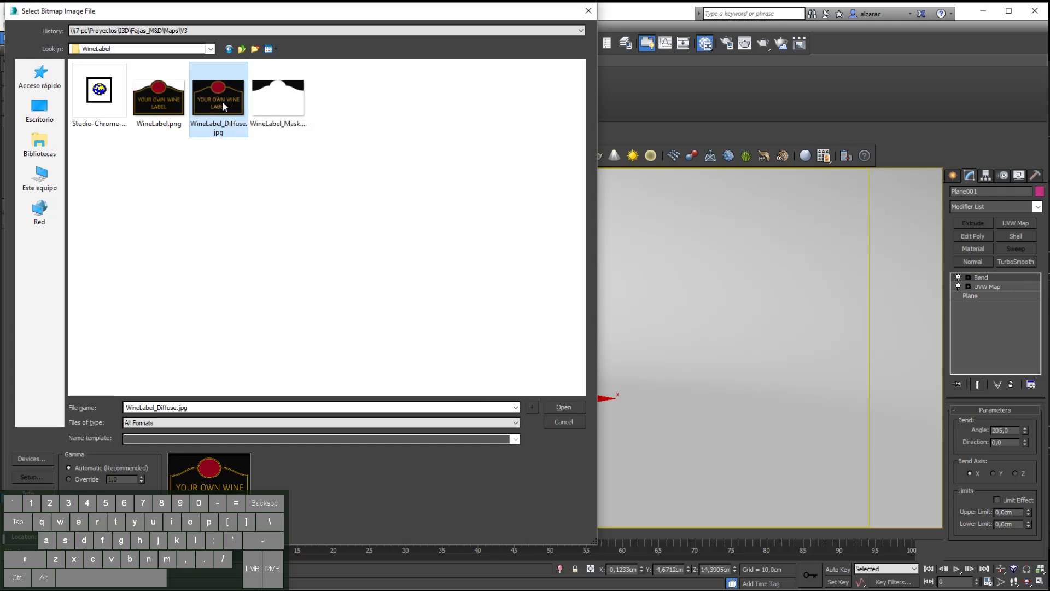
left_click(558, 412)
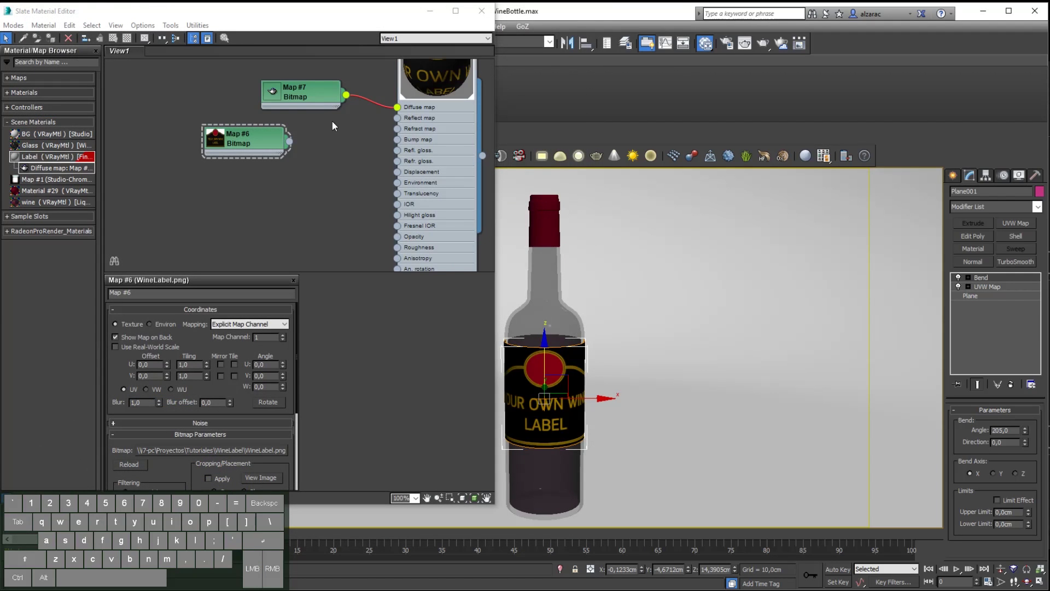
left_click_drag(312, 96, 284, 97)
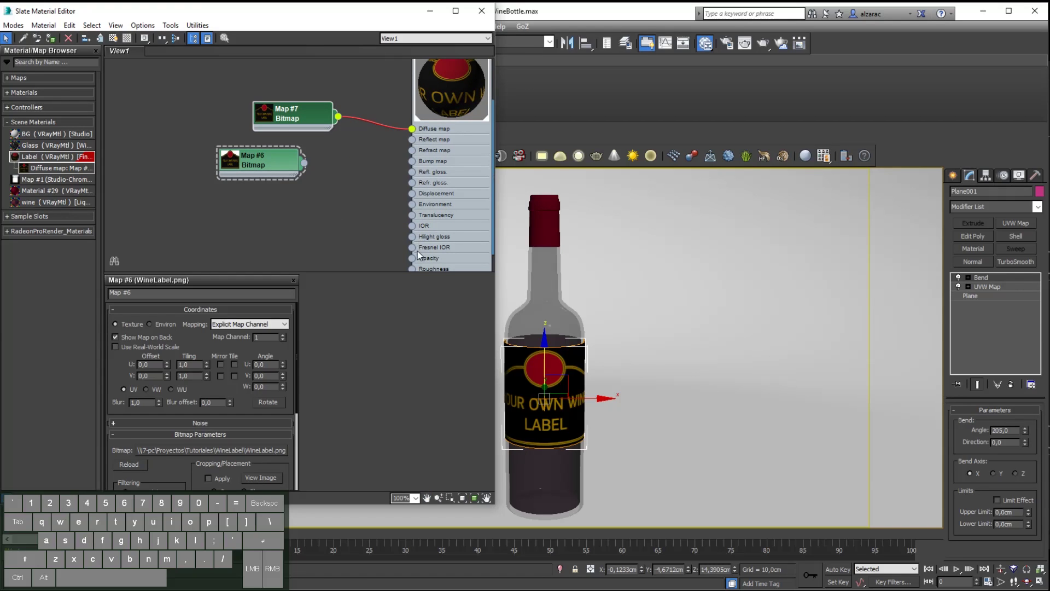
- Wire a new Bitmap loading WineLabel_Mask.jpg into the Label material's opacity
left_click_drag(415, 262, 346, 236)
left_click_drag(417, 261, 321, 230)
left_click(343, 262)
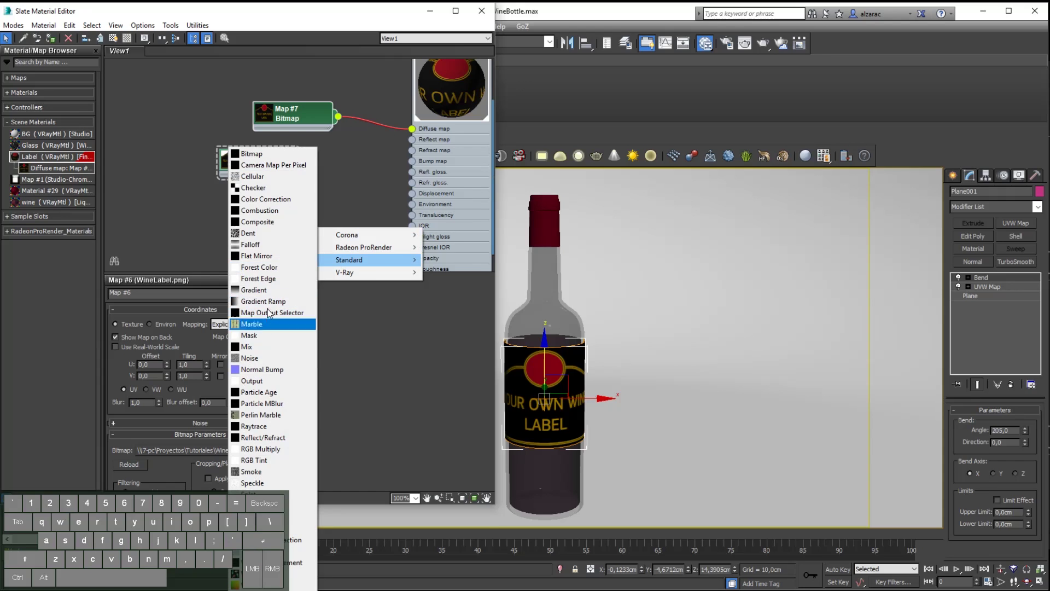
left_click(270, 158)
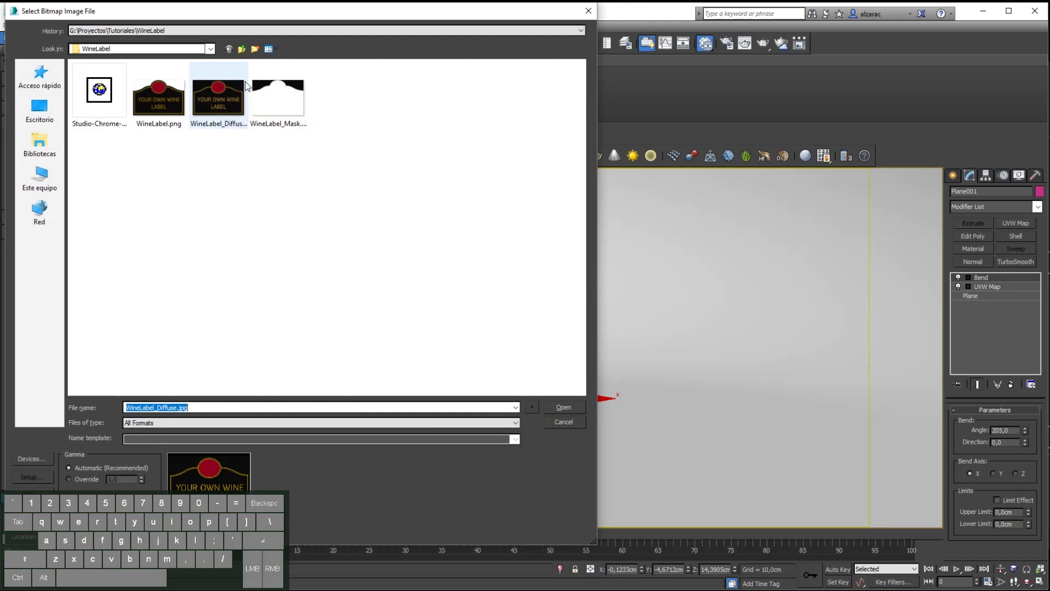
left_click(284, 103)
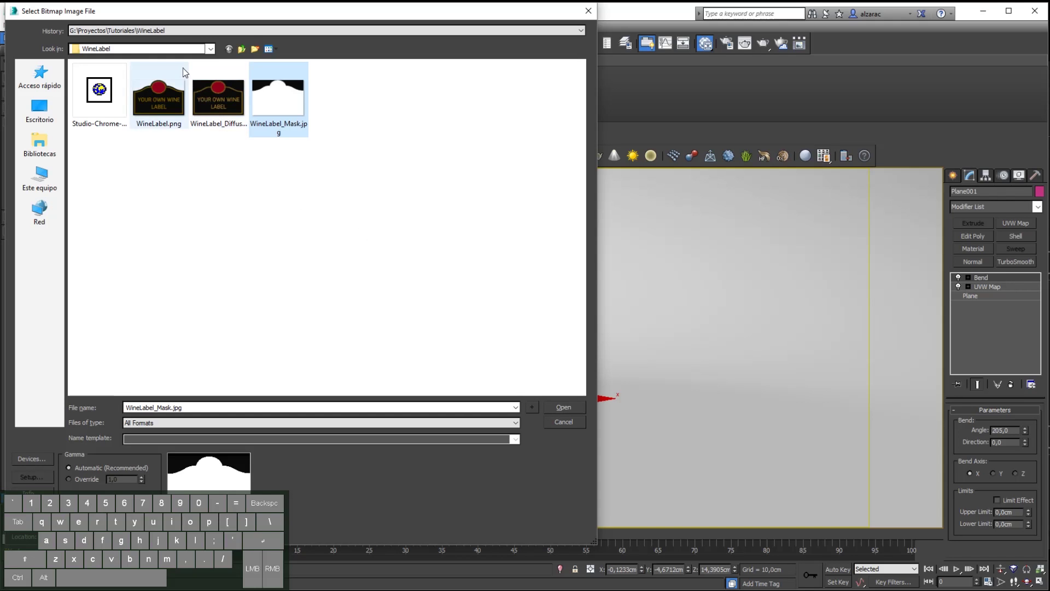
left_click(569, 406)
left_click_drag(327, 230, 281, 225)
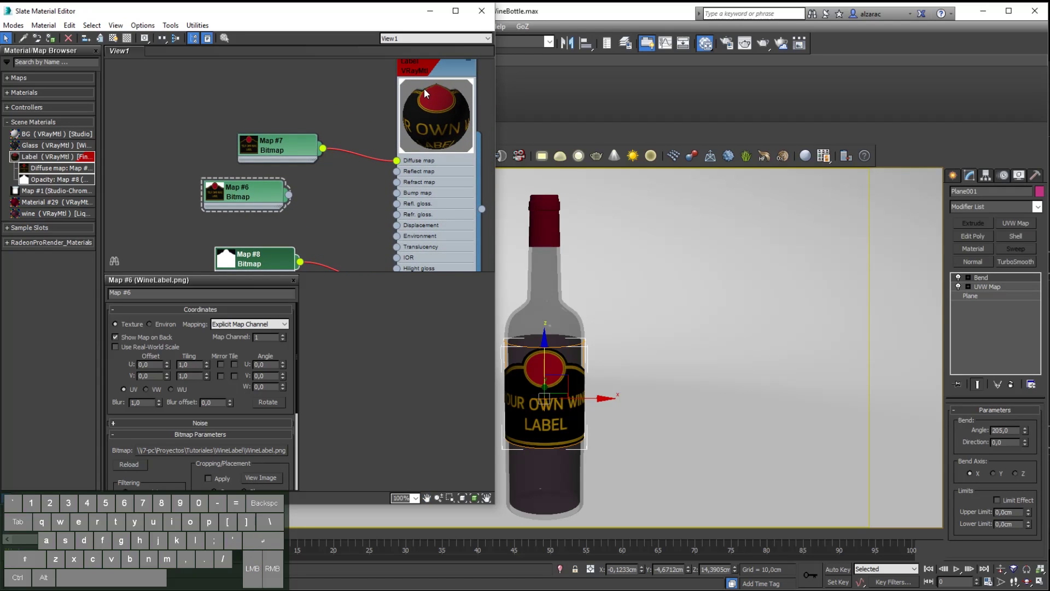
- Zoom and pan over the rendered label in the frame buffer, then close it
left_click(760, 48)
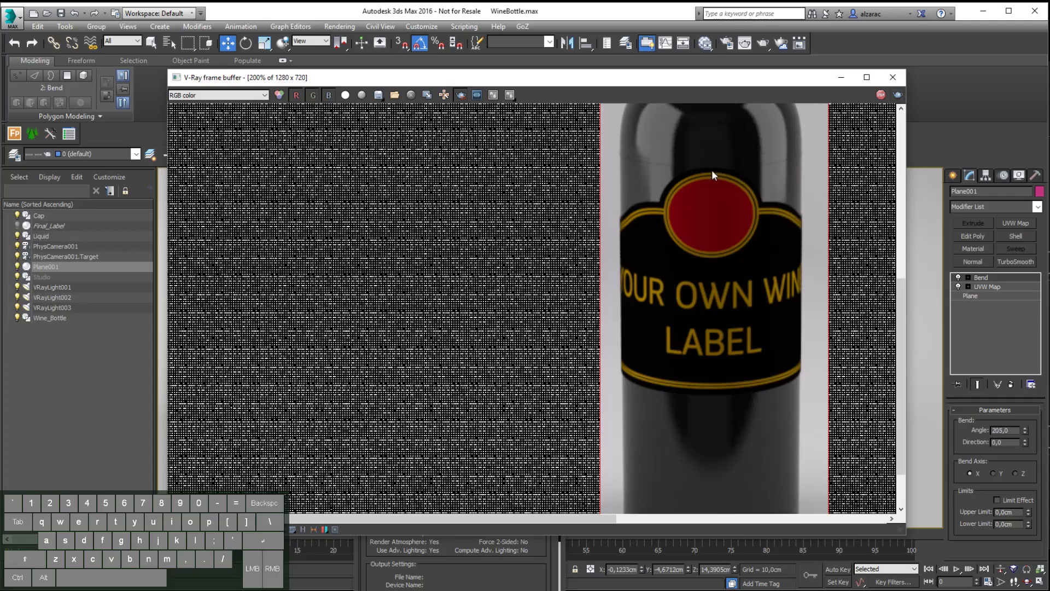
left_click_drag(765, 85, 774, 181)
left_click(905, 185)
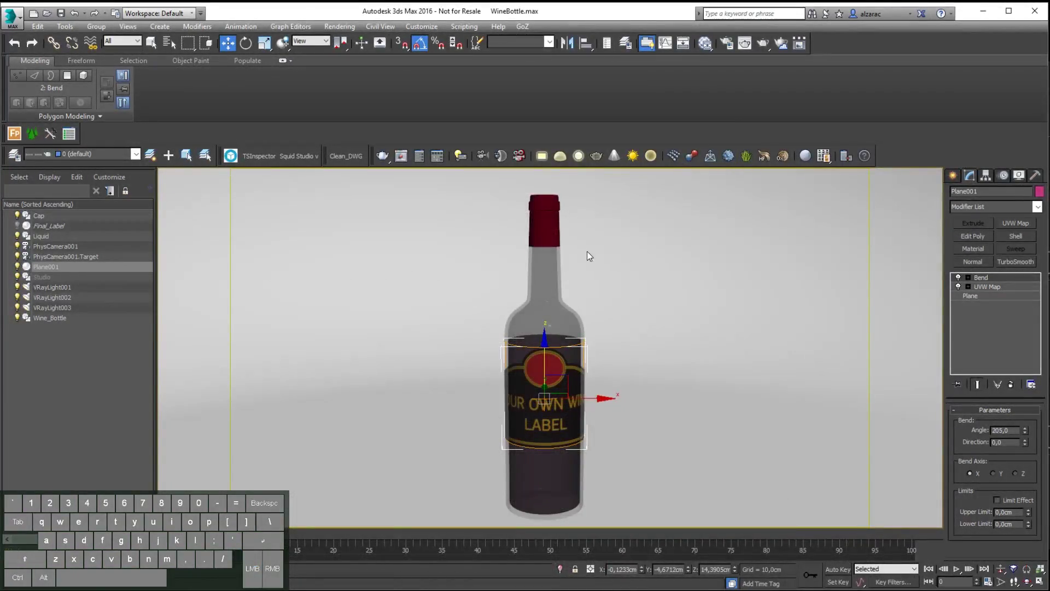
- Switch off tiling for the WineLabel_Diffuse.jpg bitmap in the Slate editor
key("m")
double_click(293, 152)
left_click(238, 370)
left_click(238, 379)
- Switch off tiling for the WineLabel_Mask.jpg bitmap and close the material editor
double_click(264, 260)
left_click(241, 366)
left_click(238, 380)
left_click(482, 17)
- Render the bottle in V-Ray to check the cut-out label, then close the finished render
left_click(766, 46)
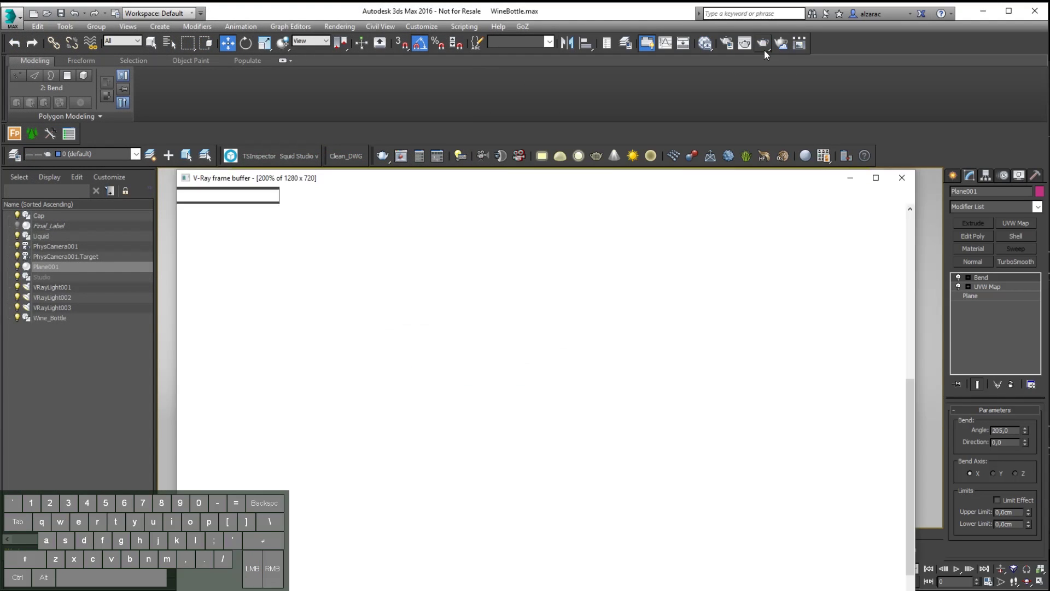
left_click(707, 345)
left_click(645, 190)
left_click(632, 182)
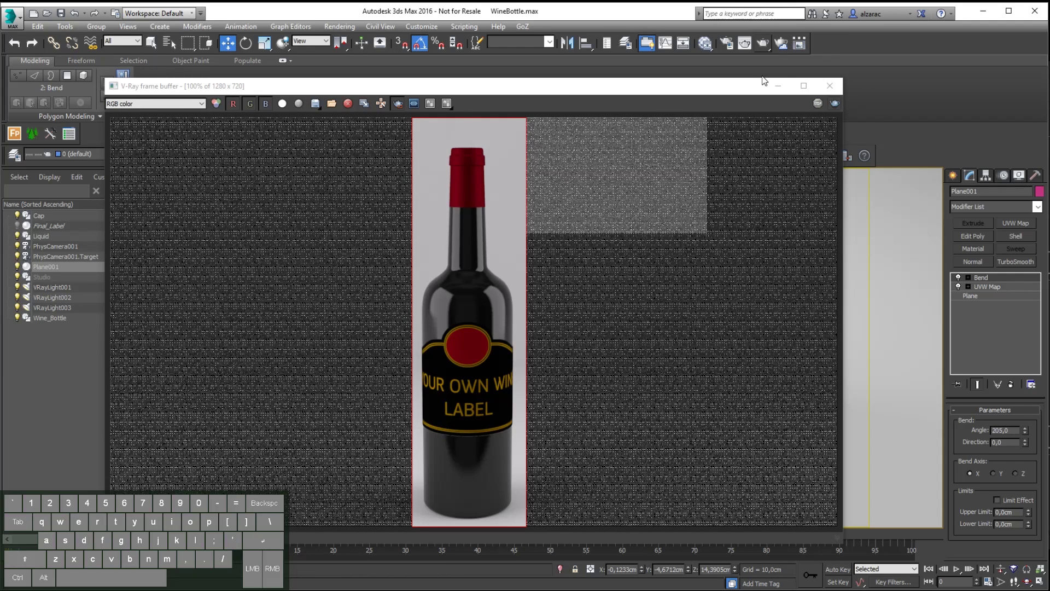
left_click(835, 88)
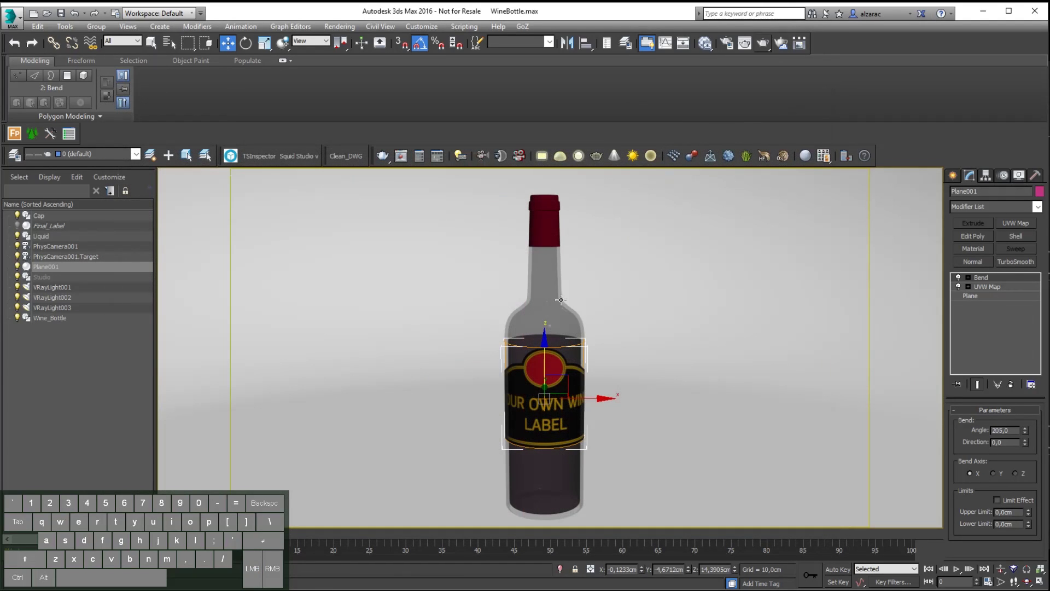
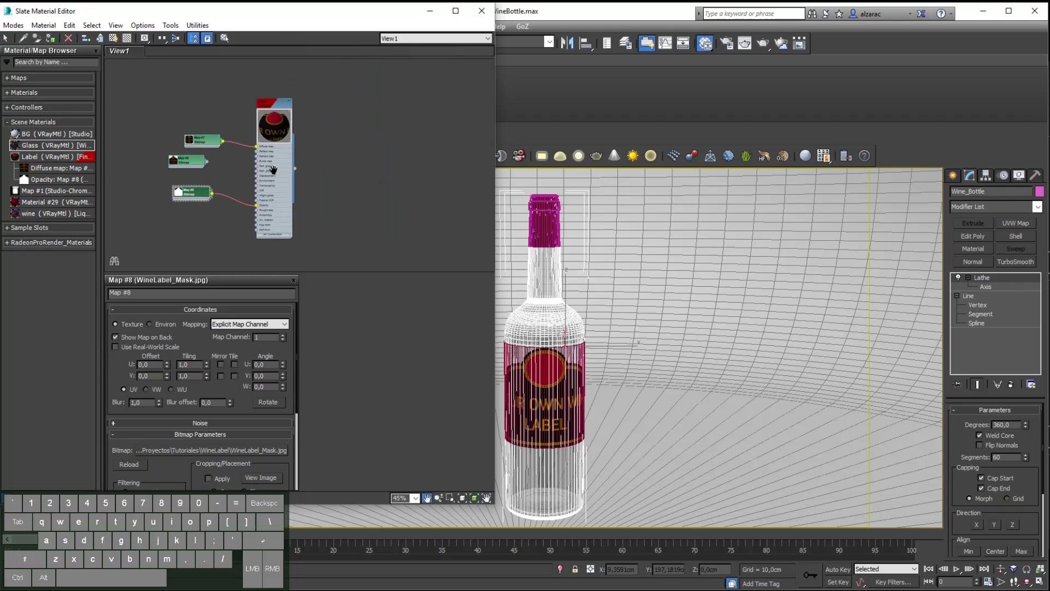
- Pick the bottle's Glass VRayMtl into Slate and scroll its refraction and BRDF parameters
left_click(31, 41)
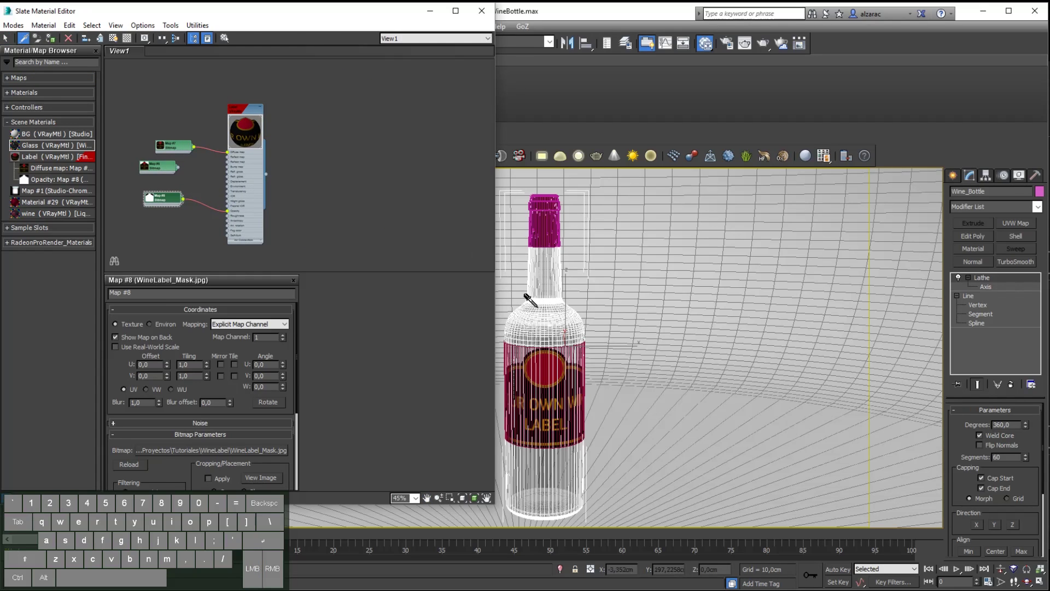
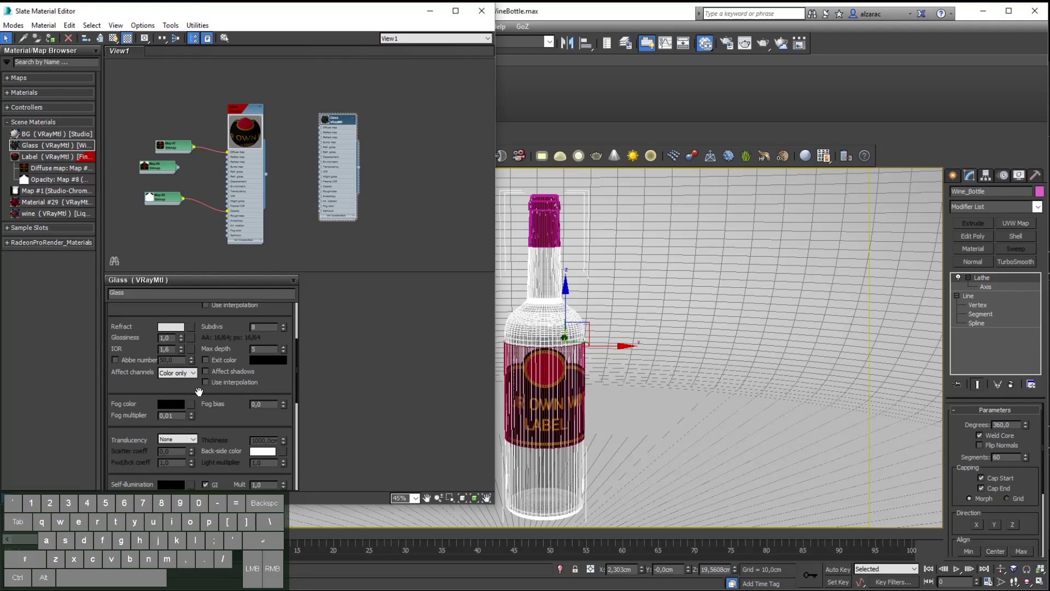
left_click(199, 393)
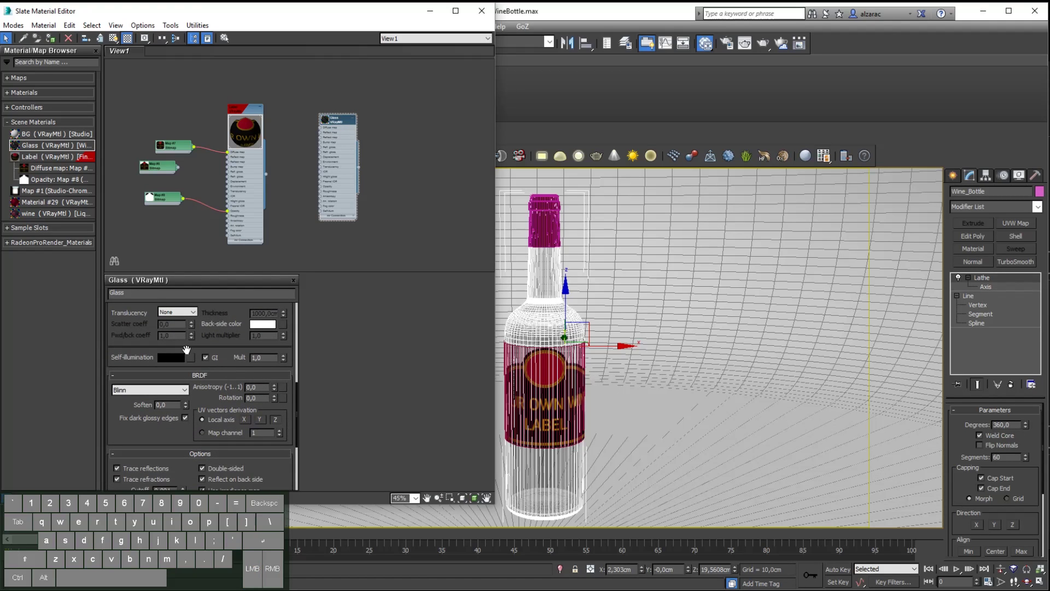
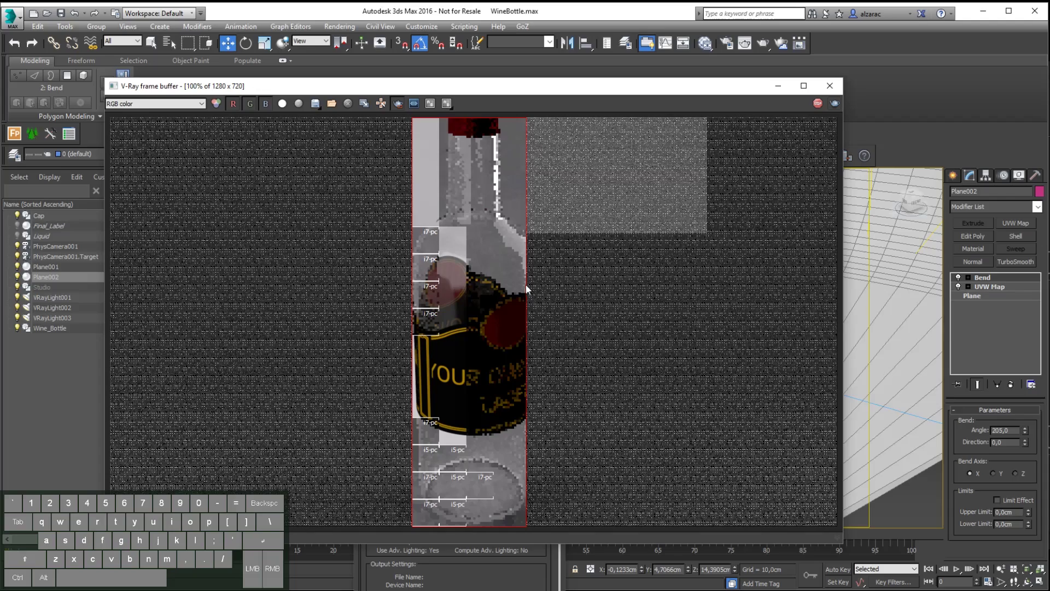
- Close the V-Ray render of the bottle with the cloned Plane002 label
left_click(836, 86)
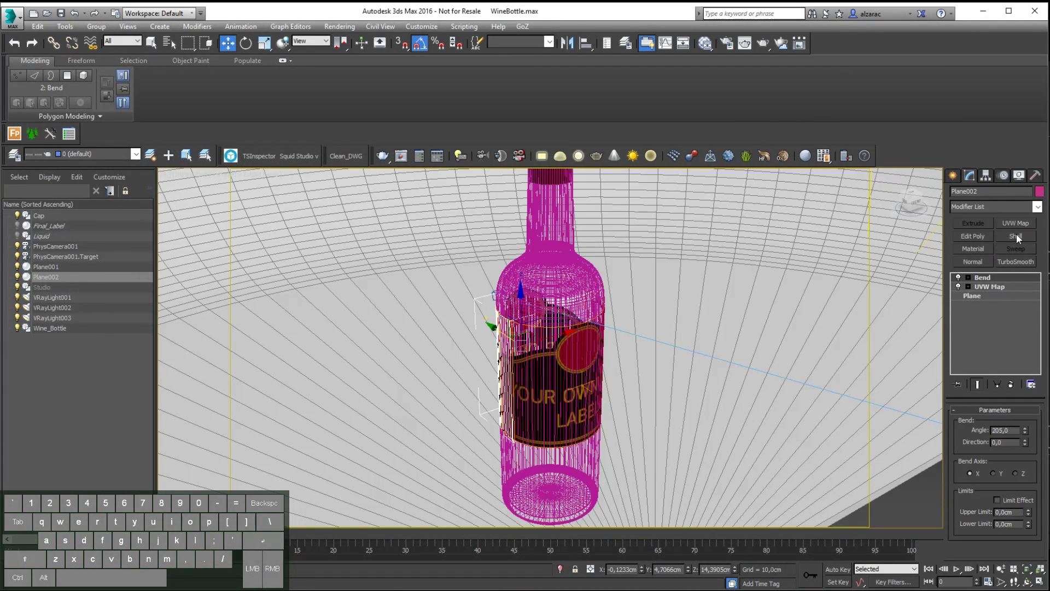
- Add a Shell modifier to Plane002 with an Outer Amount of 0,01 cm
left_click(985, 205)
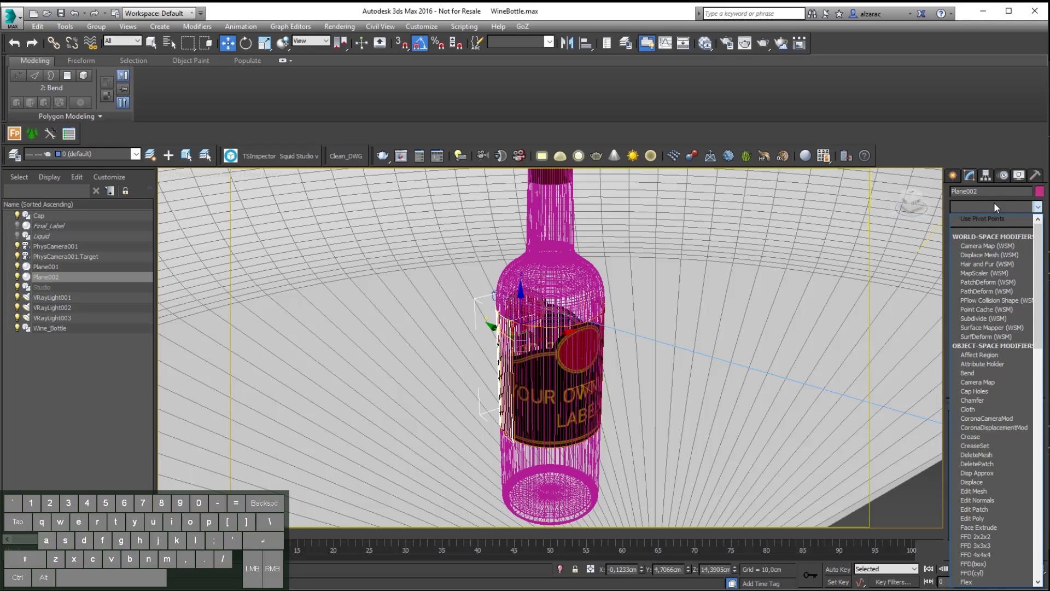
key("Return")
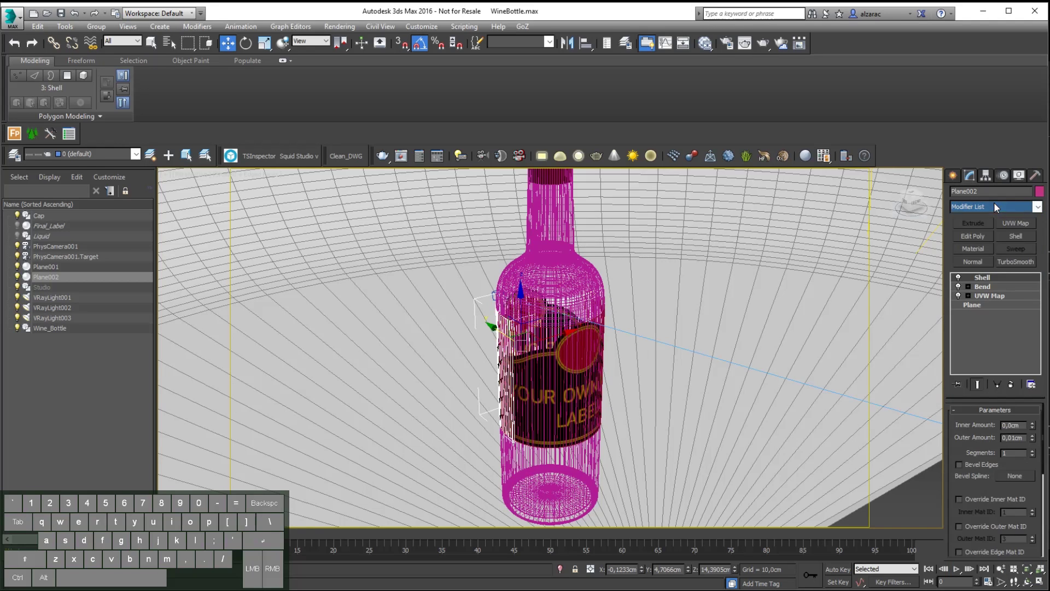
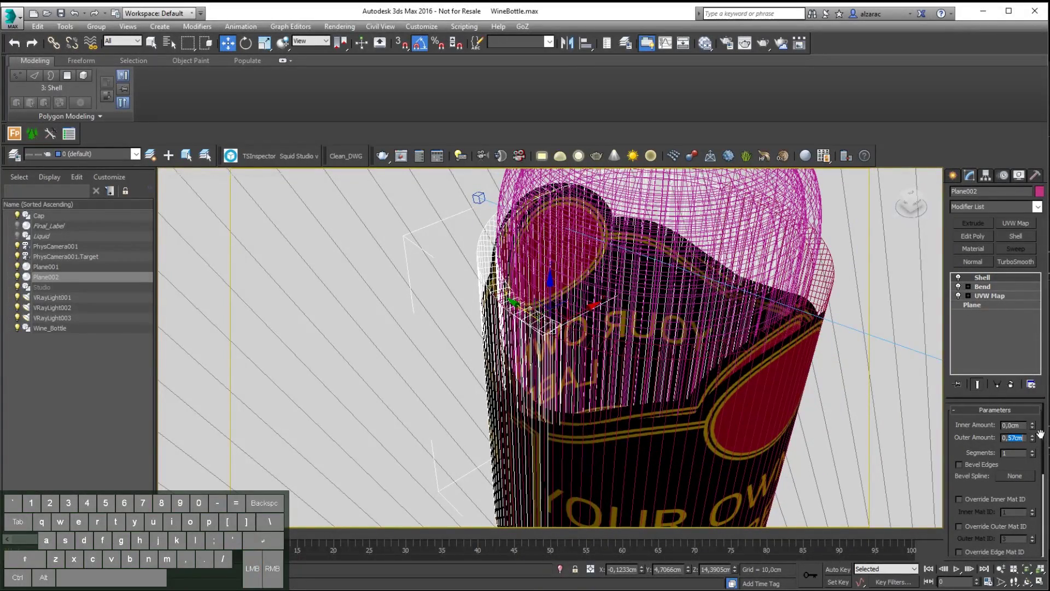
key("Return")
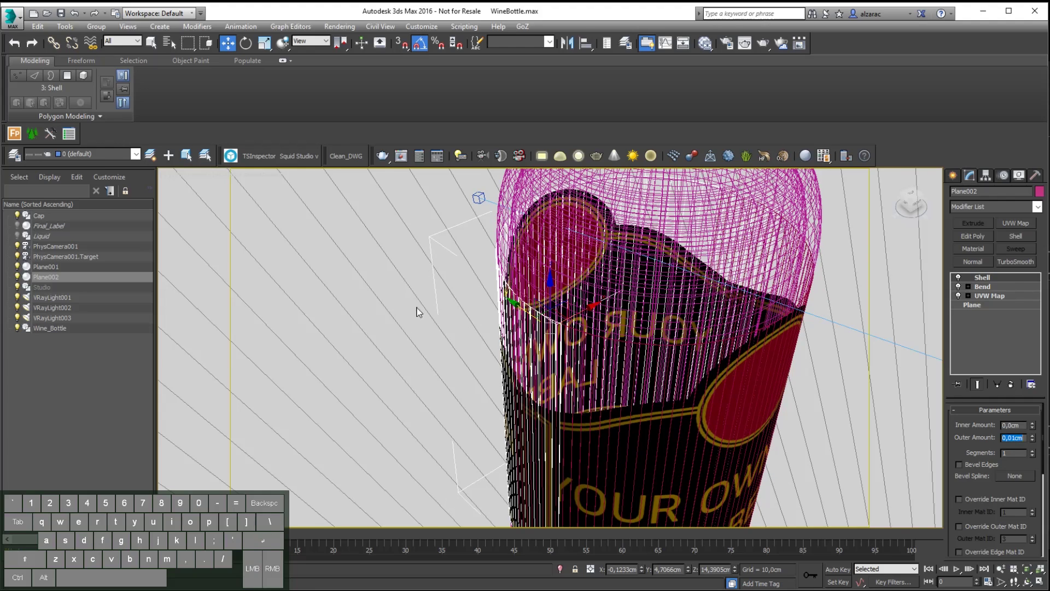
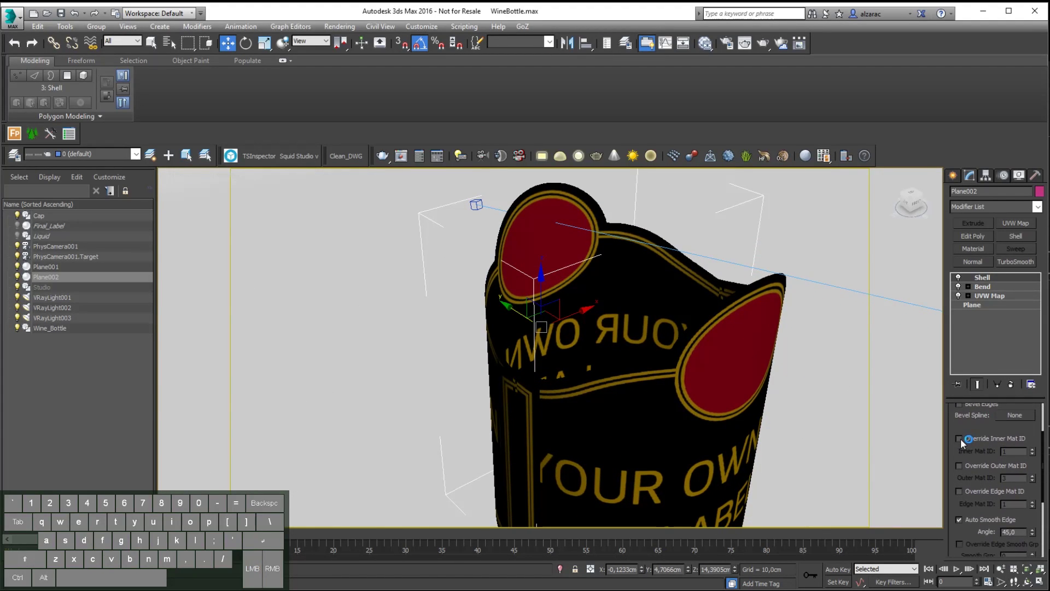
- Override the shell's inner faces to material ID 1 and outer faces to ID 2
left_click(963, 444)
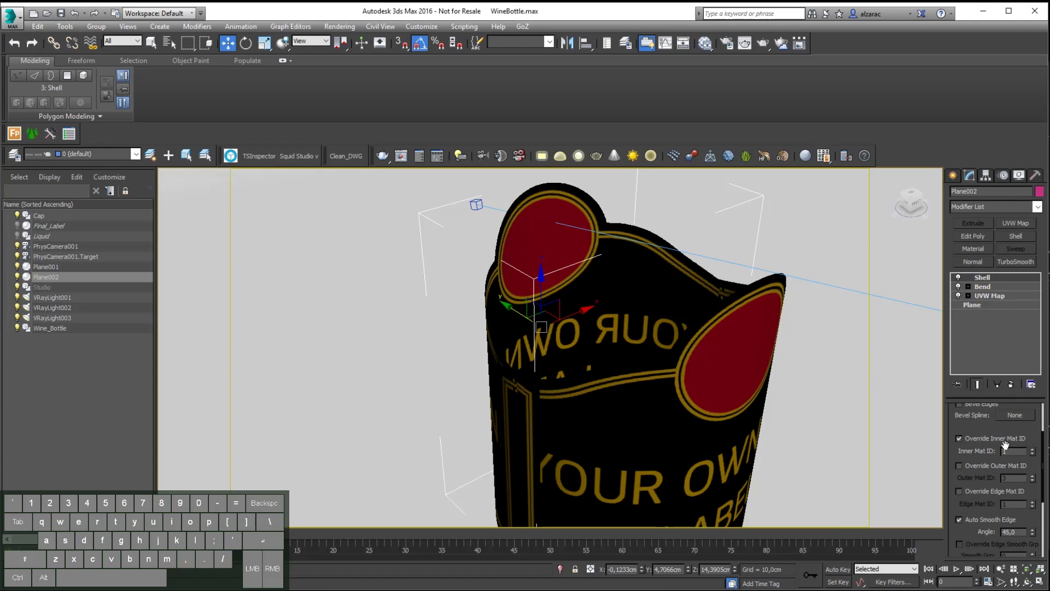
left_click(966, 470)
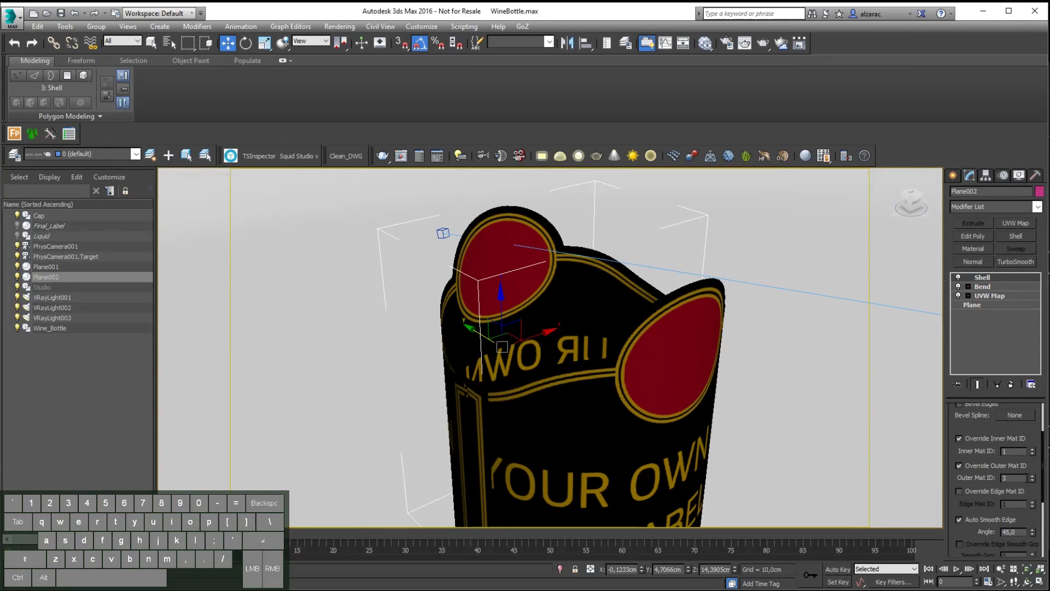
left_click(1036, 481)
left_click(1038, 485)
left_click(1036, 485)
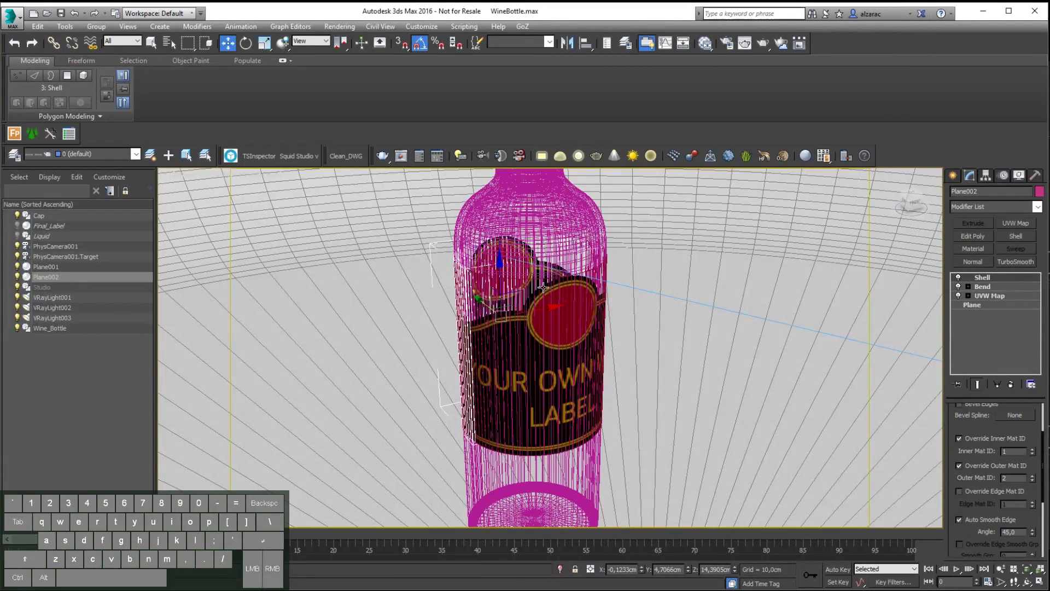
- Create a Multi/Sub-Object material in the Slate editor with two sub-materials
key("m")
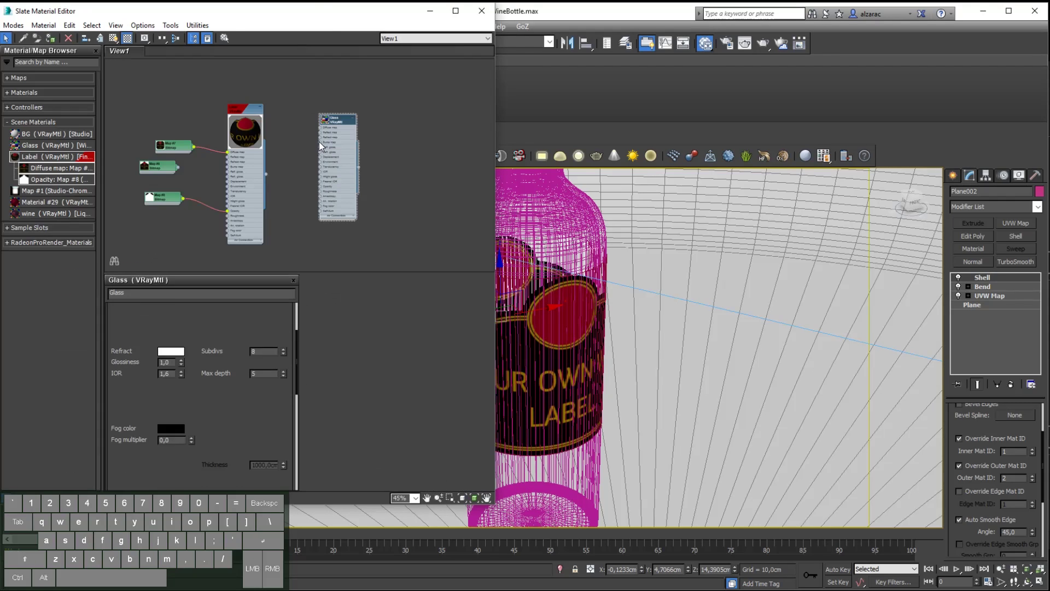
right_click(403, 143)
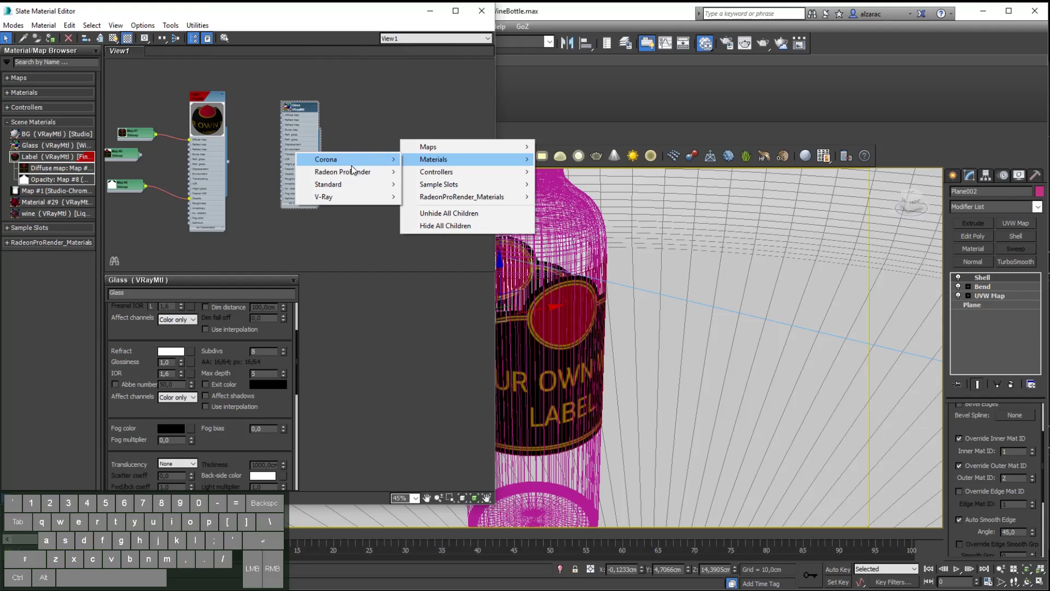
left_click(343, 187)
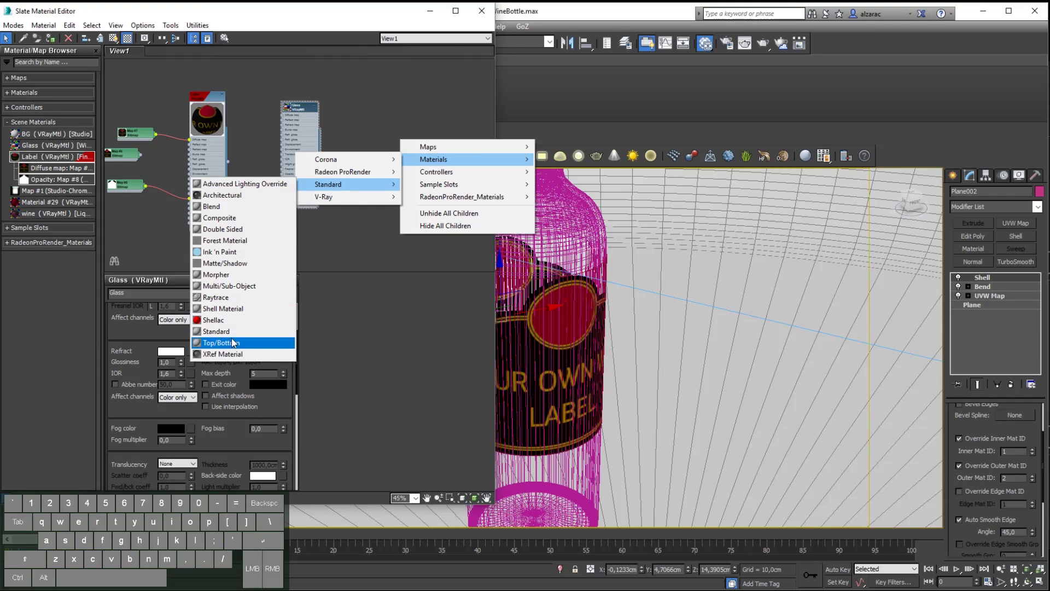
left_click(245, 289)
double_click(408, 141)
left_click(173, 330)
key("2")
left_click(299, 259)
- Arrange the Multi/Sub-Object node beside the Label material in the node view
left_click_drag(431, 121, 284, 176)
left_click_drag(335, 90, 445, 106)
left_click_drag(298, 180, 344, 117)
double_click(360, 121)
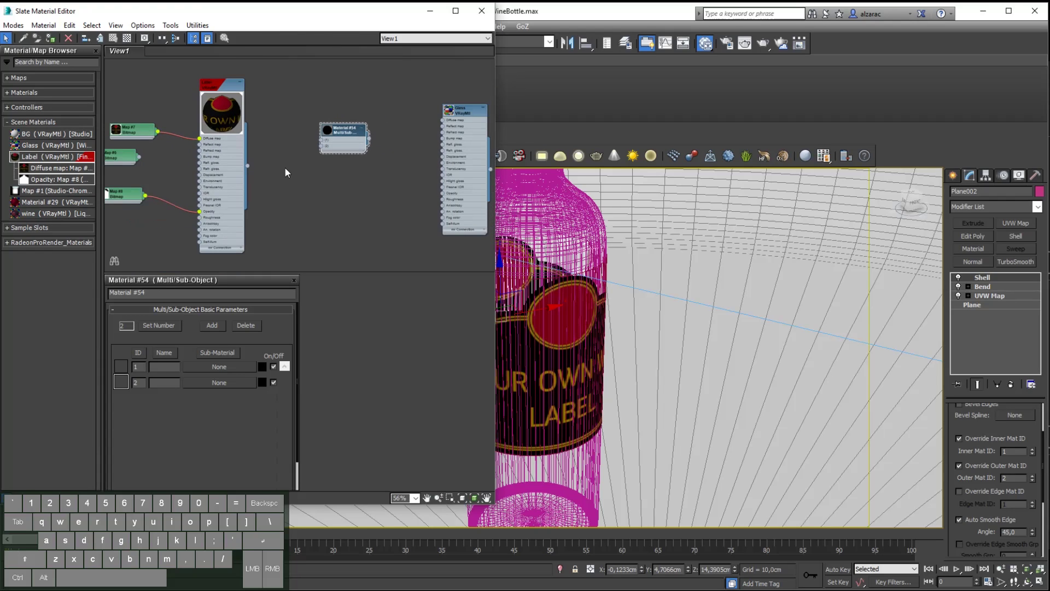
- Create a VRayMtl named Label_Back with a white diffuse colour
right_click(322, 193)
left_click(344, 209)
left_click(248, 252)
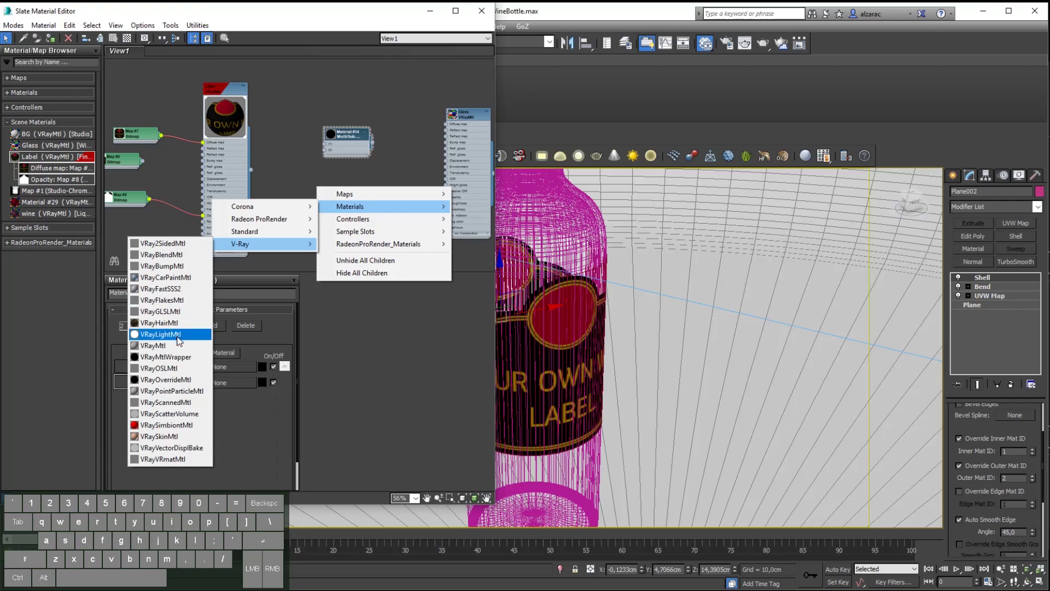
left_click(164, 350)
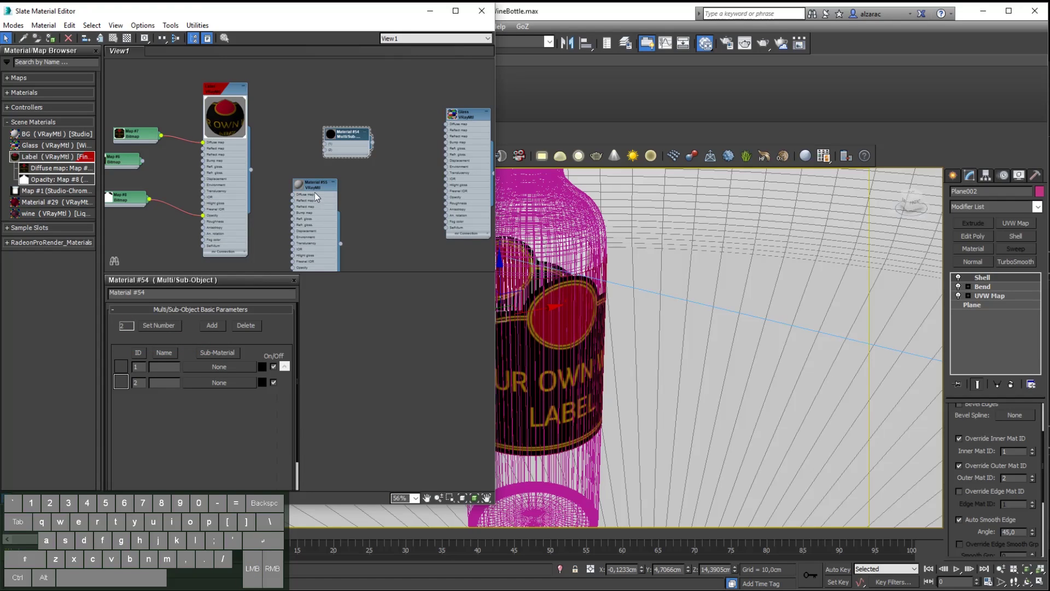
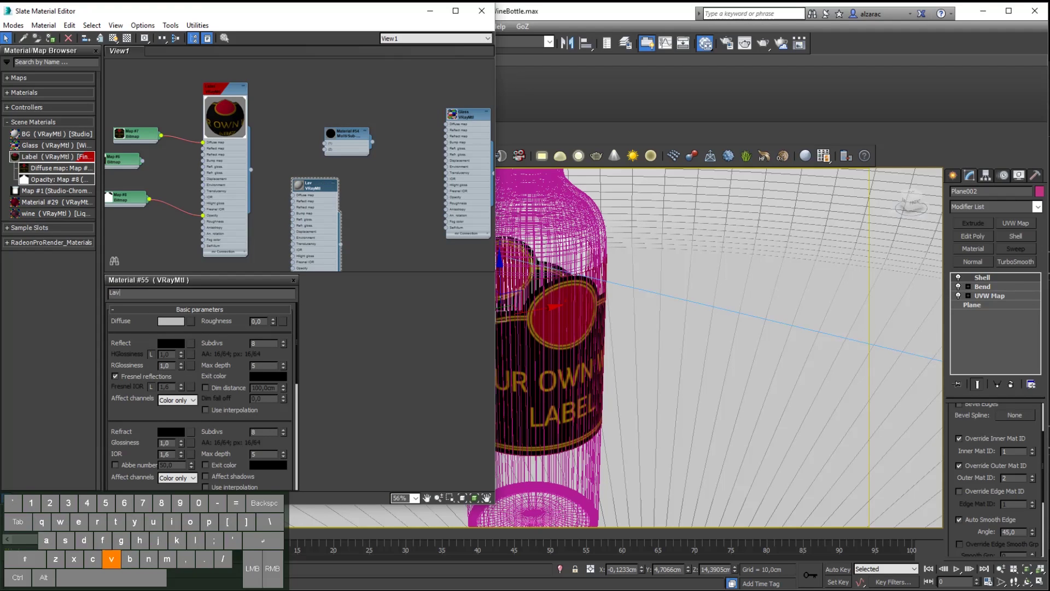
key("BackSpace")
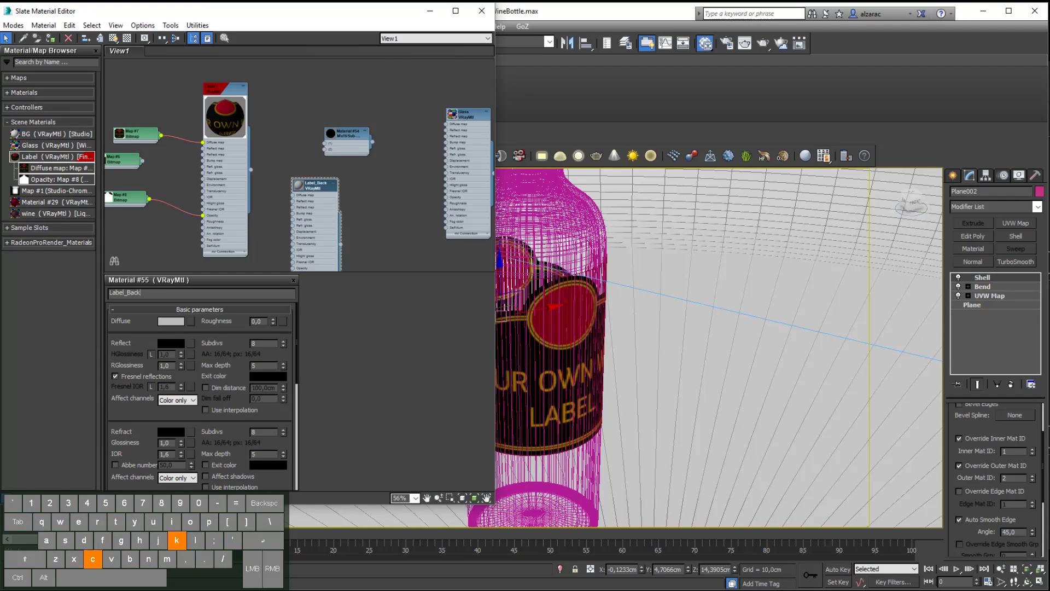
key("Return")
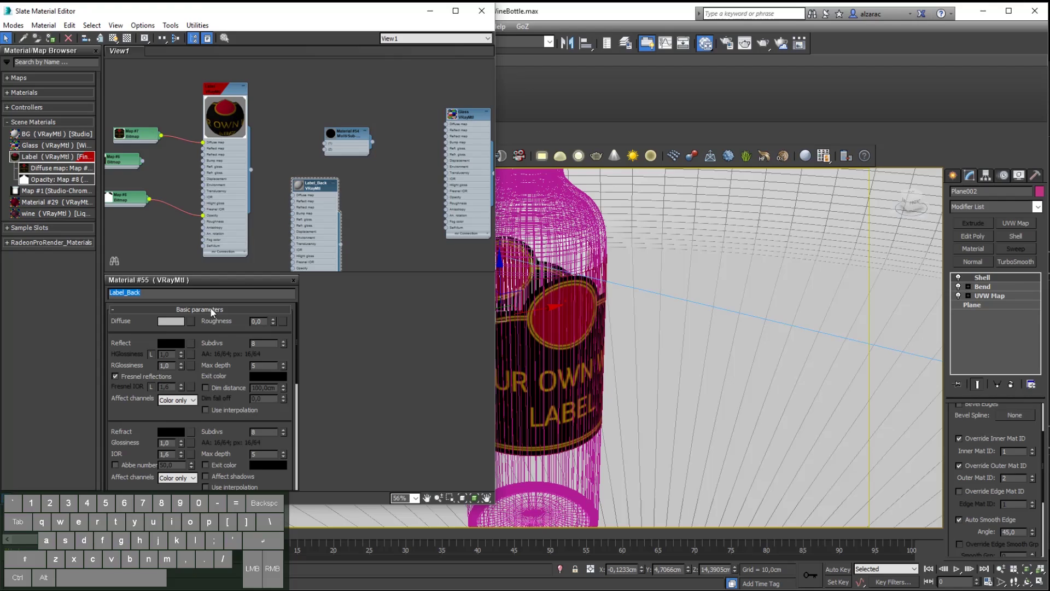
left_click(171, 322)
left_click(330, 154)
left_click(420, 178)
- Wire Label into sub-material 1 and Label_Back into sub-material 2, showing the preview sphere
left_click_drag(344, 248, 327, 156)
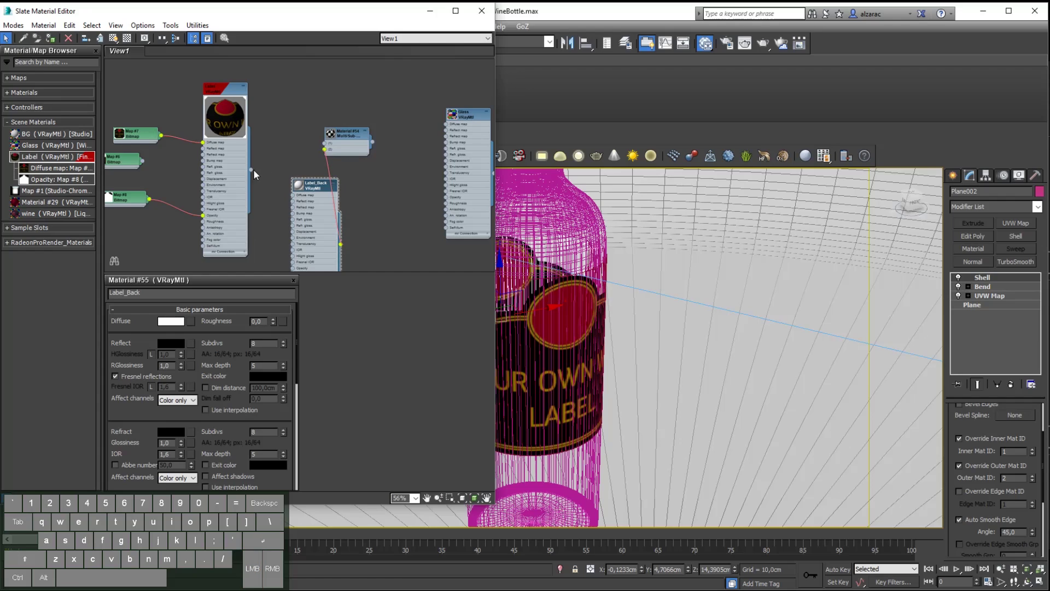
left_click_drag(253, 174, 329, 149)
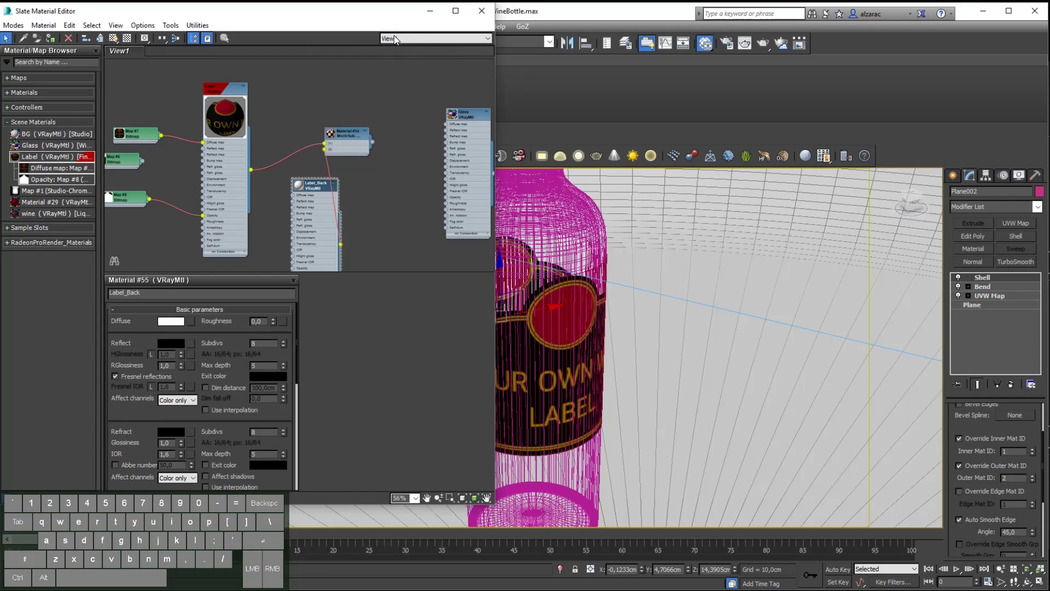
left_click_drag(353, 143, 414, 139)
double_click(378, 135)
left_click_drag(315, 189, 259, 256)
left_click_drag(311, 192, 272, 212)
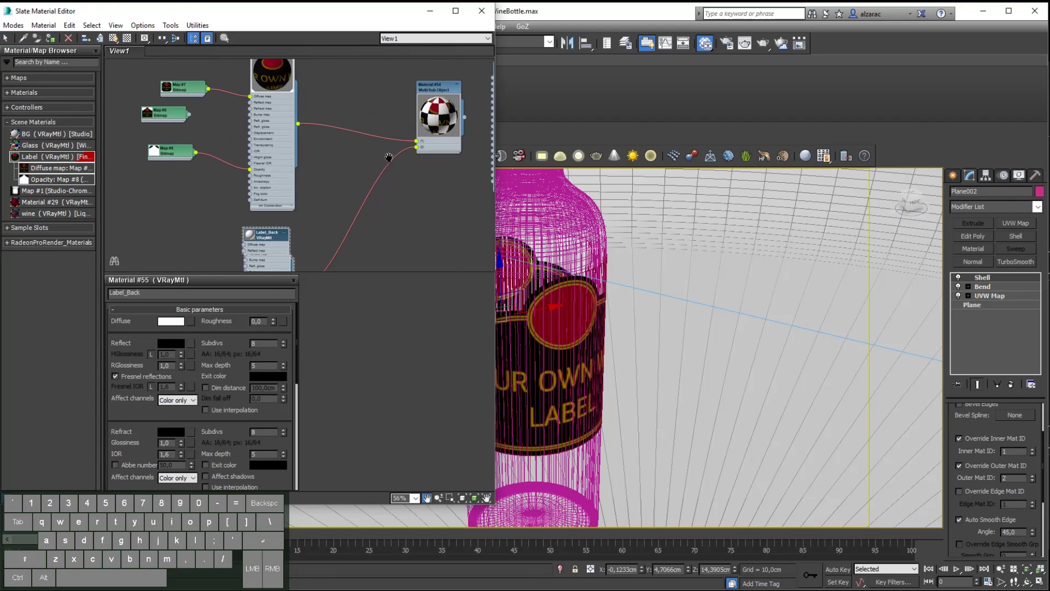
left_click_drag(438, 93, 367, 168)
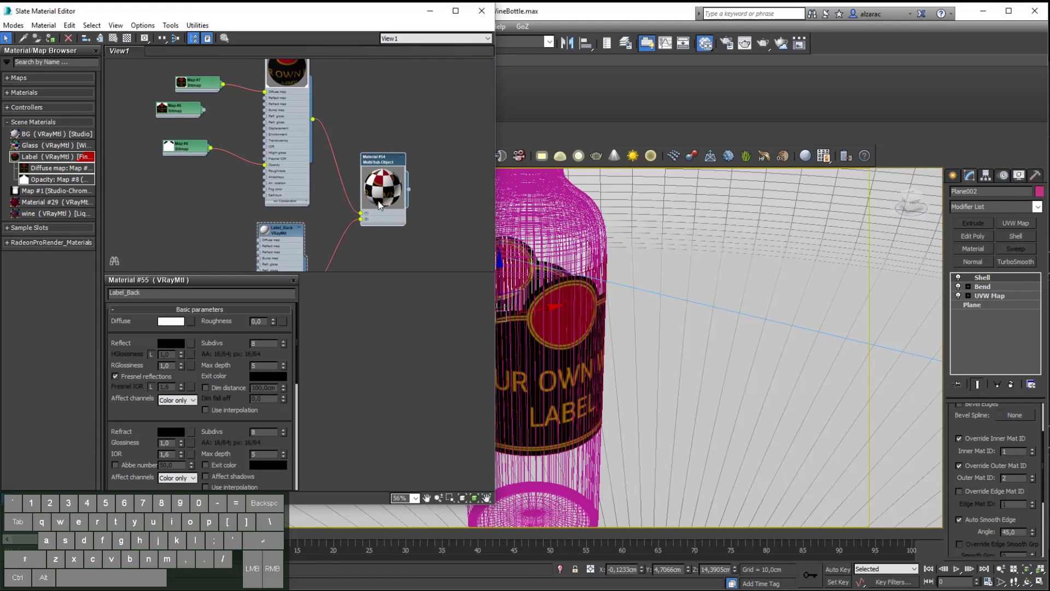
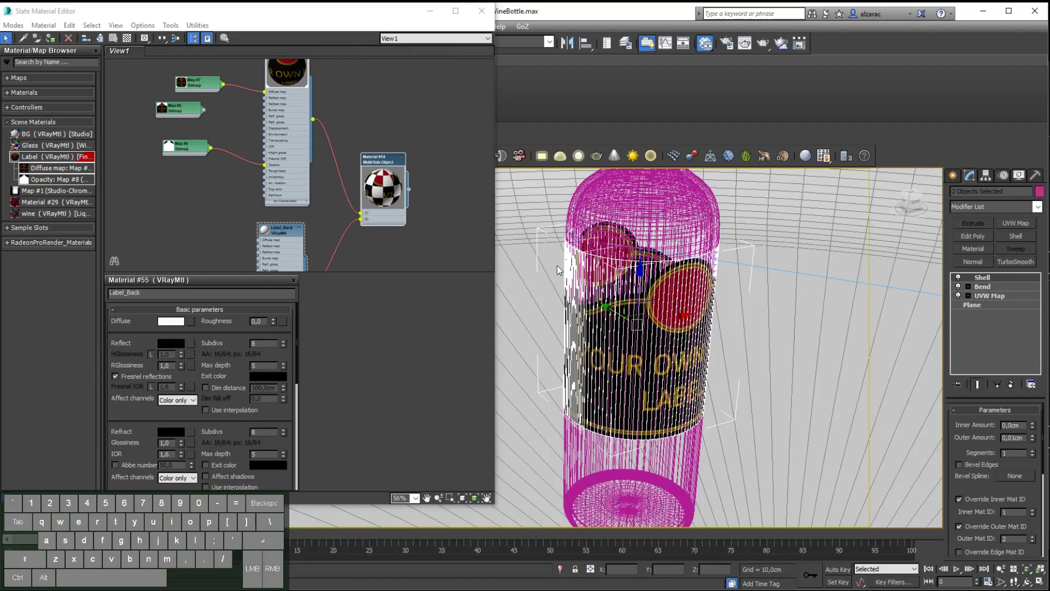
- Assign the Multi/Sub-Object material to the label shell and swap Label_Back to ID 1, Label to ID 2
right_click(383, 167)
left_click(400, 182)
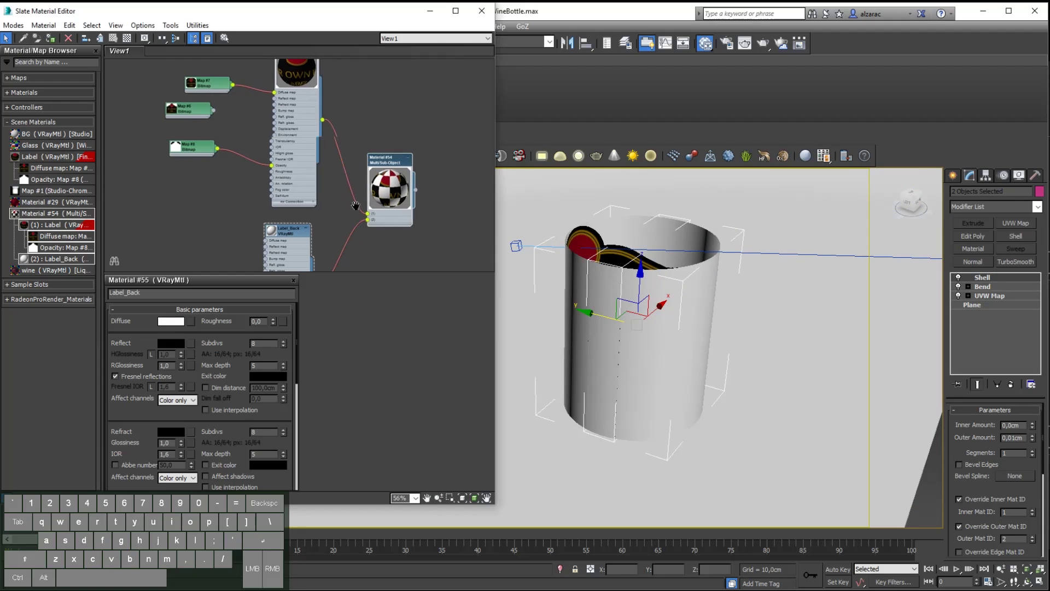
left_click_drag(383, 217, 386, 207)
left_click_drag(312, 65, 383, 221)
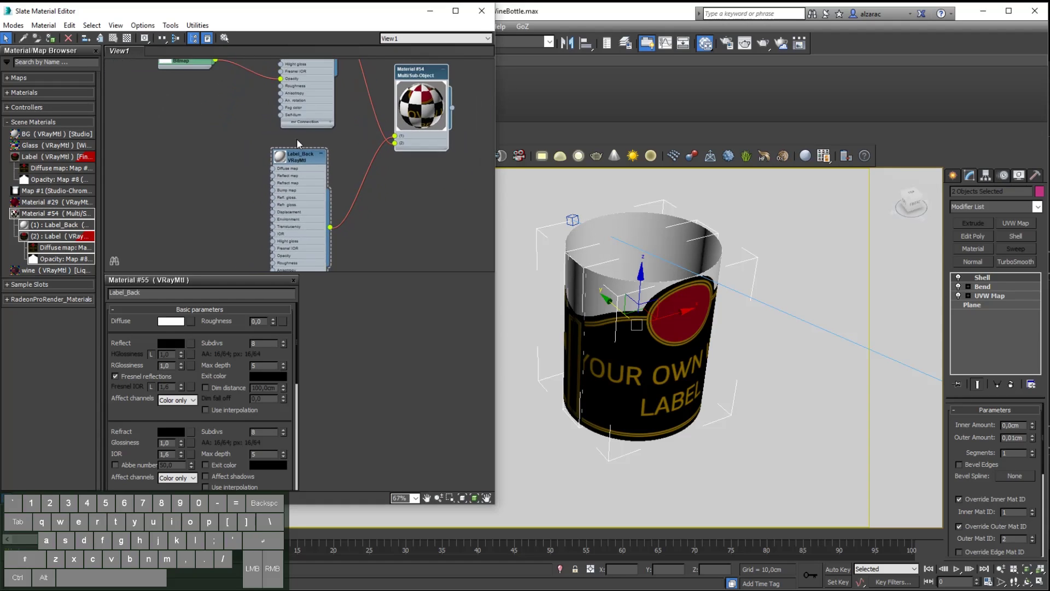
- Wire the label's opacity bitmap into Label_Back's Opacity slot and preview the result
left_click_drag(221, 98, 225, 150)
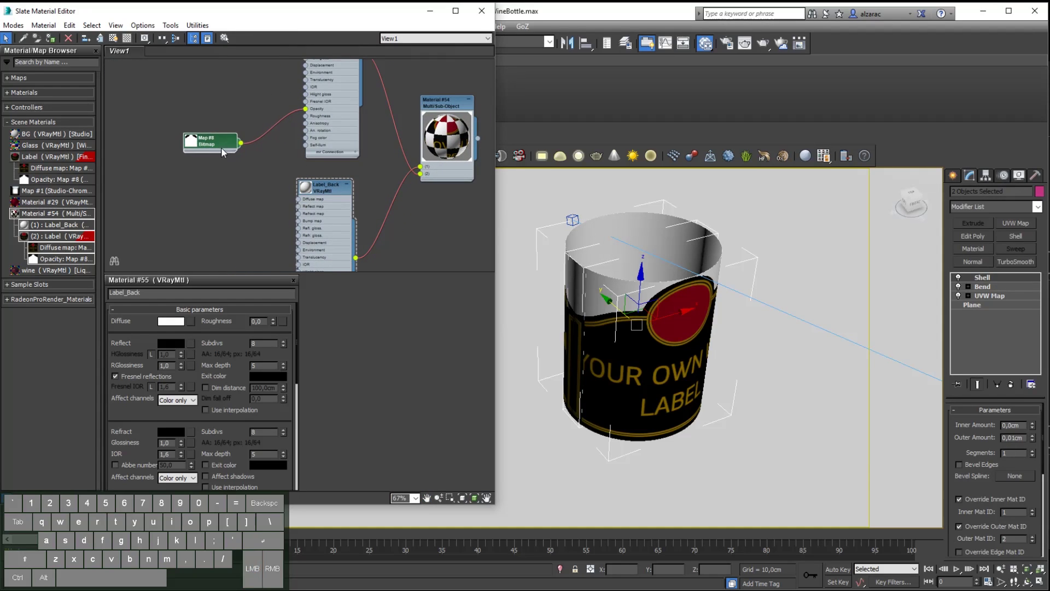
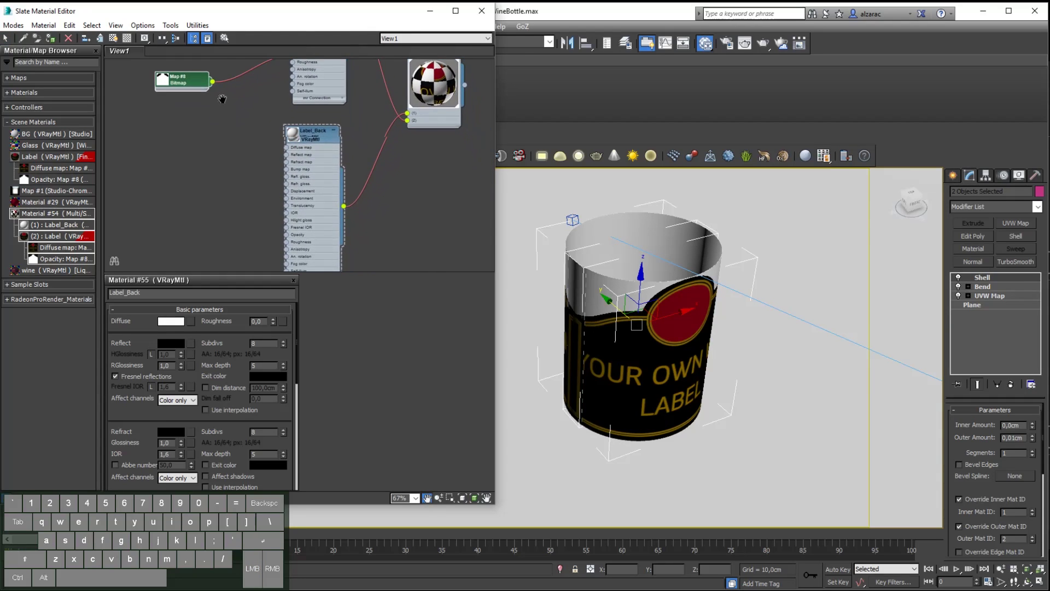
left_click_drag(198, 76, 200, 111)
left_click_drag(212, 107, 291, 236)
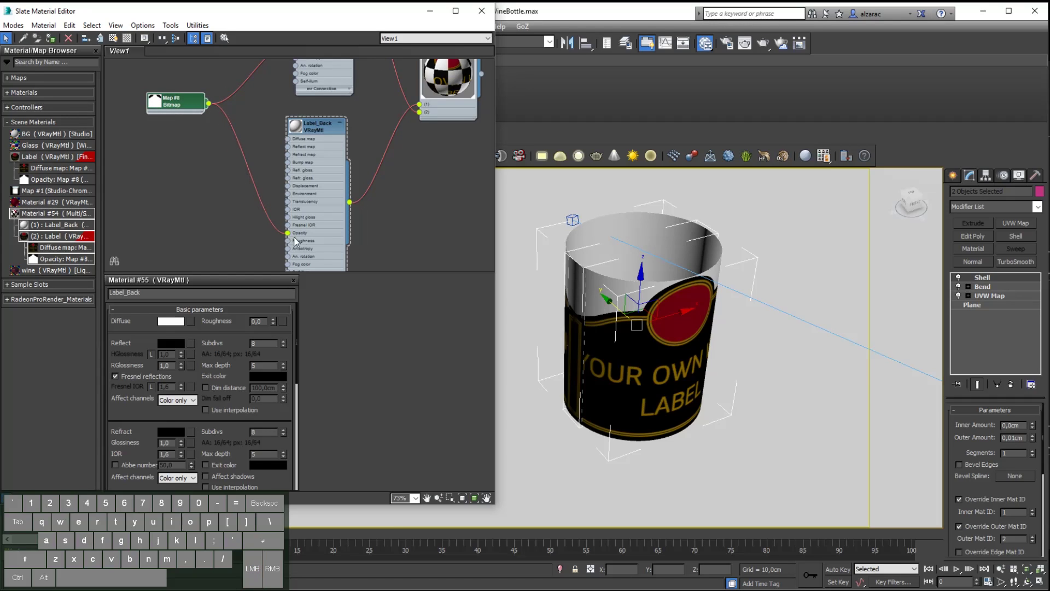
left_click(313, 123)
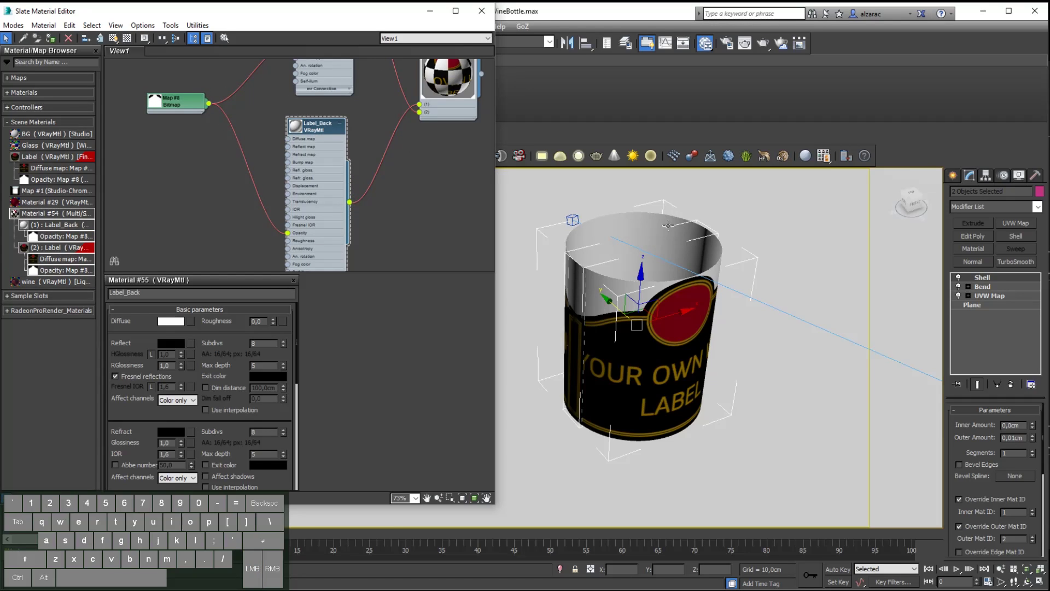
left_click(320, 125)
double_click(305, 131)
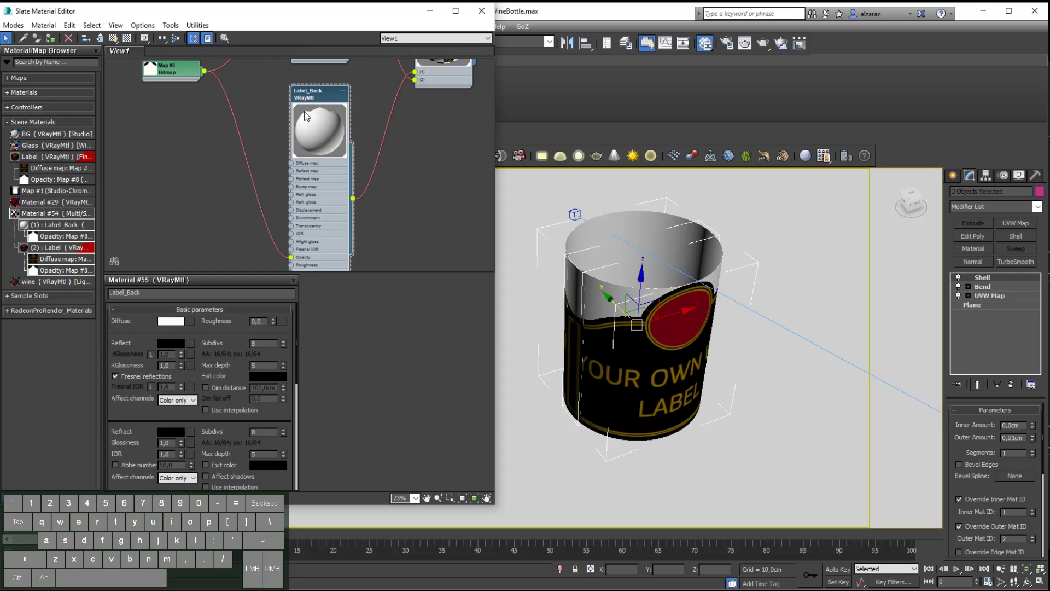
left_click(319, 95)
left_click(115, 42)
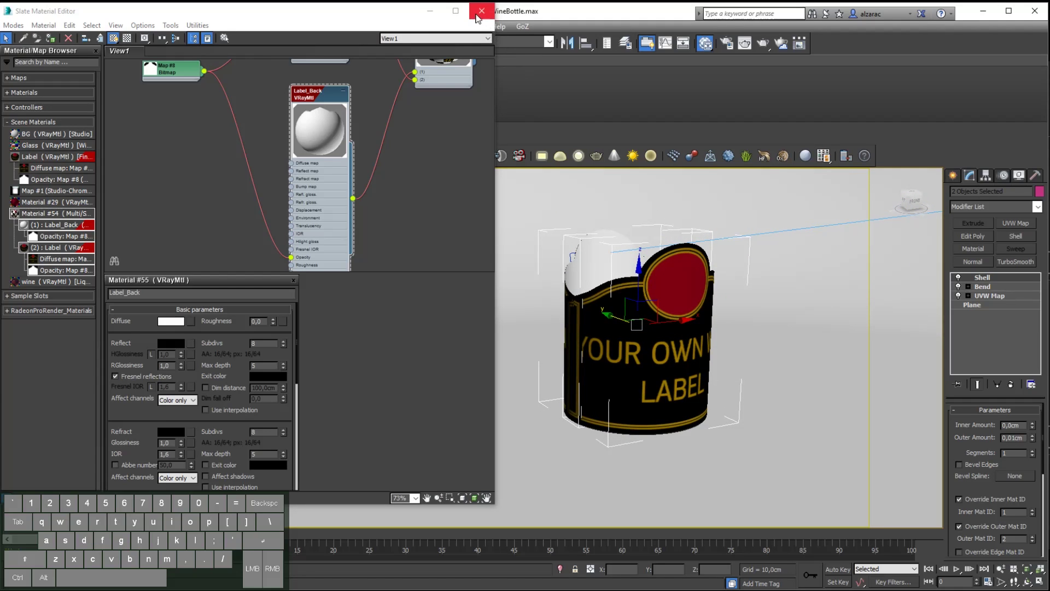
- Close the Slate editor, render the bottle in V-Ray, review it and close the frame buffer
left_click(484, 20)
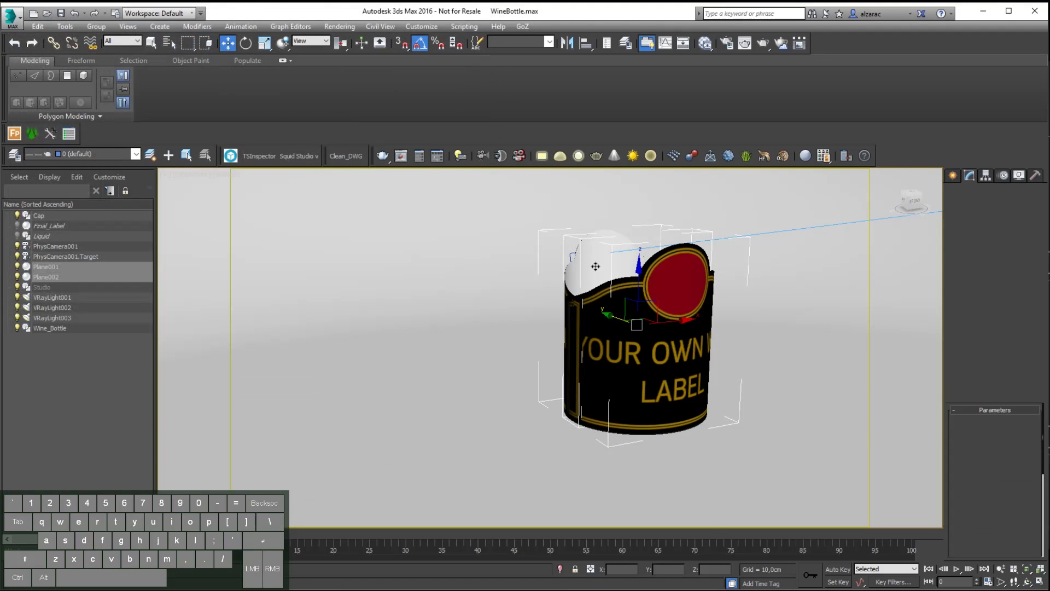
key("p")
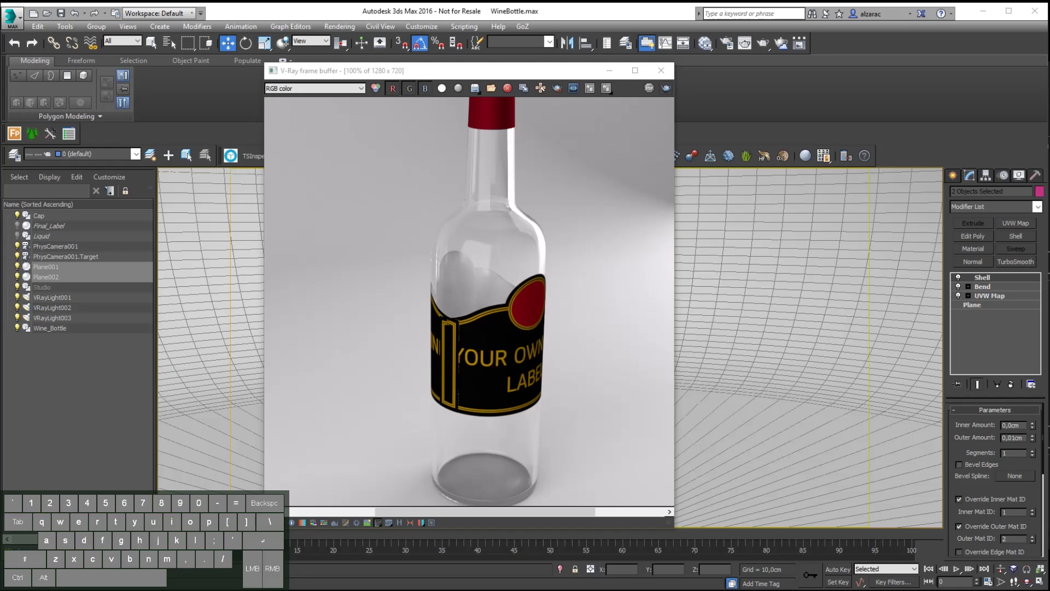
left_click(527, 253)
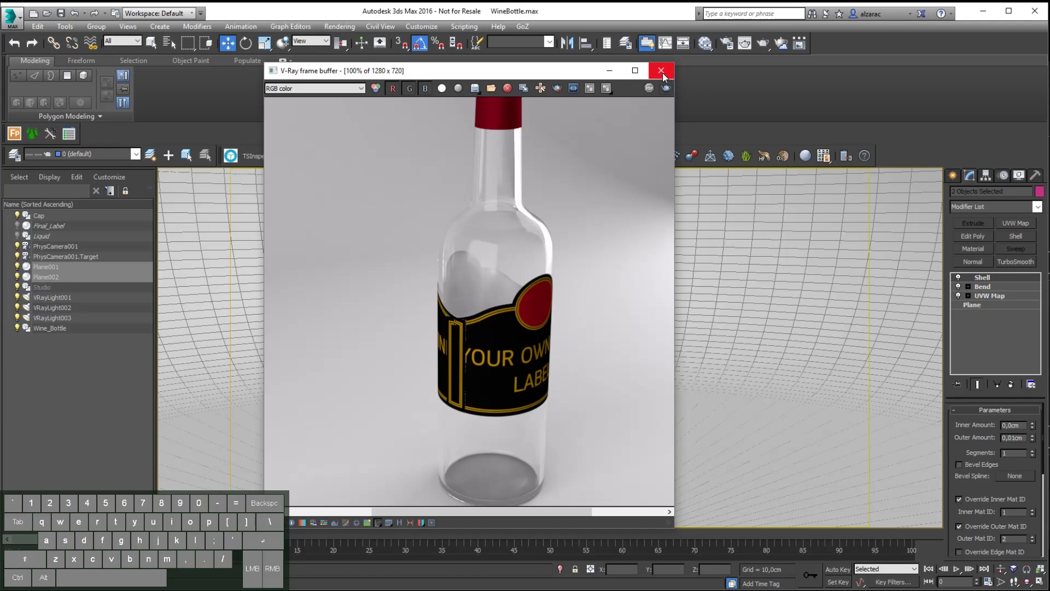
left_click(666, 79)
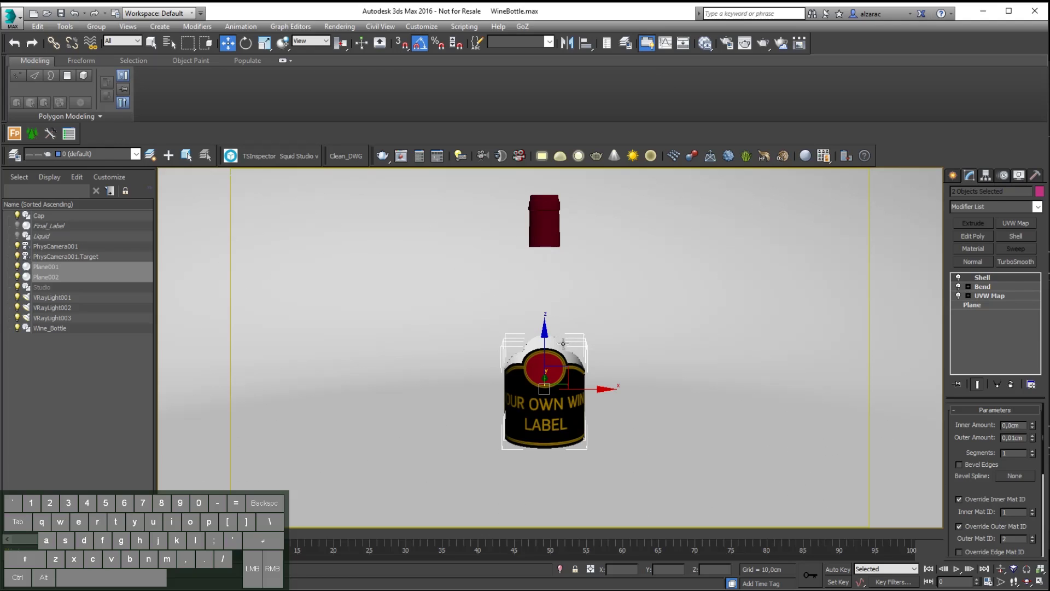